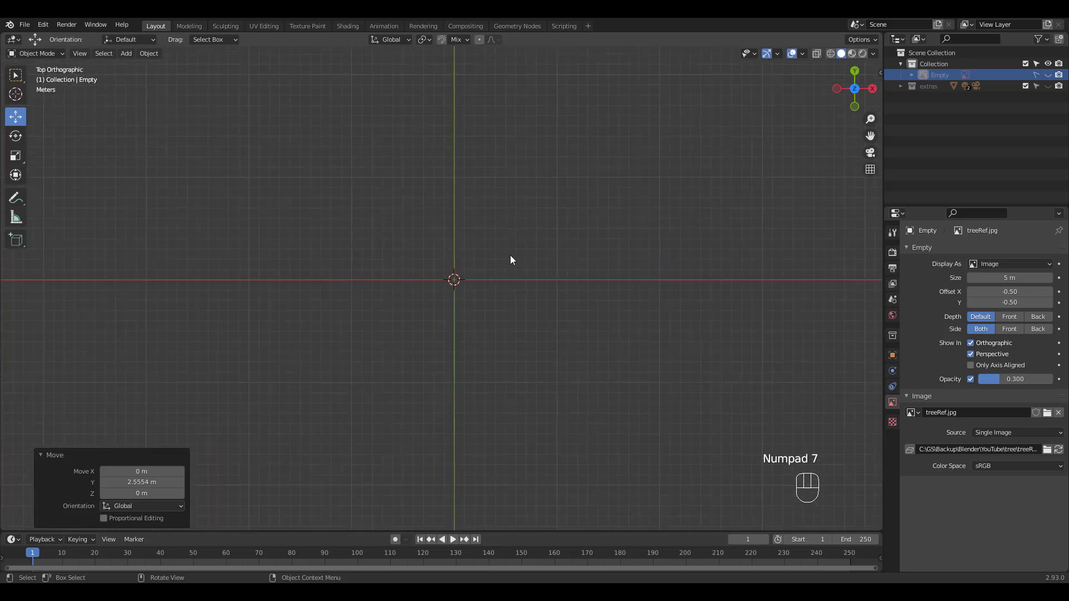
# Add a new plane, Plane.001, from the Shift+A add menu to shape into the leaf oval
pyautogui.middleClick(489, 258)
pyautogui.press('shift+a')
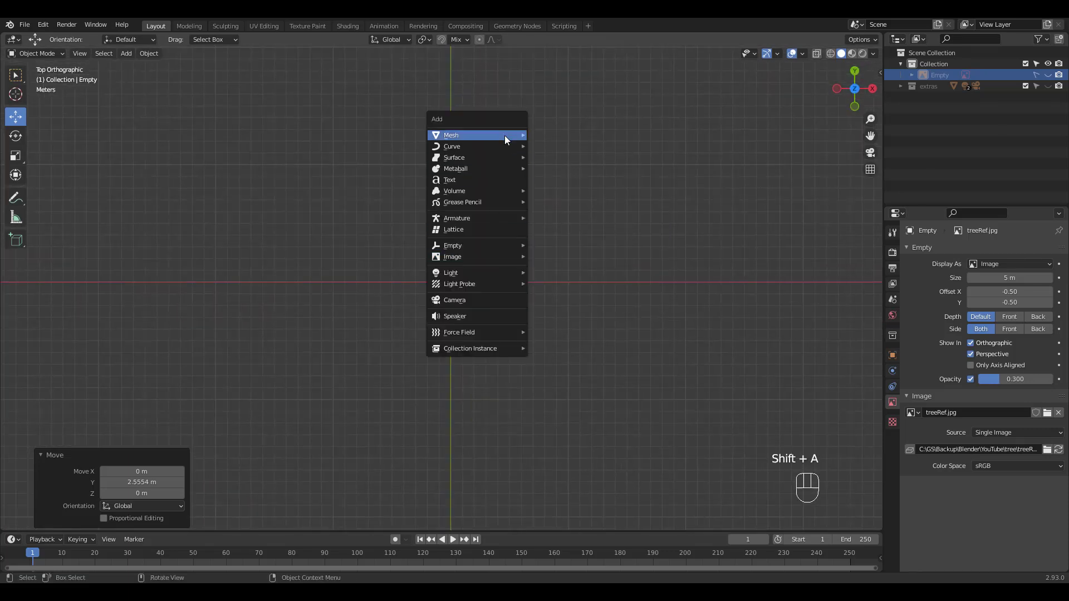
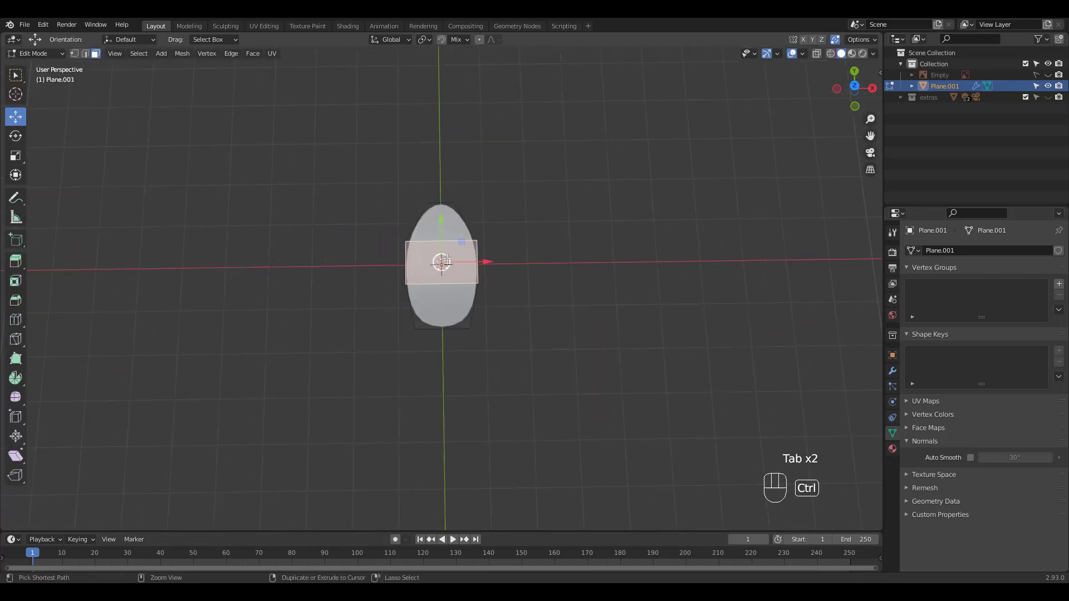
# Slide and bevel the centre loop into a vein and merge the tip vertices into a point
pyautogui.press('ctrl+r')
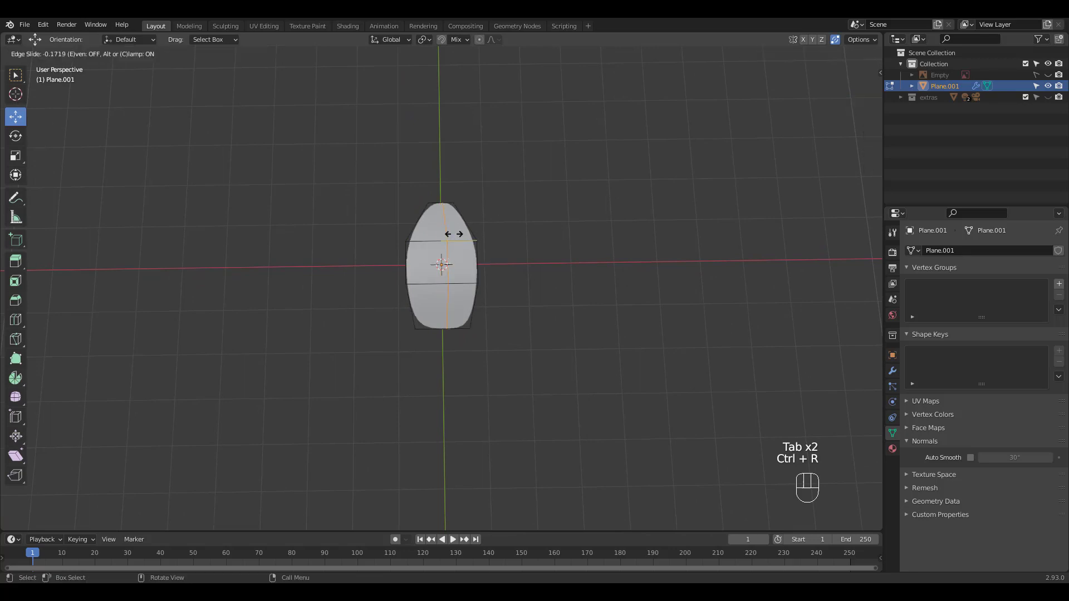
pyautogui.press('ctrl+b')
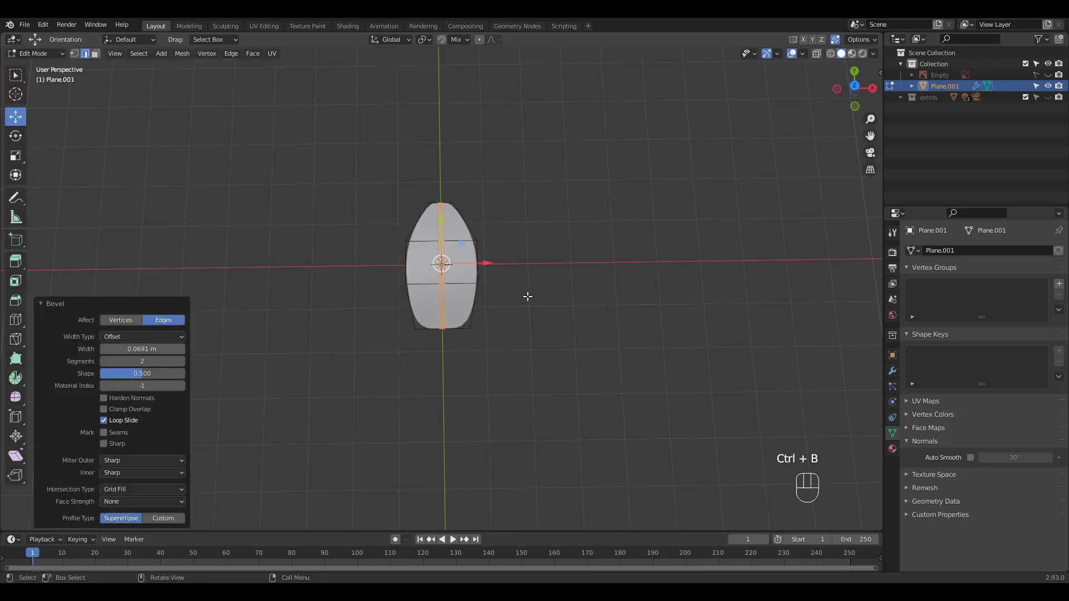
pyautogui.press('1')
pyautogui.click(479, 210)
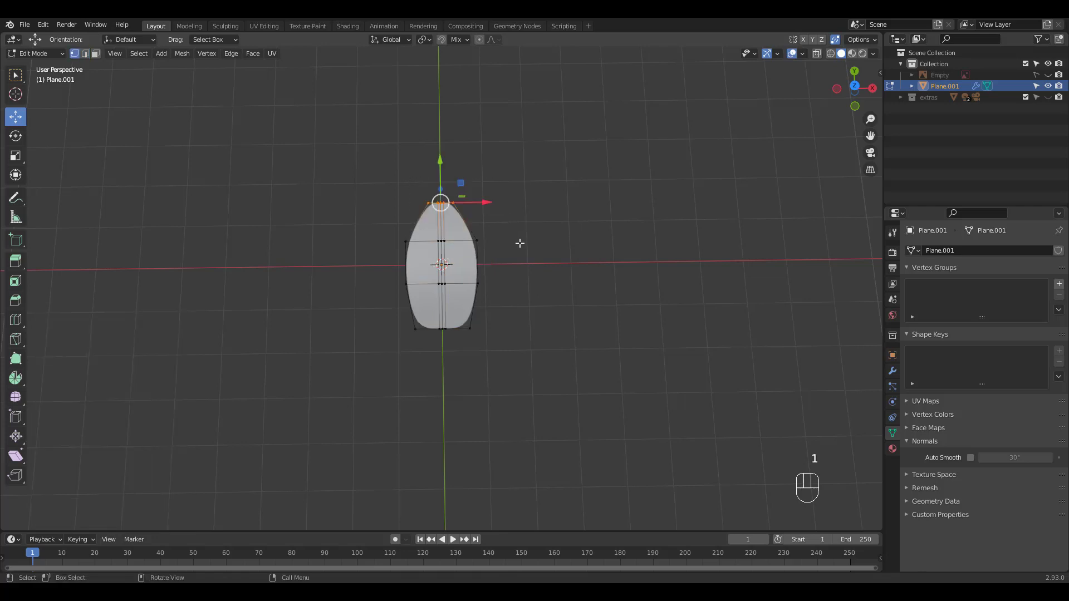
pyautogui.press('m')
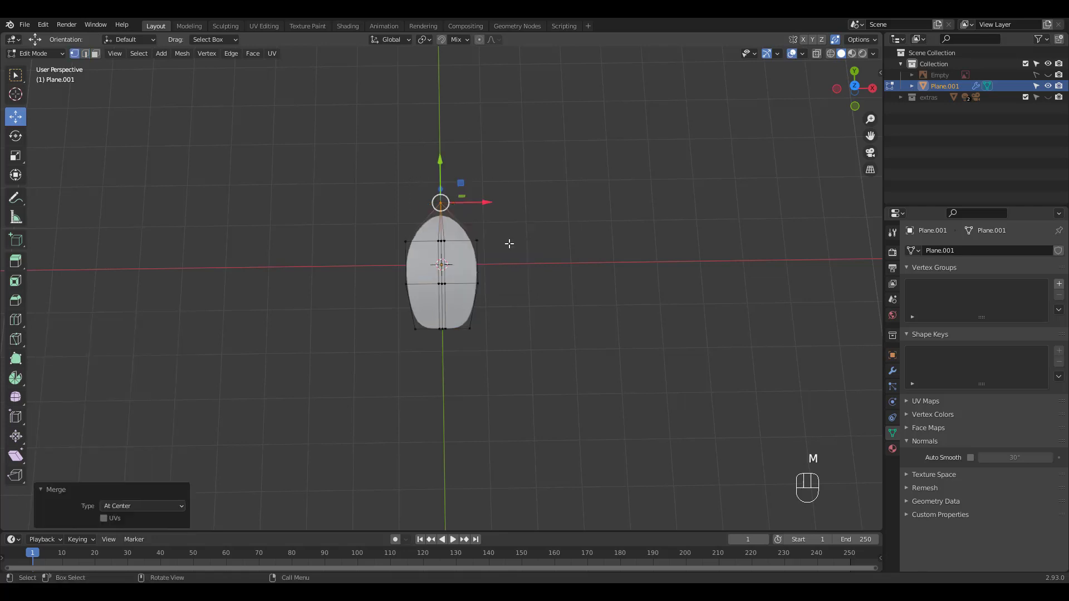
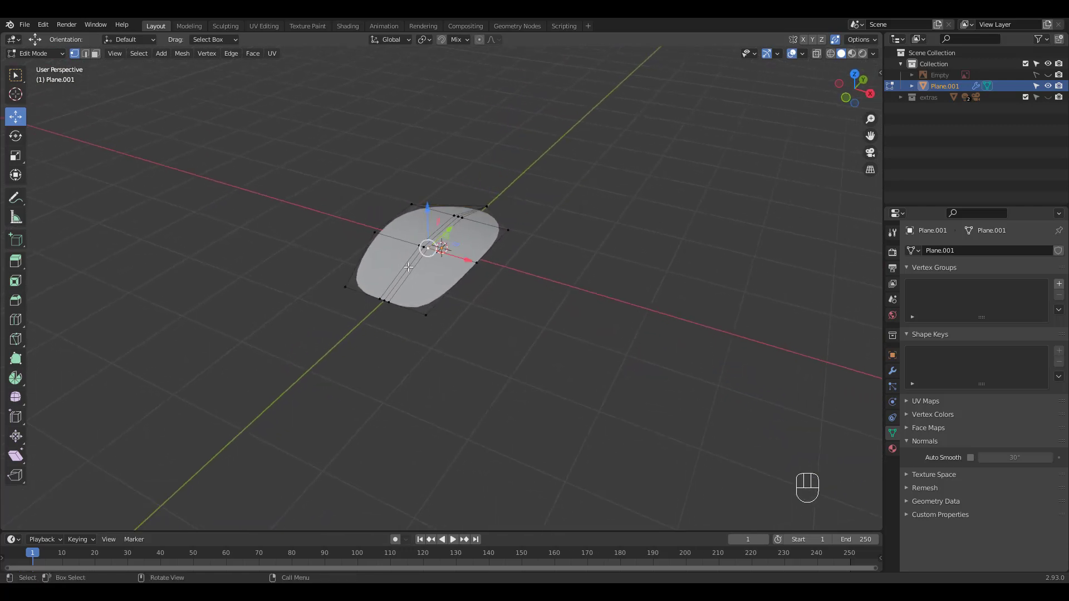
pyautogui.press('2')
pyautogui.click(409, 264)
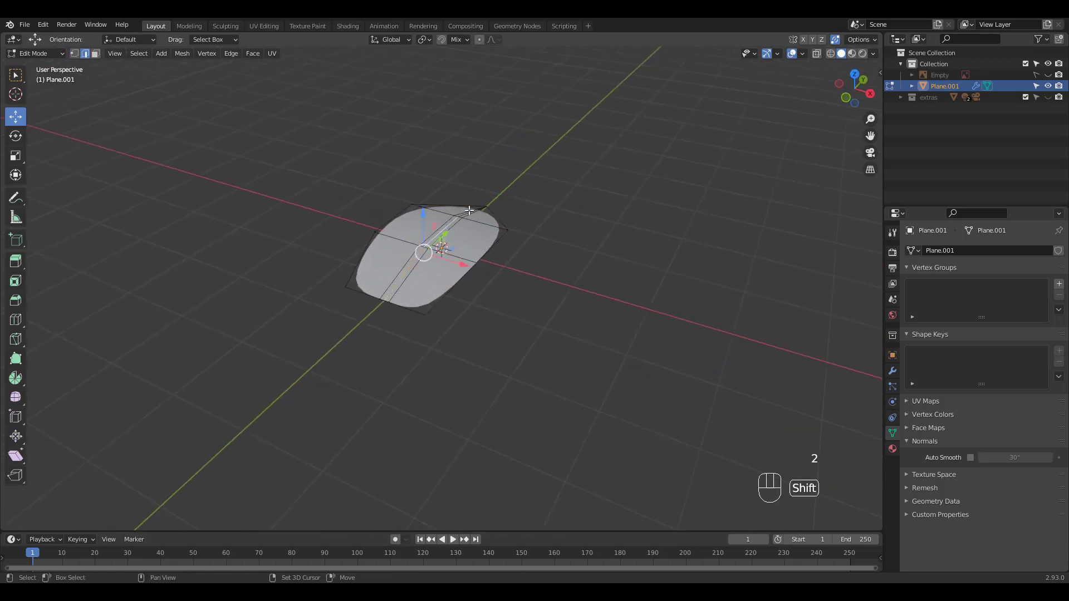
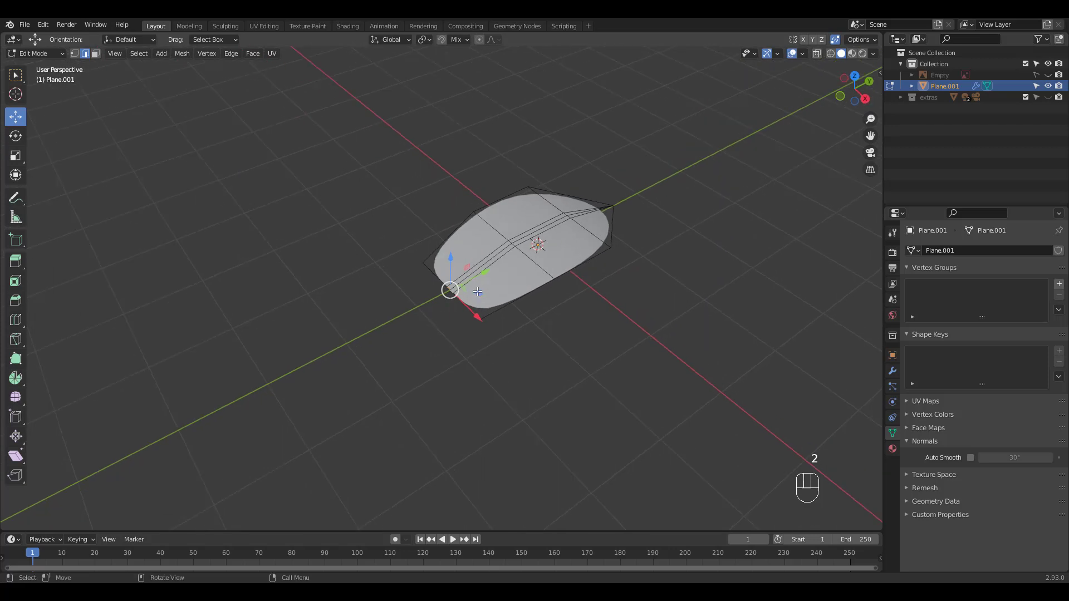
# Extrude a narrow stem from the leaf base and add two loop cuts along it
pyautogui.press('e')
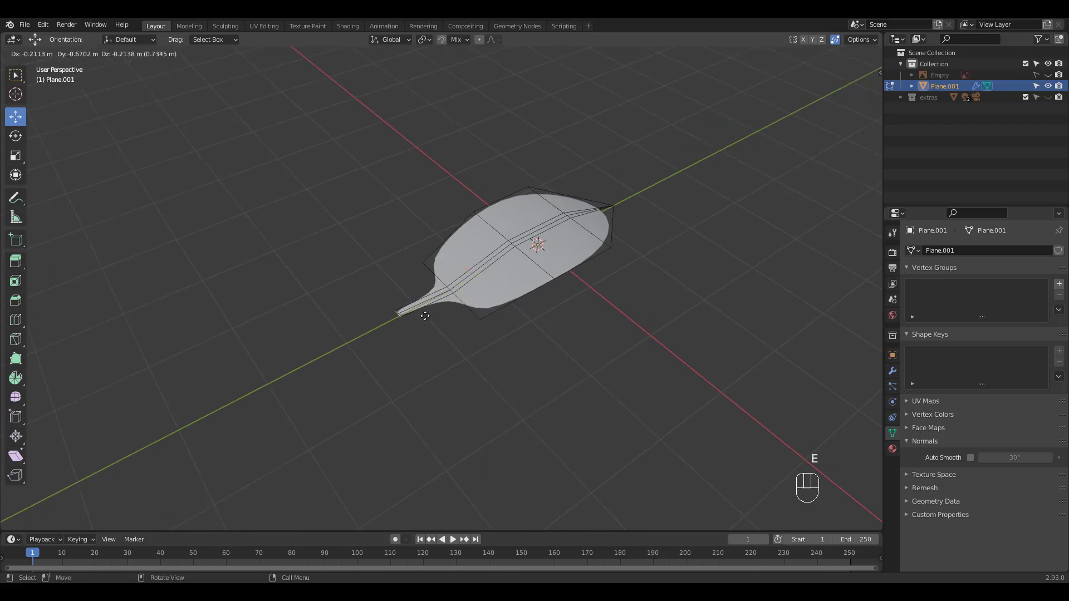
pyautogui.moveTo(433, 282); pyautogui.dragTo(433, 280)
pyautogui.press('ctrl+r')
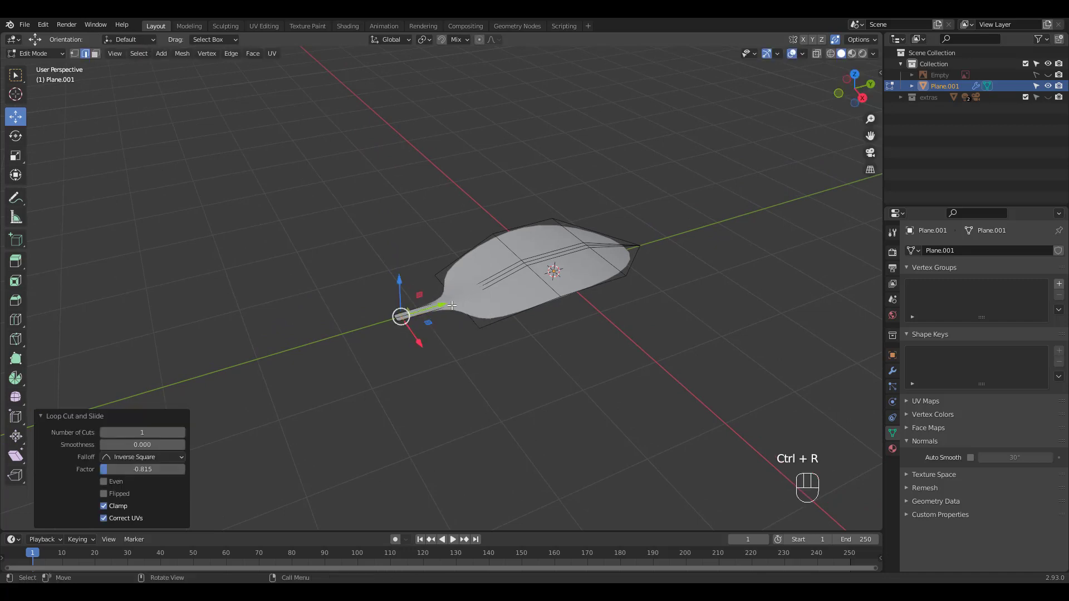
pyautogui.press('ctrl+r')
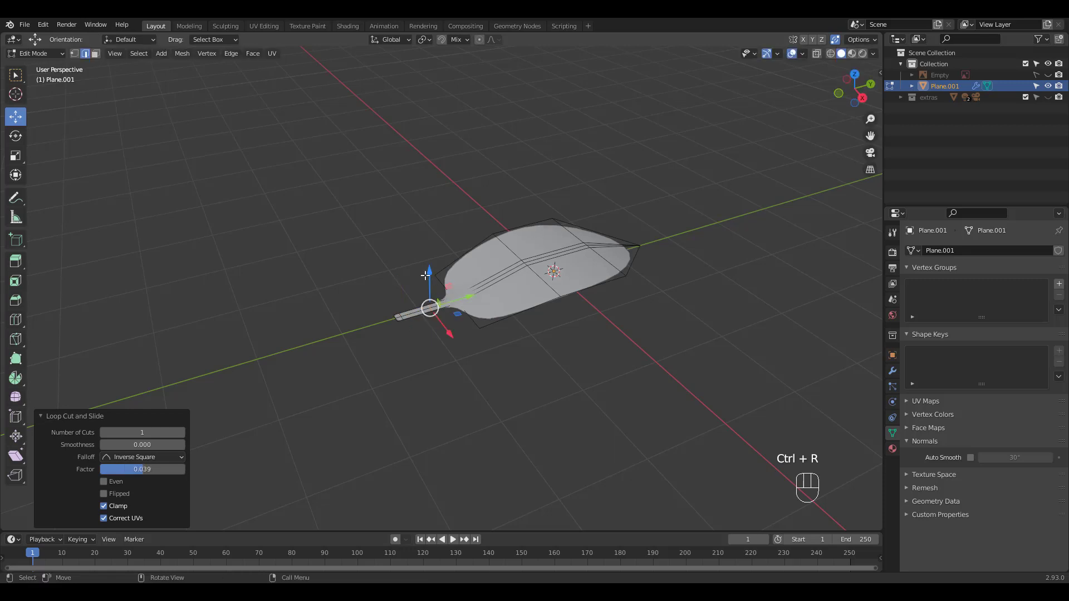
pyautogui.press('KP_7')
pyautogui.moveTo(506, 213); pyautogui.dragTo(534, 258)
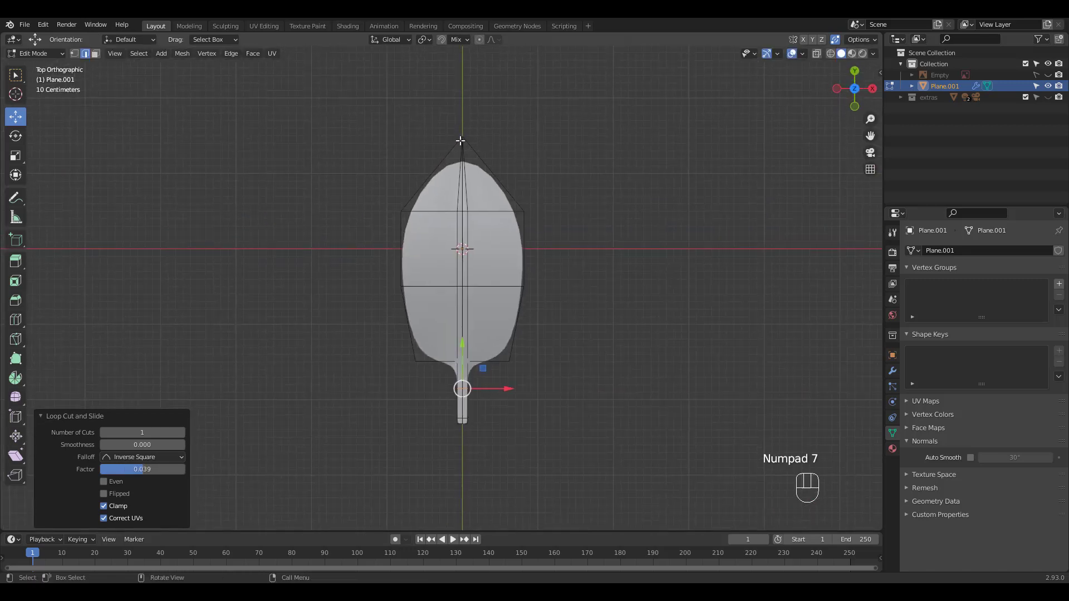
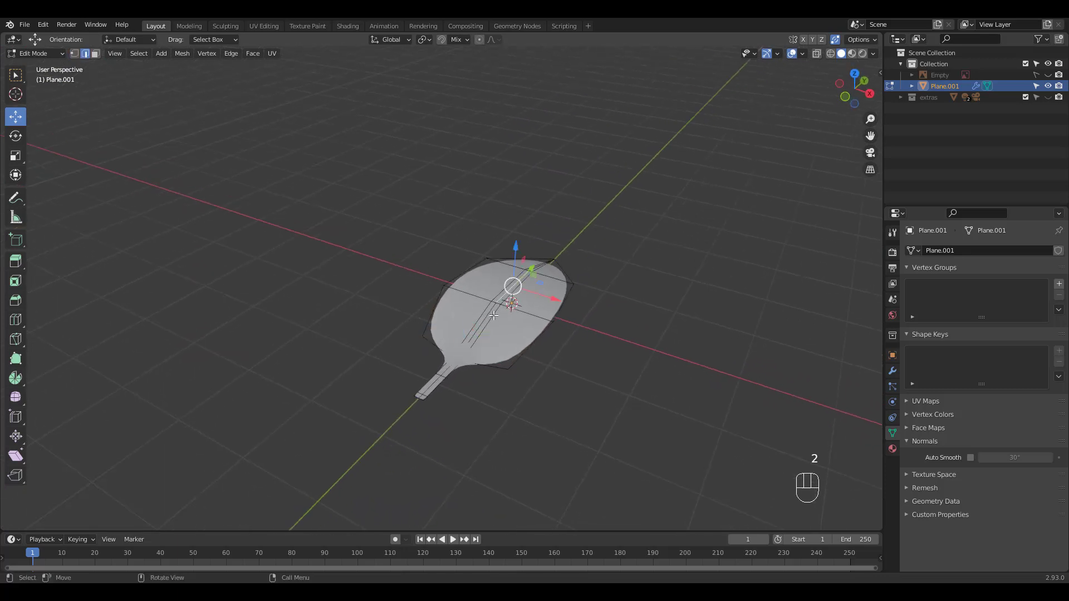
# Orbit around the leaf while arching its profile and lowering the stem tip
pyautogui.middleClick(558, 281)
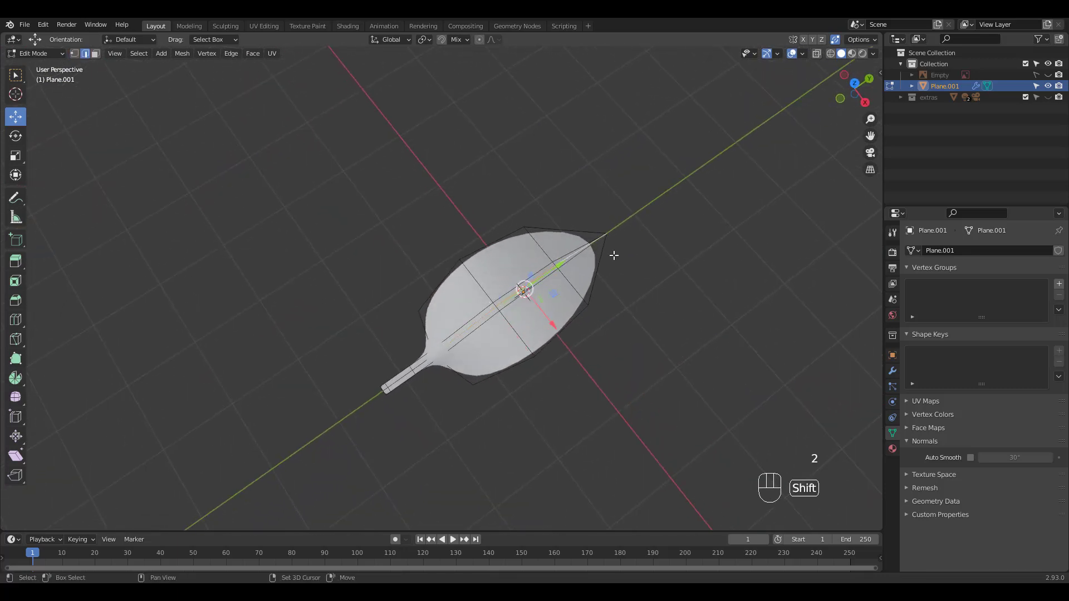
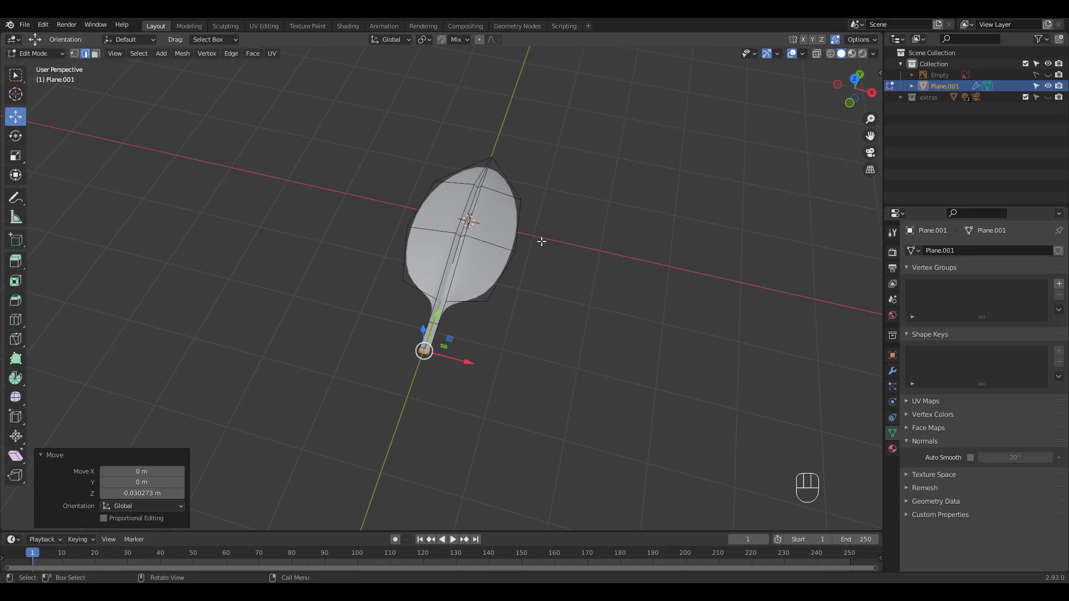
pyautogui.middleClick(538, 239)
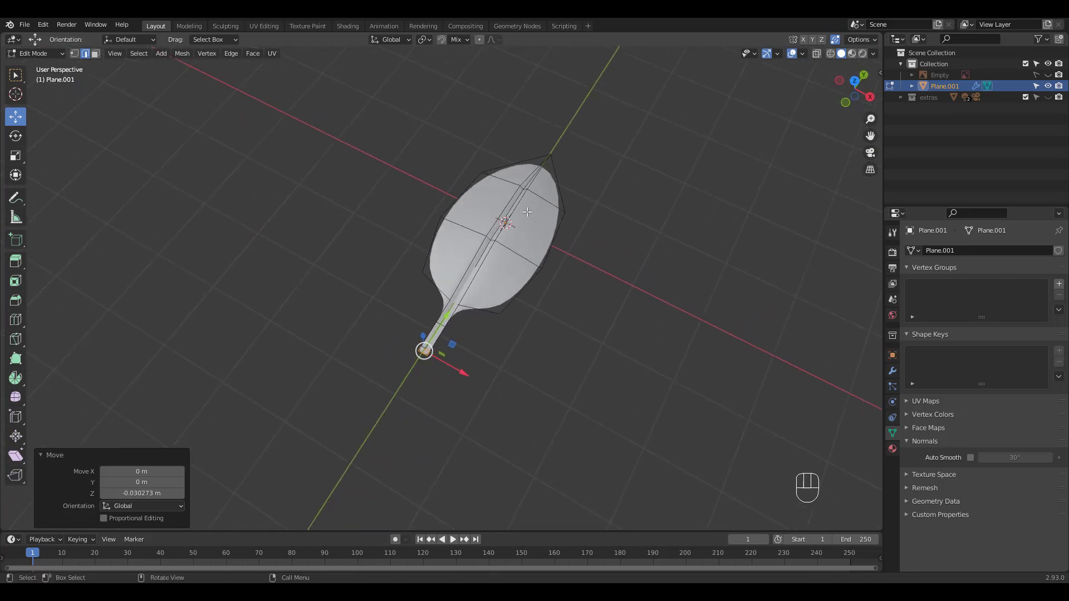
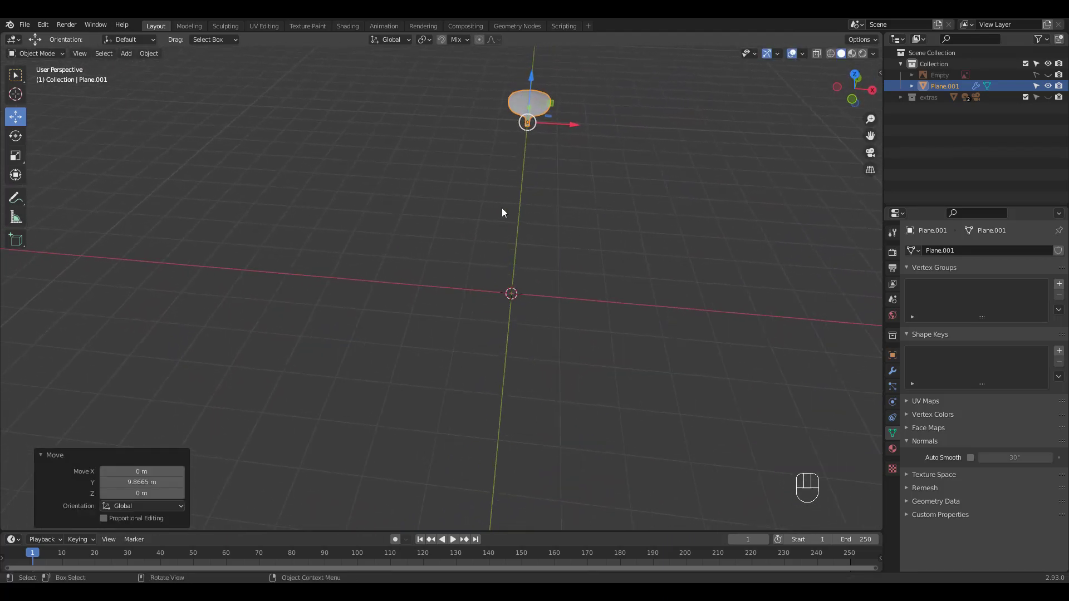
# Add a second plane, Plane.002, at the origin and smooth it with level 2 subdivision
pyautogui.press('KP_7')
pyautogui.press('shift+a')
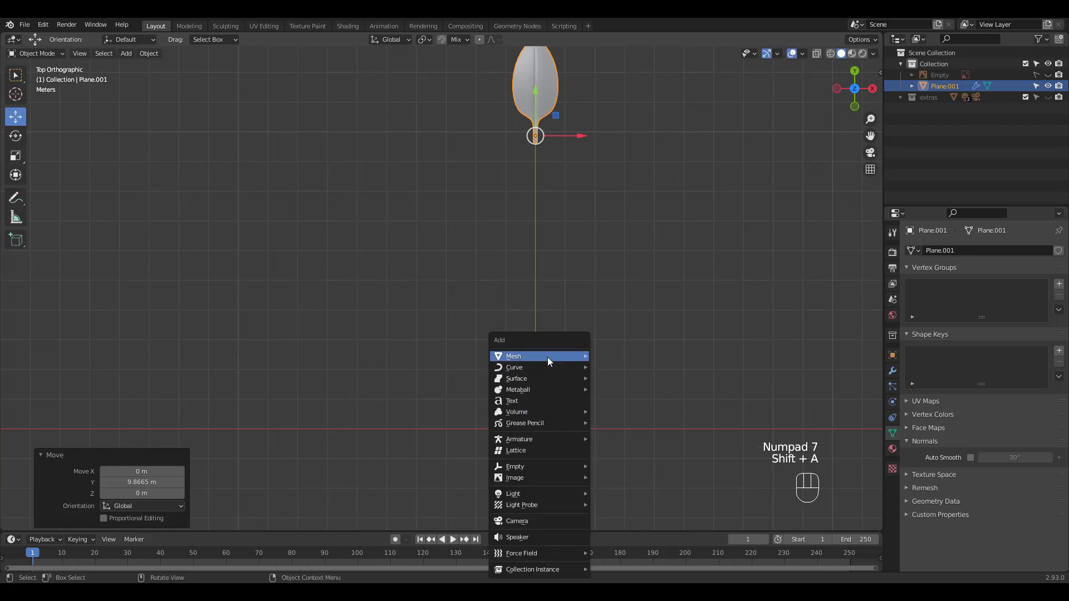
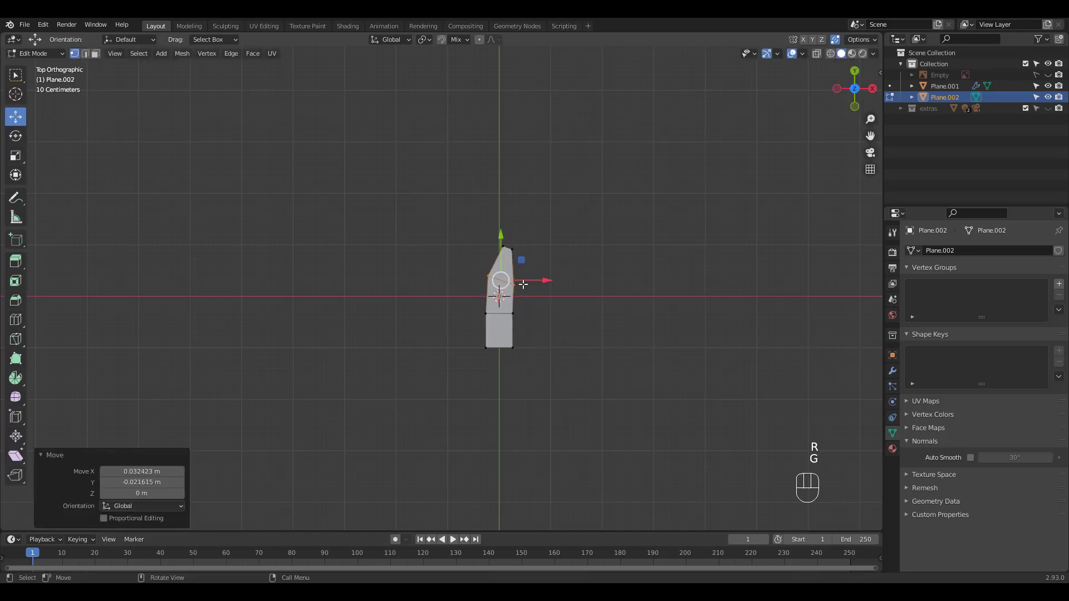
pyautogui.press('Tab')
pyautogui.press('ctrl+2')
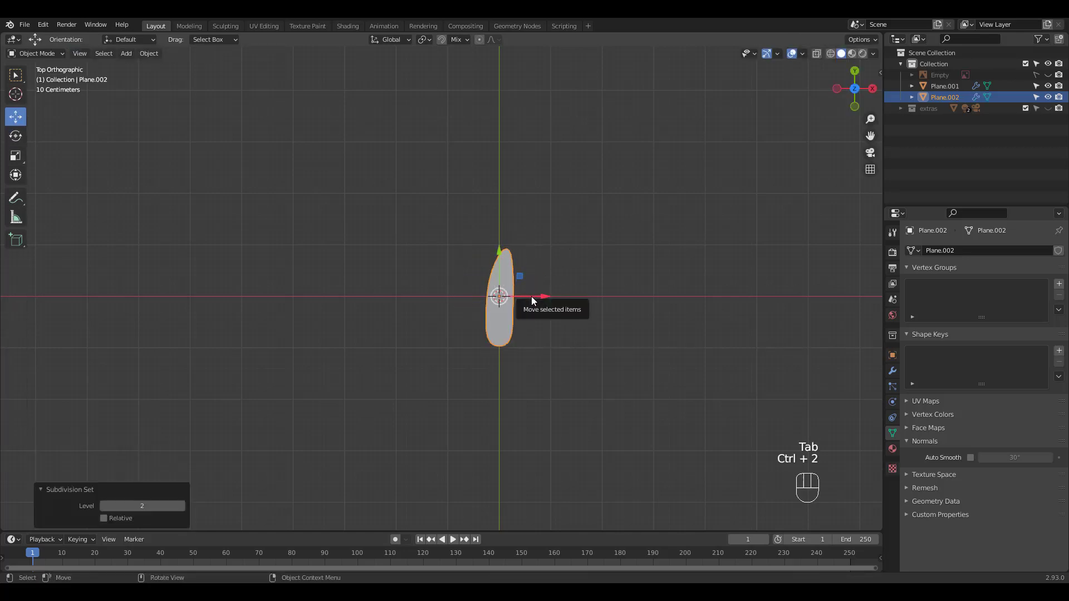
pyautogui.press('Tab')
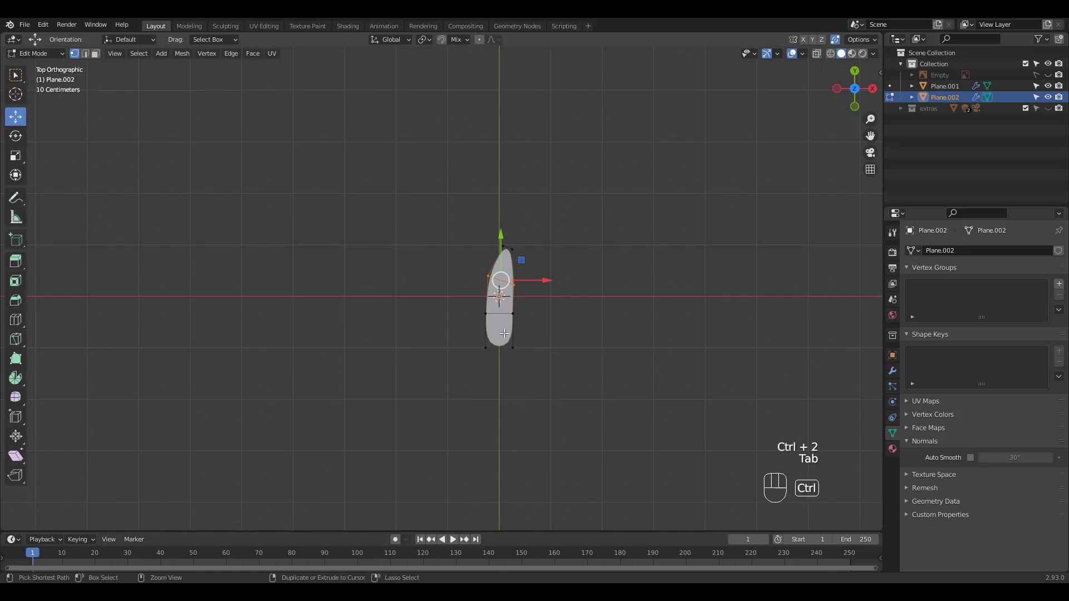
# Edge-slide and bend the plane's top into a small curved grass blade
pyautogui.press('ctrl+r')
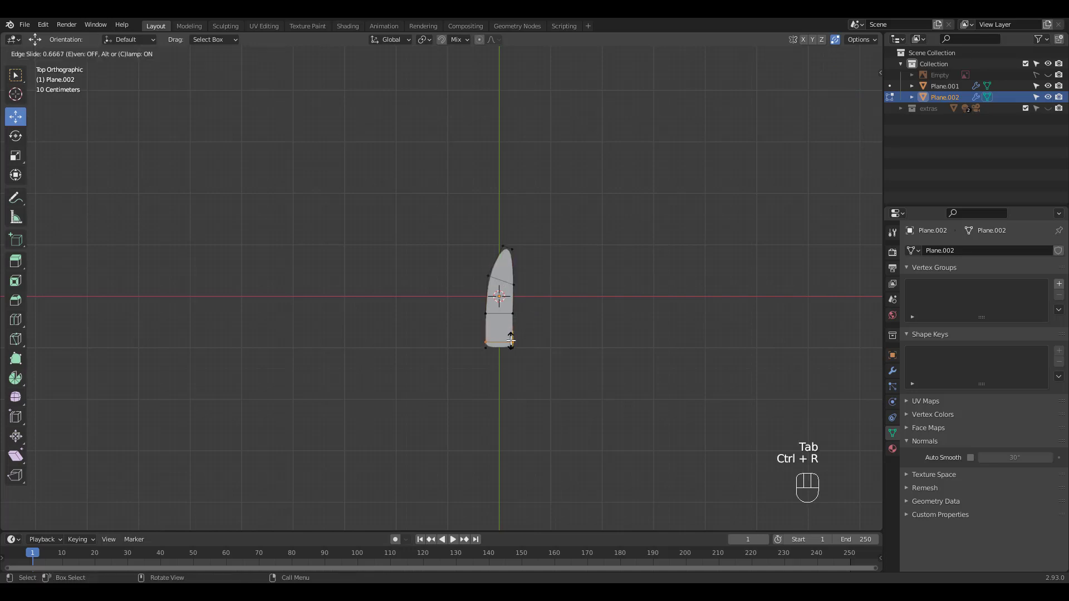
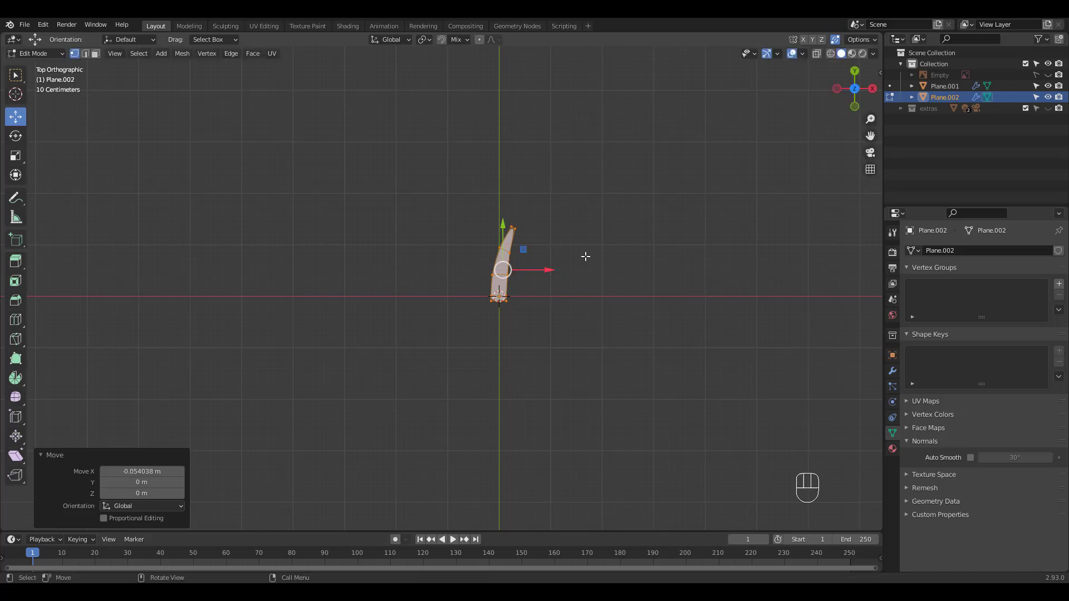
pyautogui.press('Tab')
pyautogui.moveTo(607, 242); pyautogui.dragTo(595, 270)
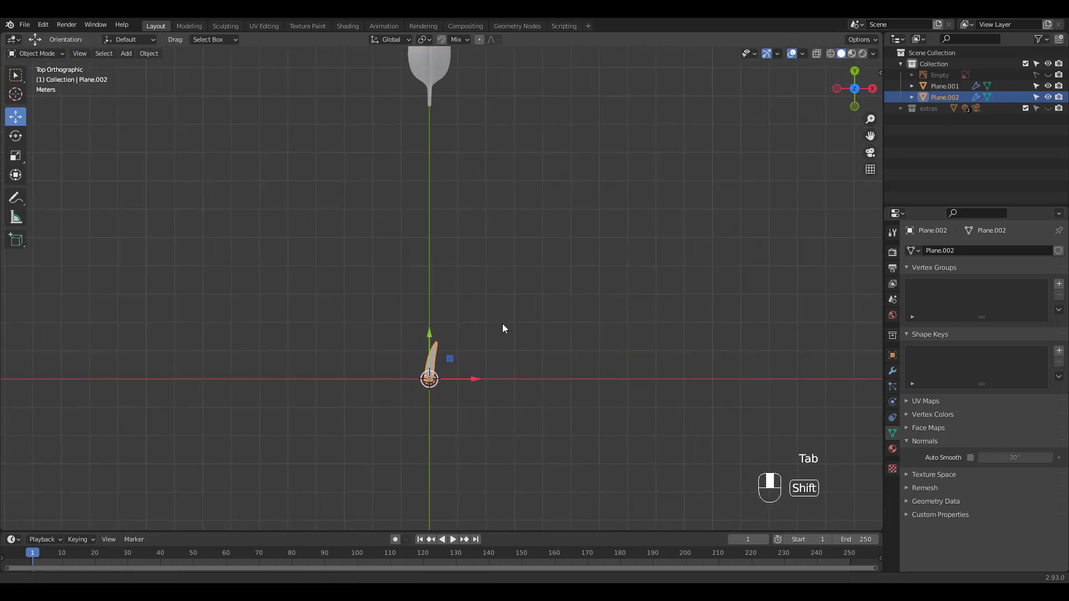
# Move the grass blade about 7.45 m along Y to sit below the leaf, then select Plane.001
pyautogui.moveTo(430, 339); pyautogui.dragTo(451, 114)
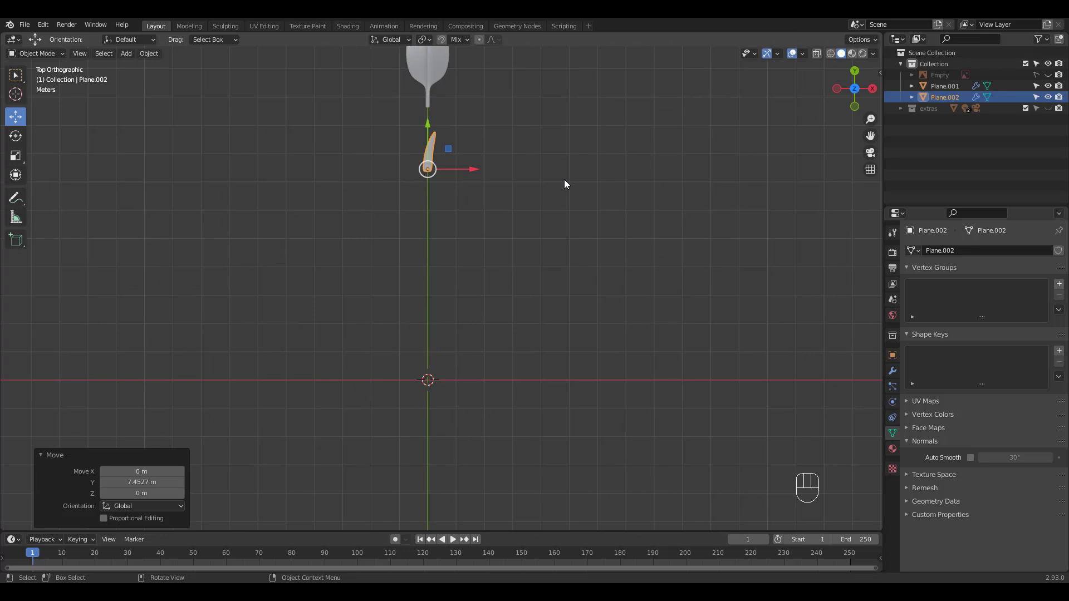
pyautogui.moveTo(558, 181); pyautogui.dragTo(548, 133)
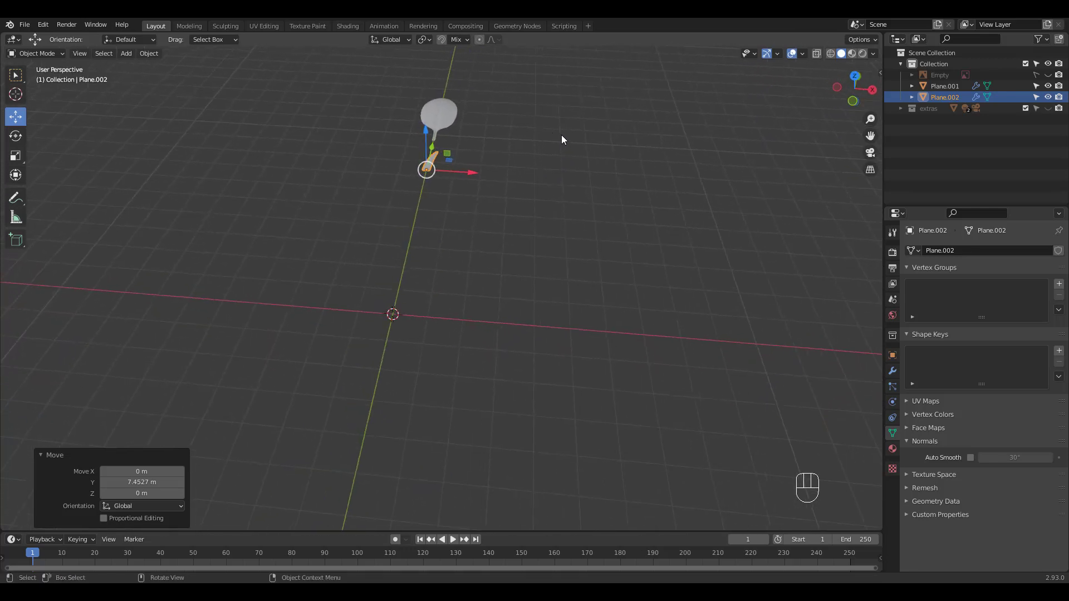
pyautogui.moveTo(618, 181); pyautogui.dragTo(662, 247)
pyautogui.moveTo(658, 206); pyautogui.dragTo(618, 155)
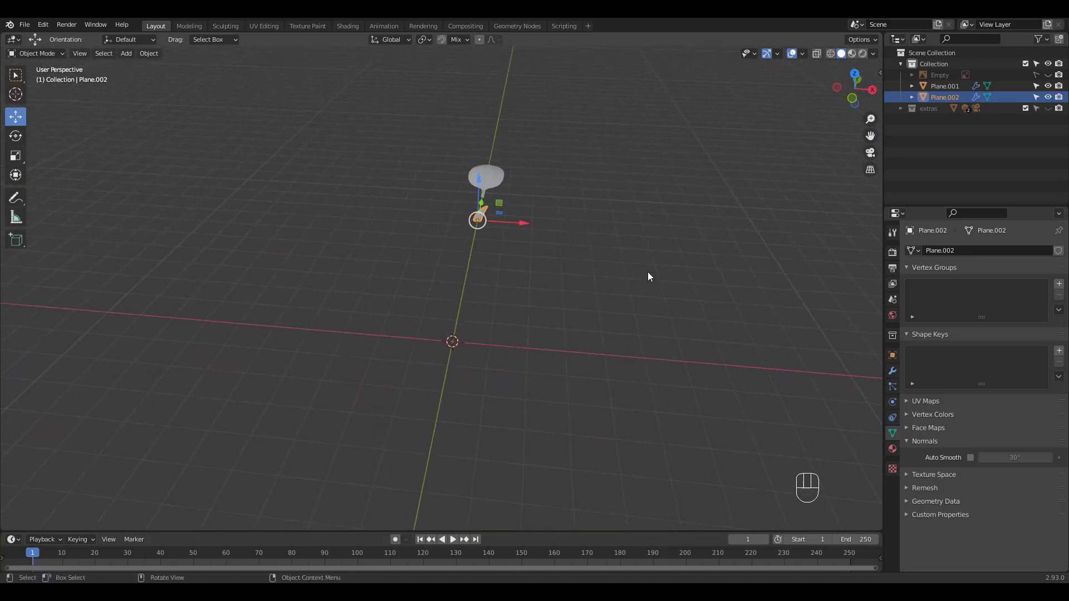
pyautogui.click(499, 181)
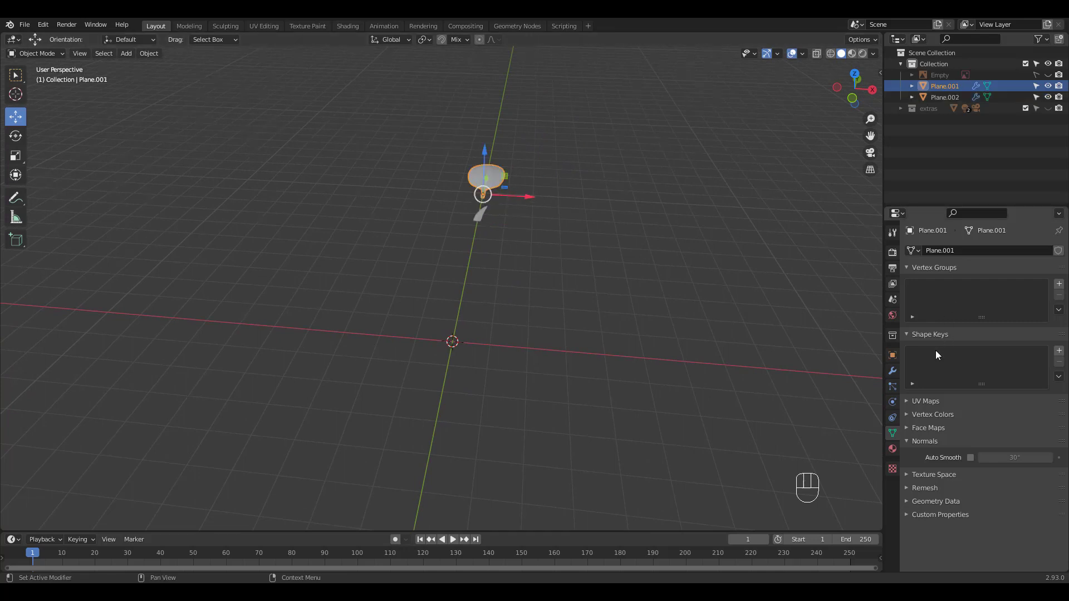
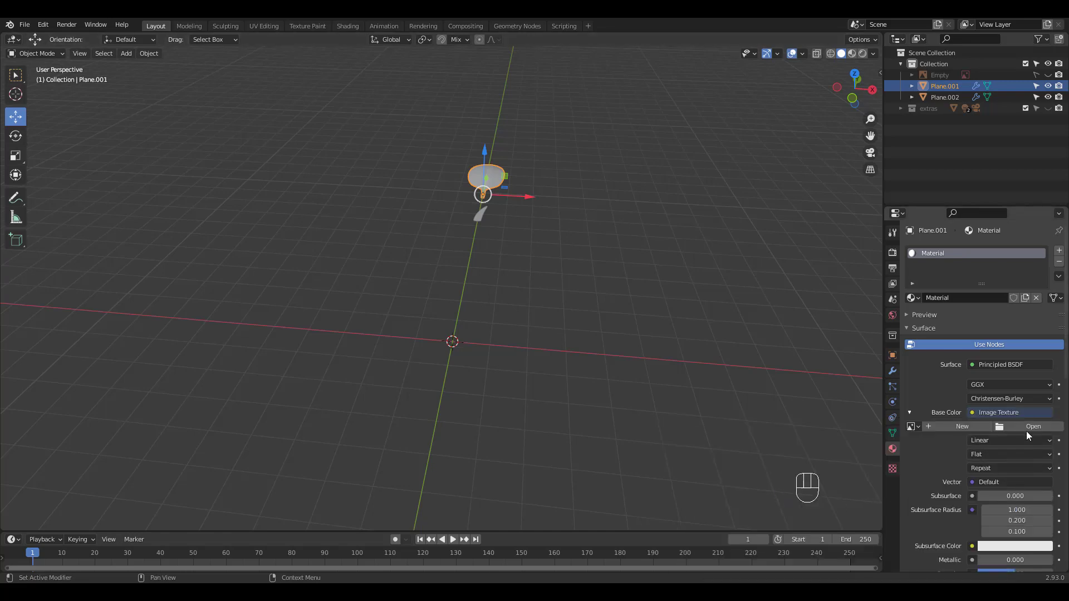
# Load texture.png as the leaf's base colour and link the material to Plane.002 with Ctrl+L
pyautogui.click(1029, 431)
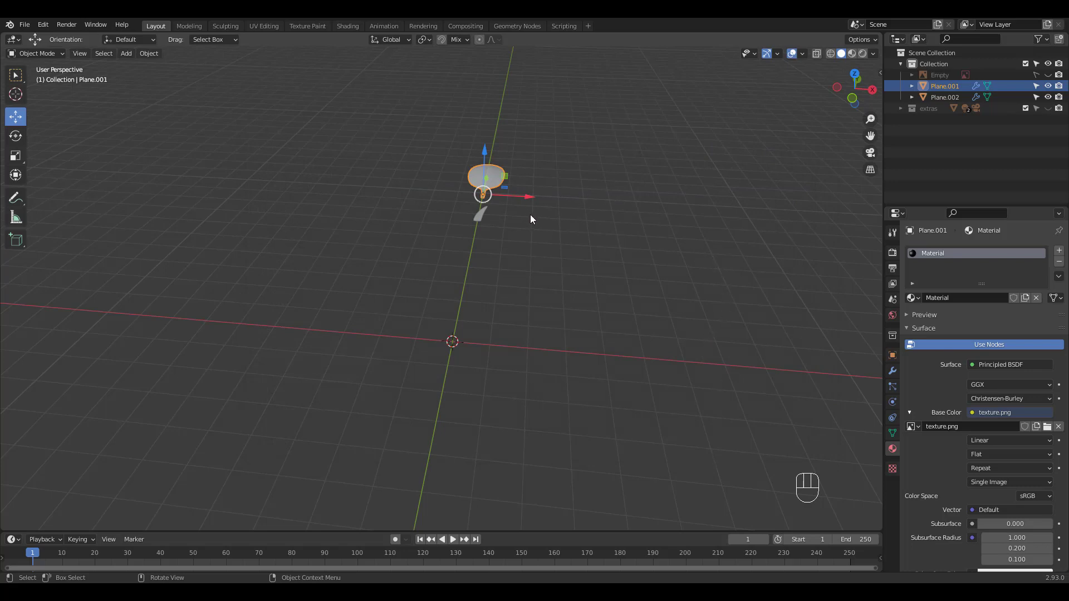
pyautogui.click(482, 217)
pyautogui.moveTo(922, 298); pyautogui.dragTo(921, 316)
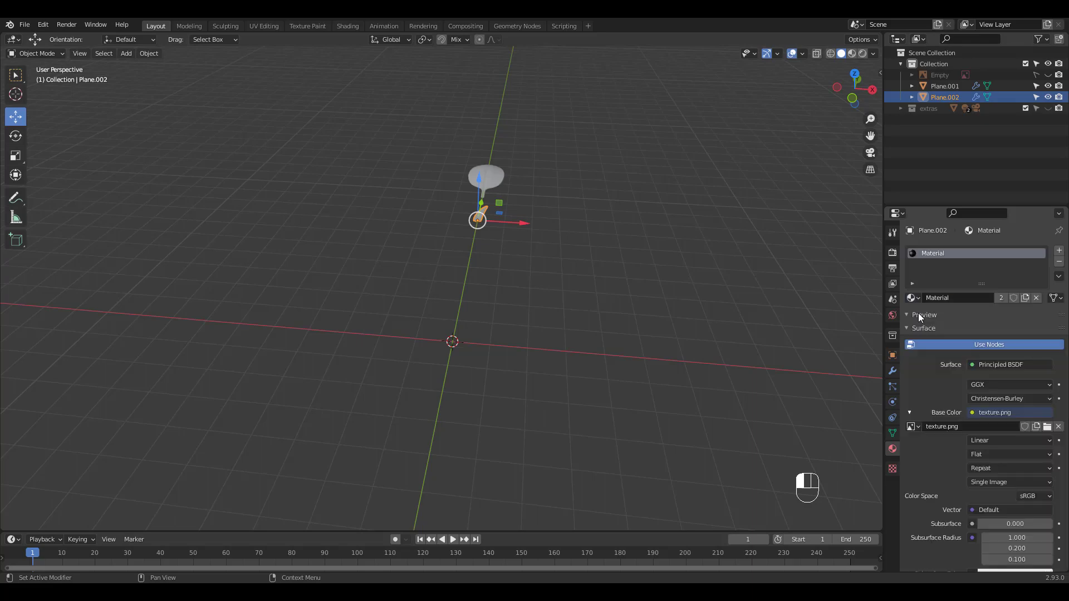
pyautogui.moveTo(491, 239); pyautogui.dragTo(546, 265)
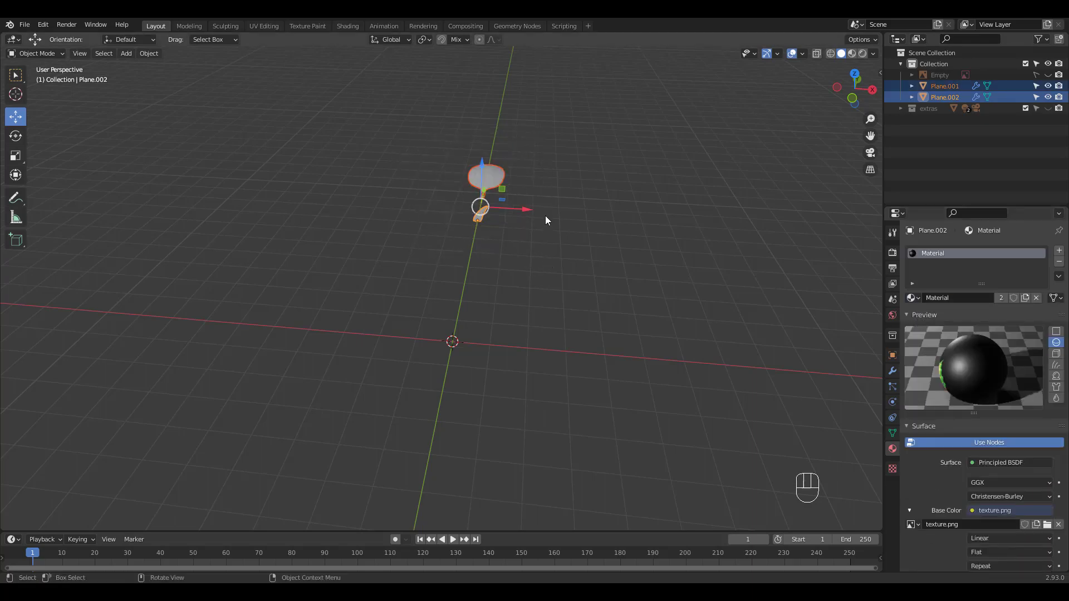
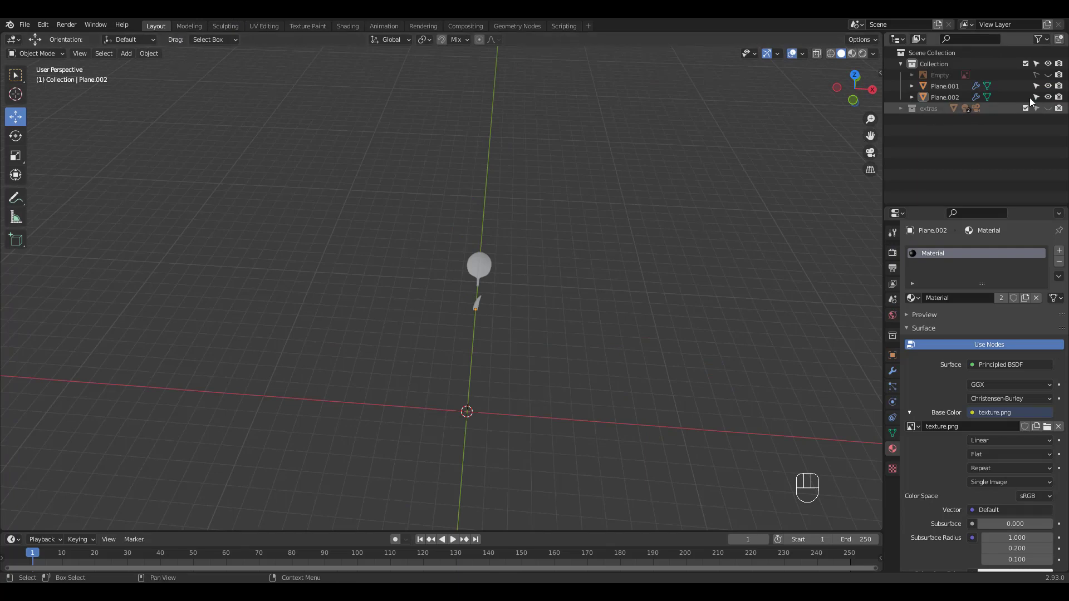
# Unhide the tree reference empty and frame it head-on in front view
pyautogui.click(1050, 76)
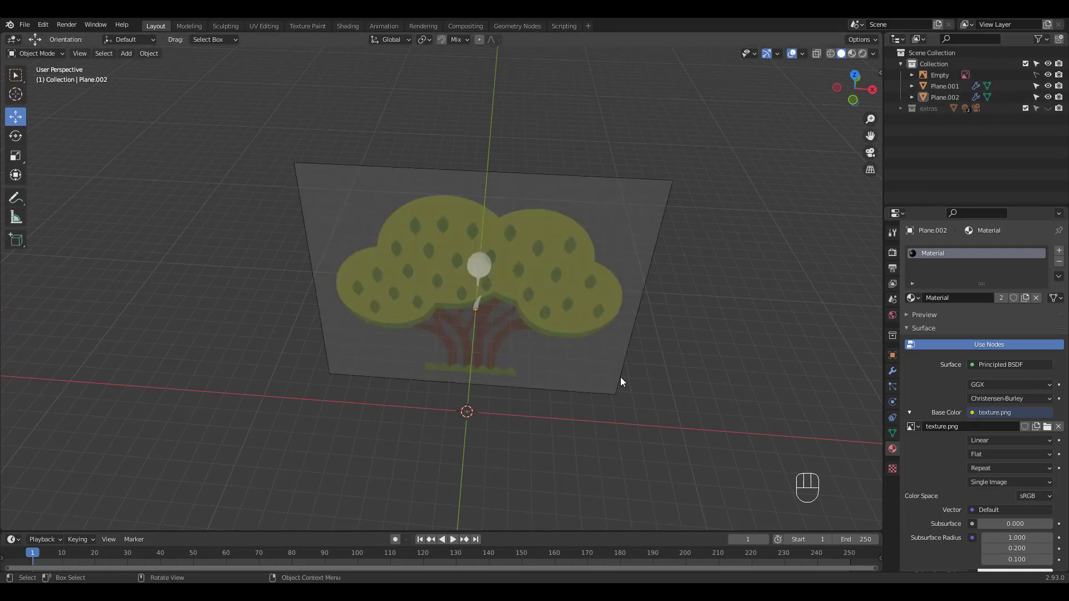
pyautogui.press('KP_1')
pyautogui.moveTo(532, 256); pyautogui.dragTo(583, 224)
pyautogui.moveTo(567, 244); pyautogui.dragTo(575, 239)
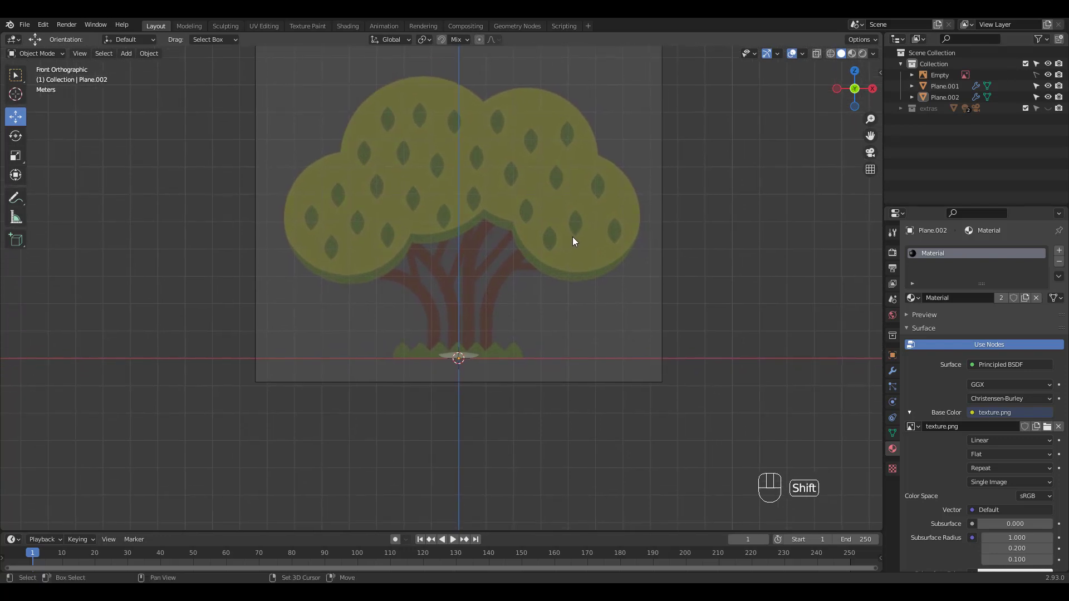
pyautogui.press('shift+a')
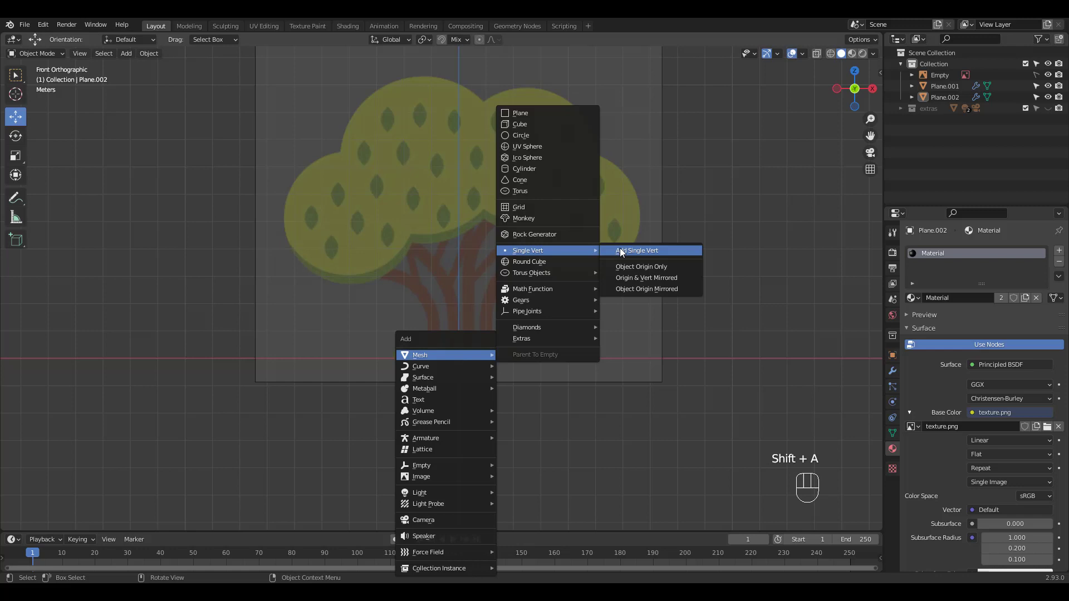
# Add a single-vert object at the trunk base and extrude vertices up the branch toward the canopy
pyautogui.moveTo(497, 358); pyautogui.dragTo(527, 360)
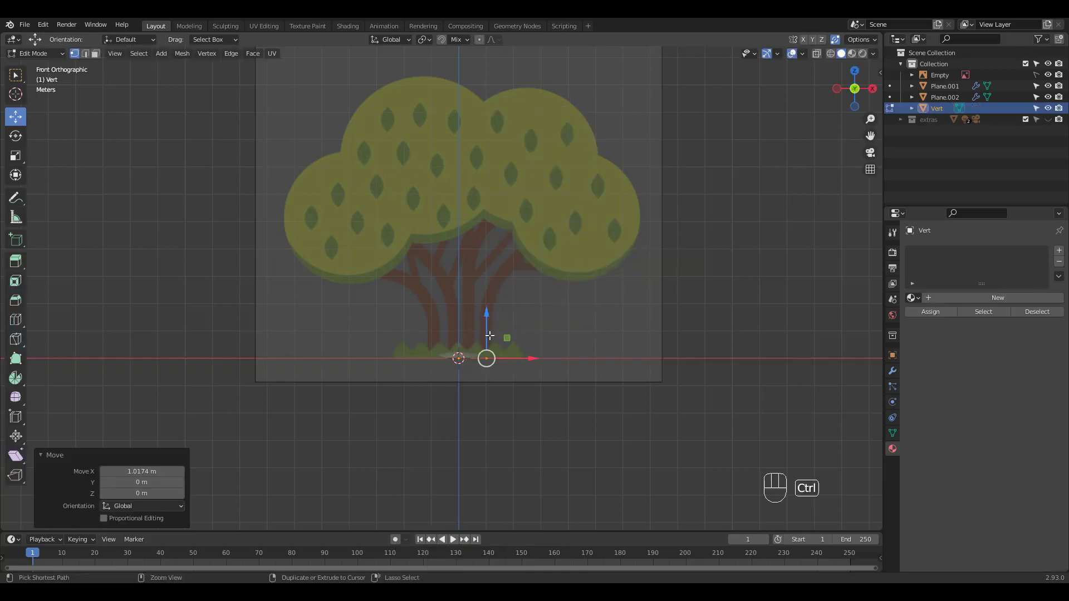
pyautogui.click(485, 338)
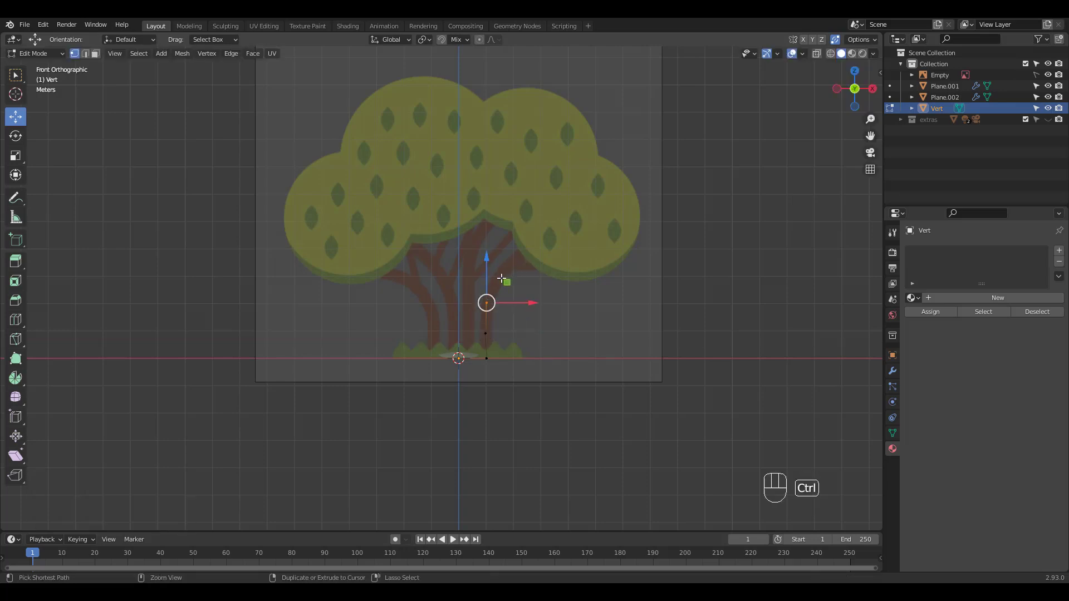
pyautogui.moveTo(498, 274); pyautogui.dragTo(512, 261)
pyautogui.rightClick(551, 258)
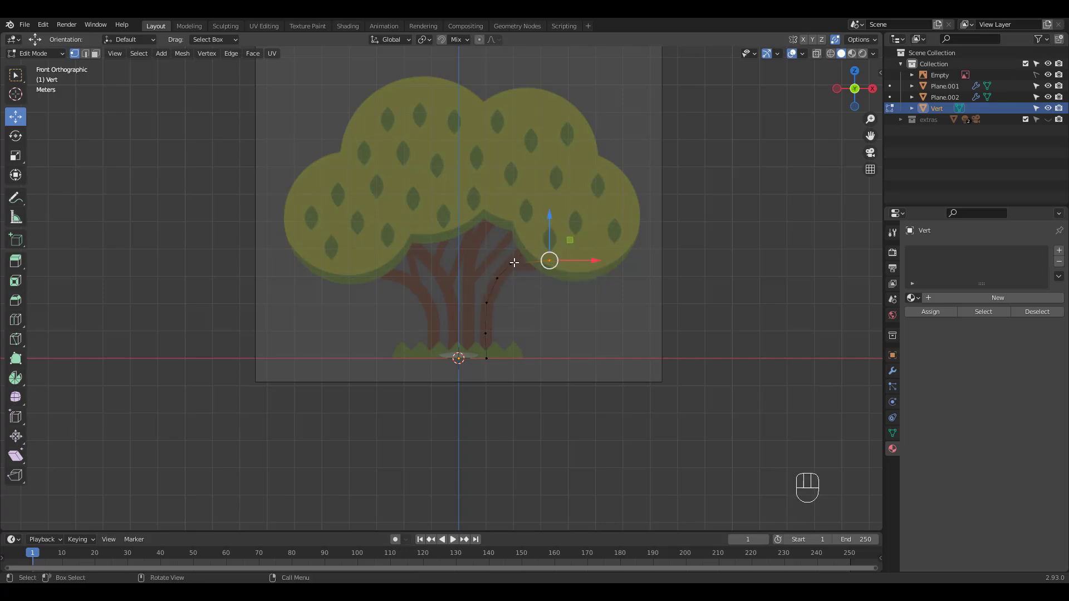
pyautogui.rightClick(538, 234)
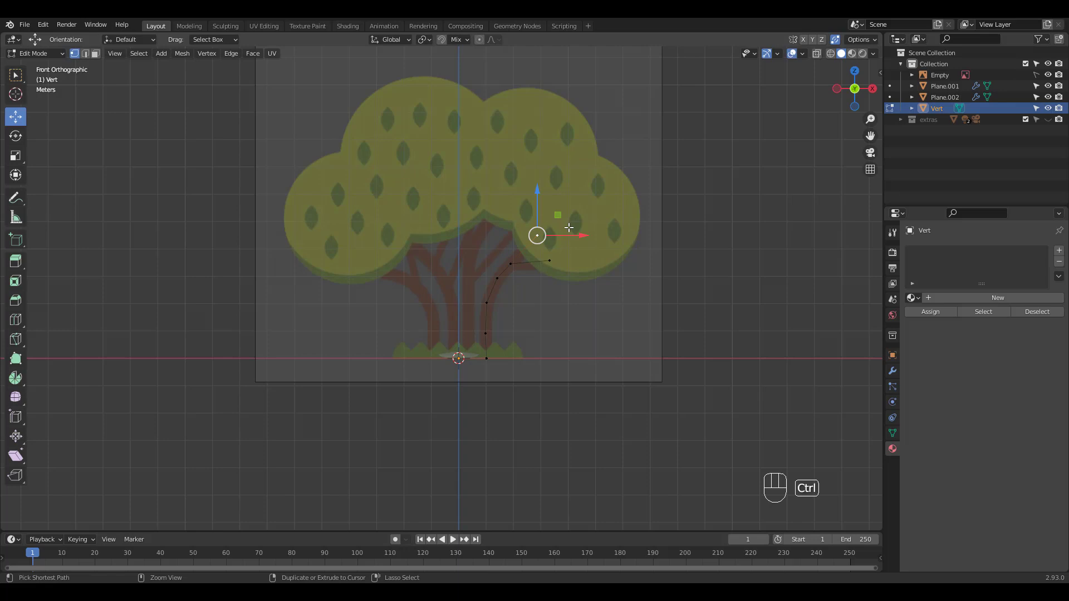
pyautogui.click(548, 240)
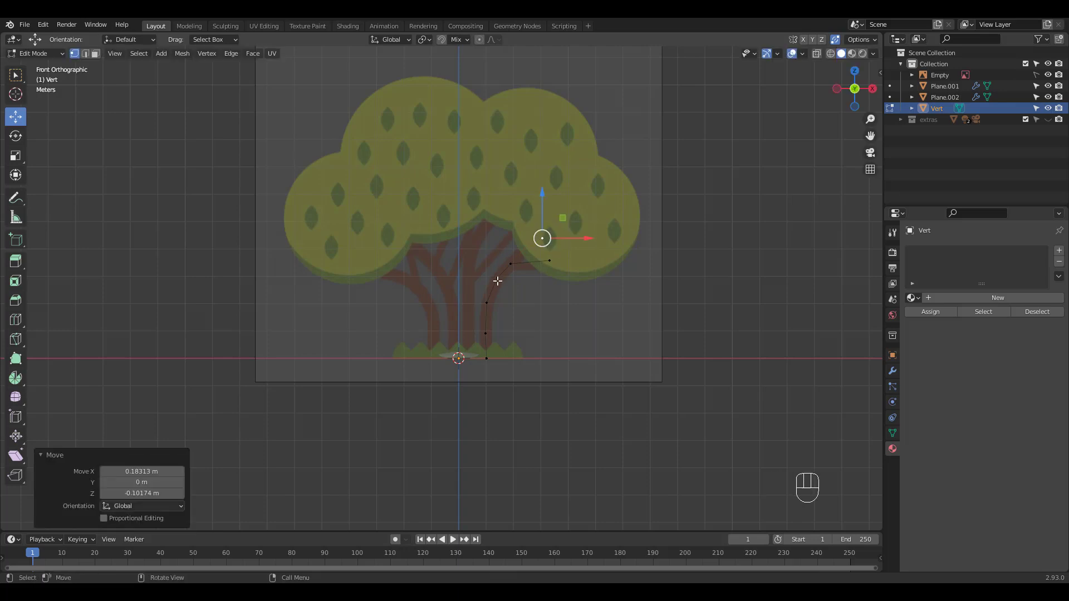
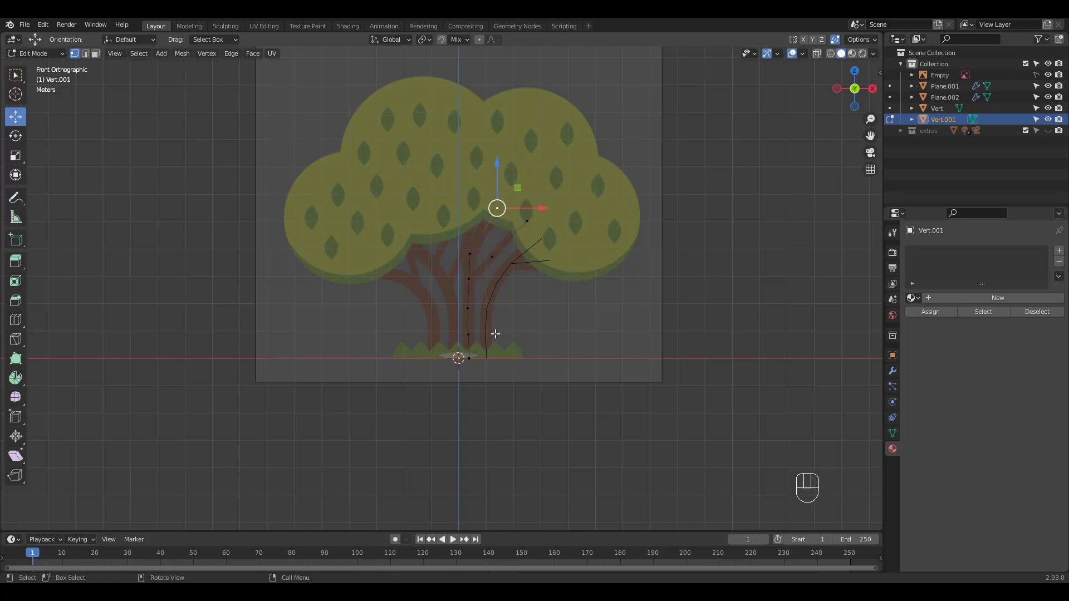
# Duplicate the branch object and reposition its vertices over another trunk branch
pyautogui.press('Tab')
pyautogui.press('shift+a')
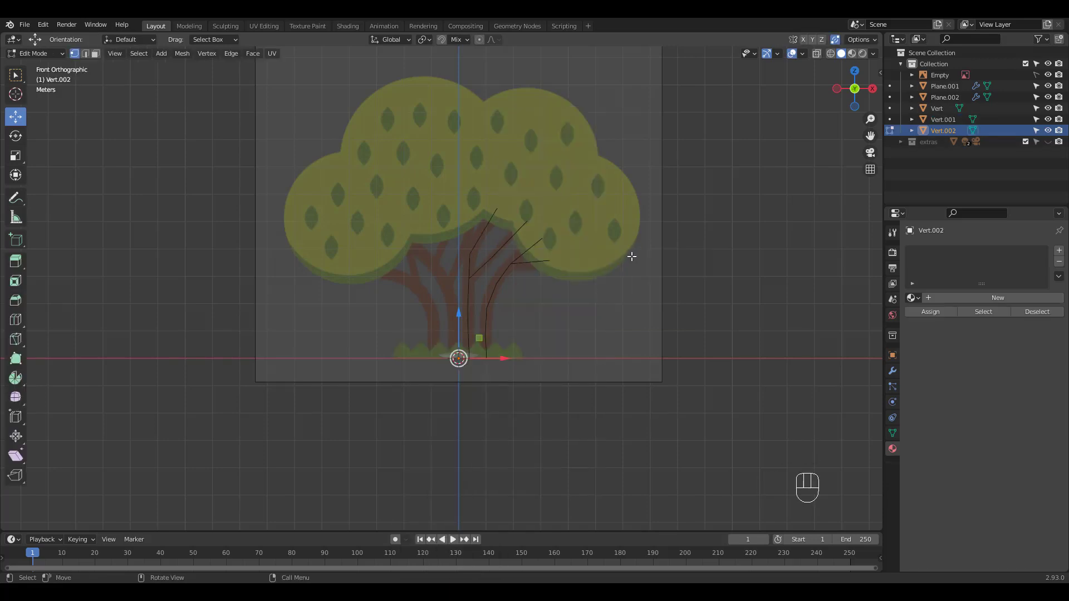
pyautogui.moveTo(499, 357); pyautogui.dragTo(488, 355)
pyautogui.click(454, 334)
pyautogui.click(455, 304)
pyautogui.click(447, 281)
pyautogui.click(469, 212)
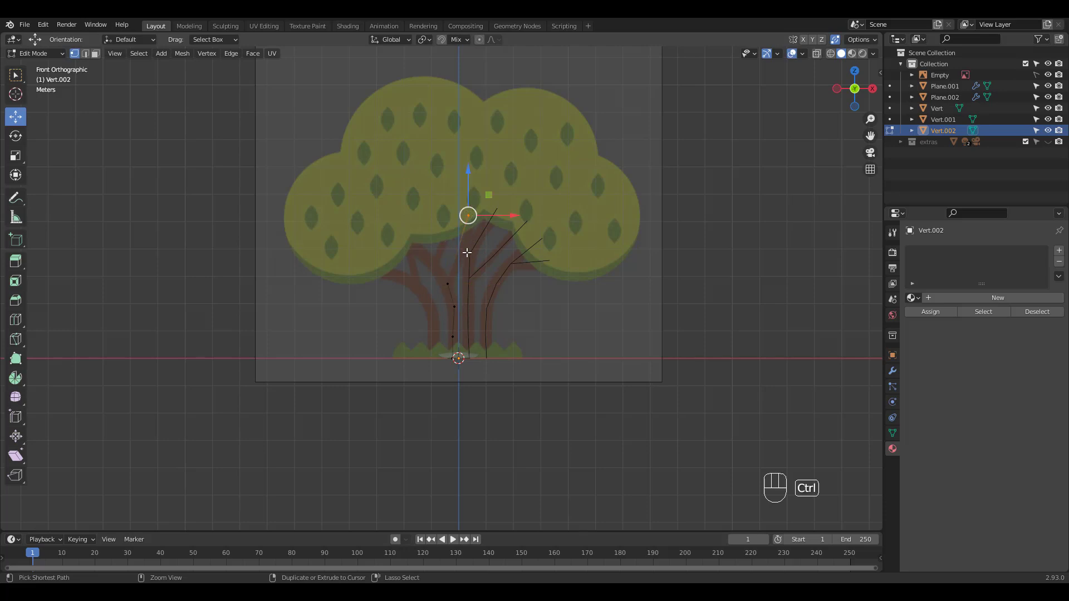
# Extrude a side branch toward the canopy, then add Vert.003 tracing the leftmost branch
pyautogui.click(434, 260)
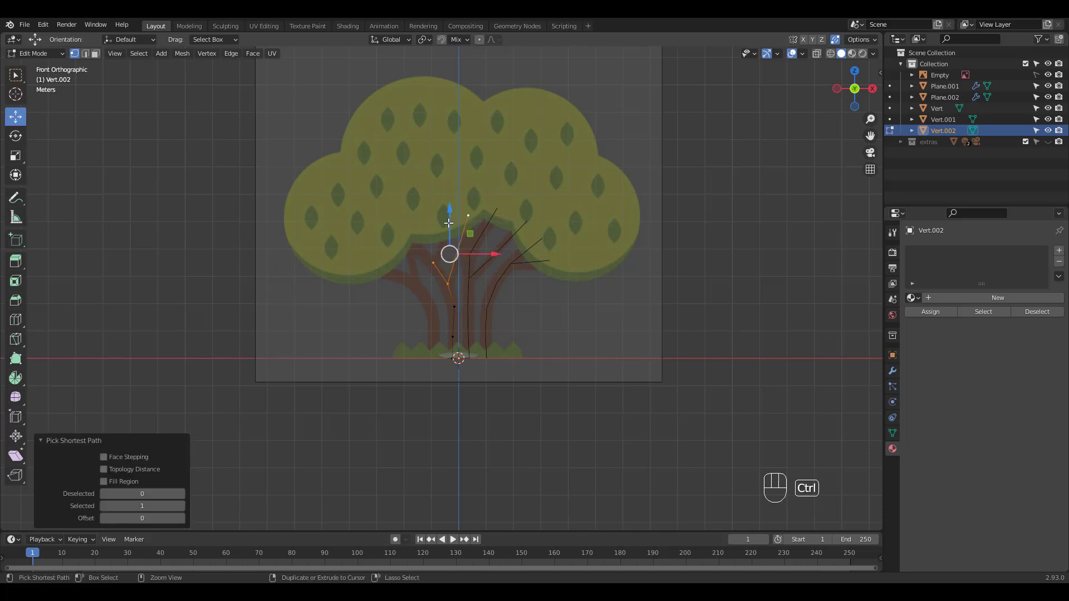
pyautogui.click(440, 255)
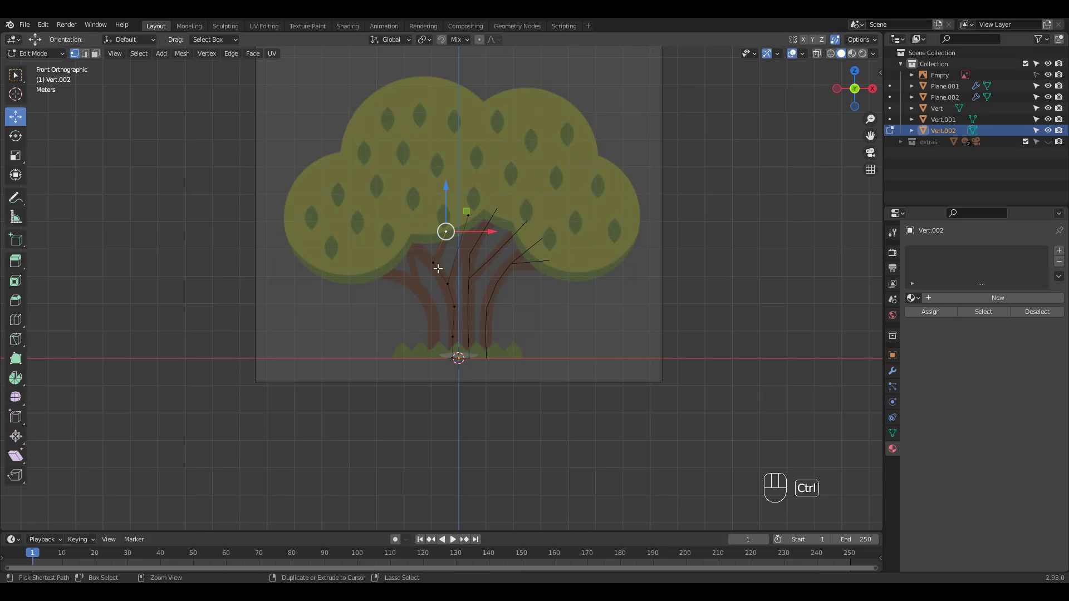
pyautogui.click(435, 260)
pyautogui.click(408, 231)
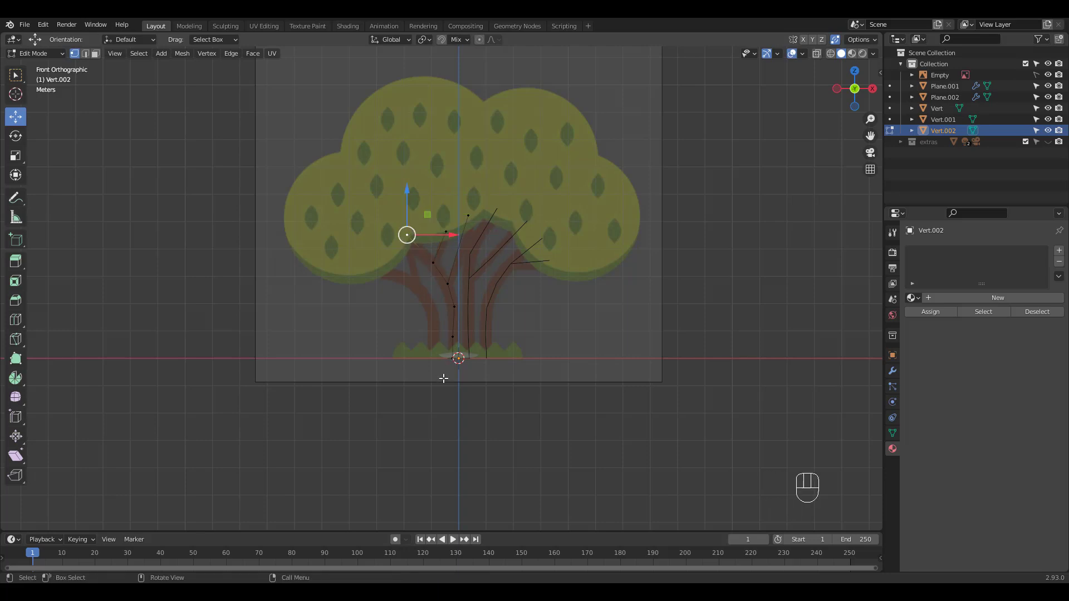
pyautogui.press('Tab')
pyautogui.press('shift+a')
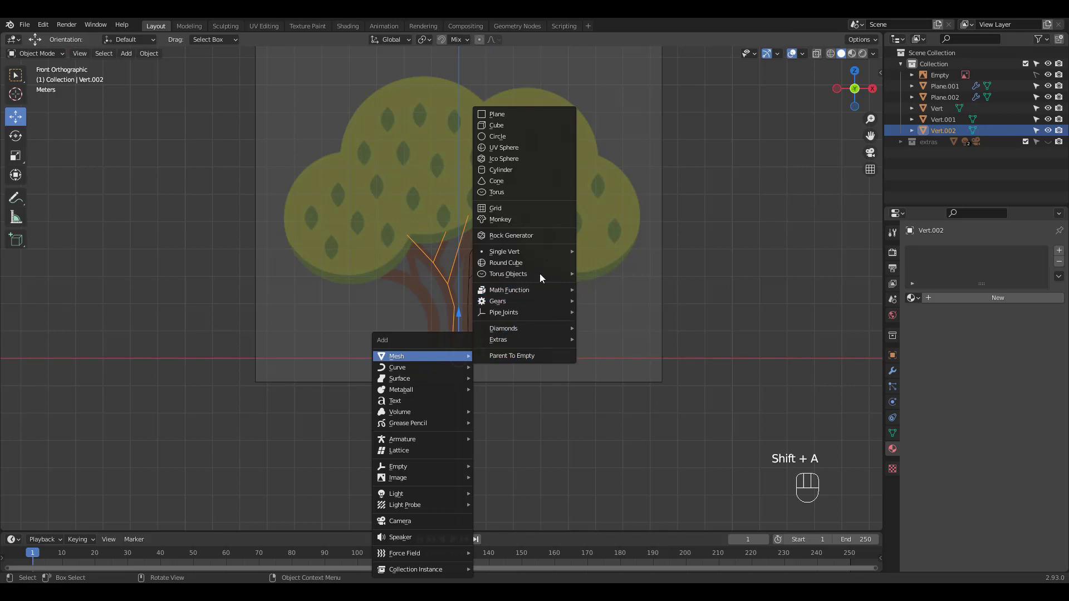
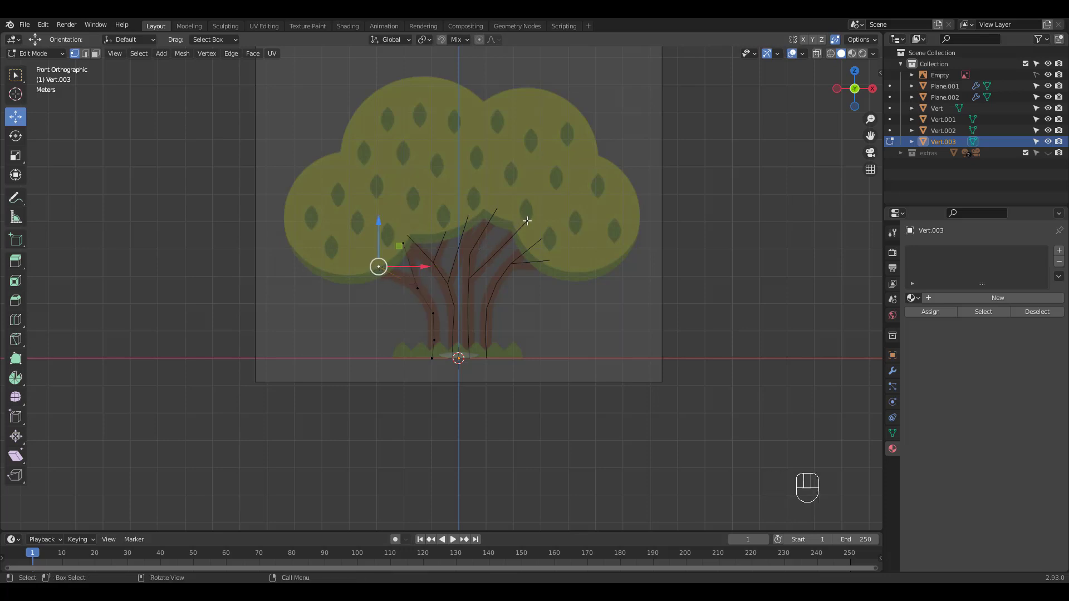
pyautogui.press('Tab')
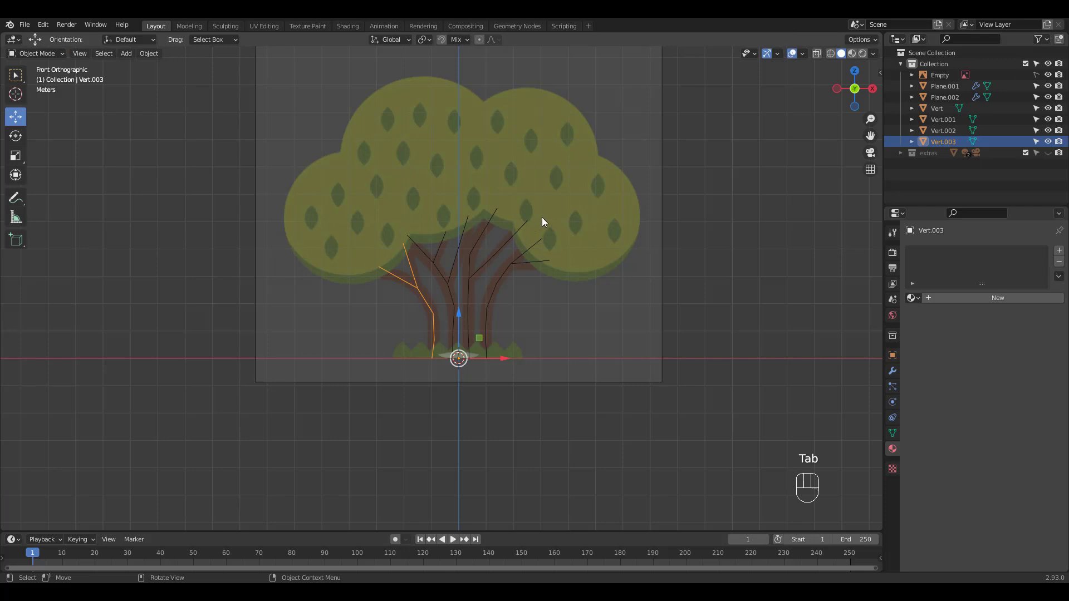
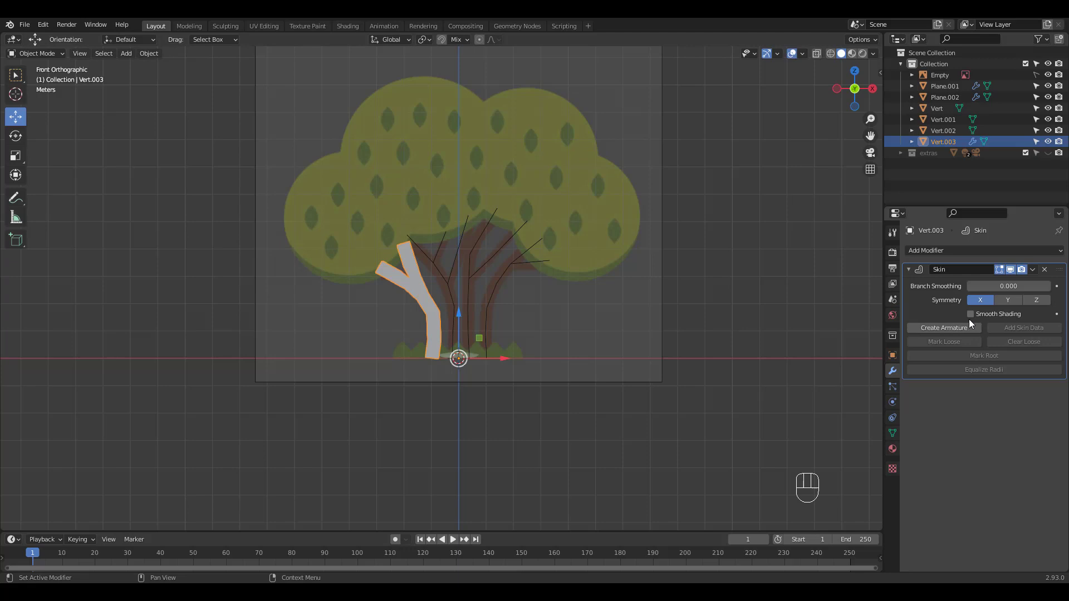
# Give the skinned branch smooth shading and level 2 subdivision, then select the other branches
pyautogui.click(974, 317)
pyautogui.press('ctrl+2')
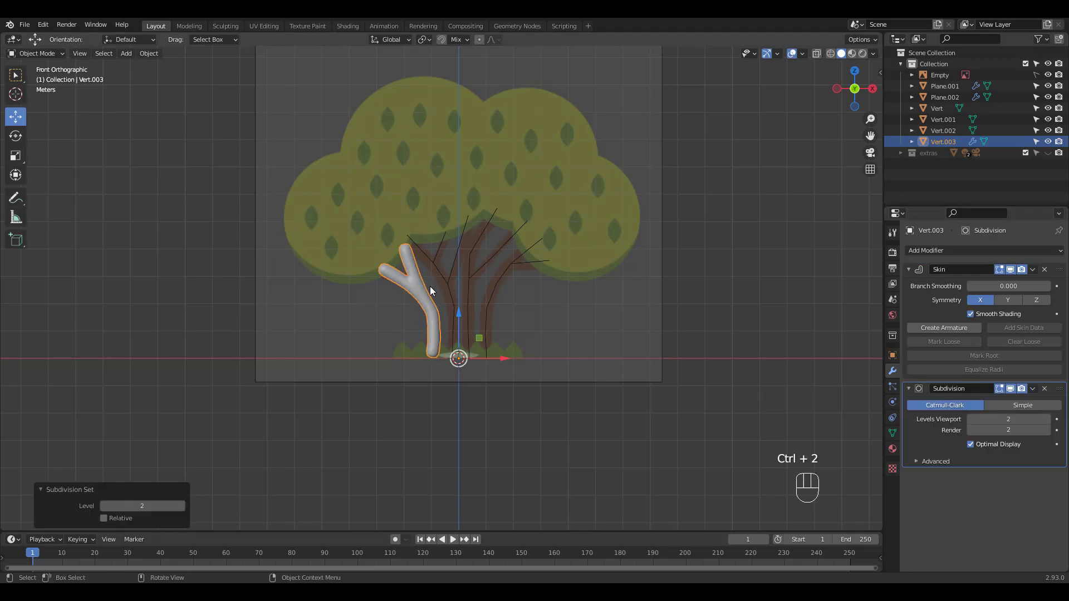
pyautogui.click(449, 287)
pyautogui.click(482, 279)
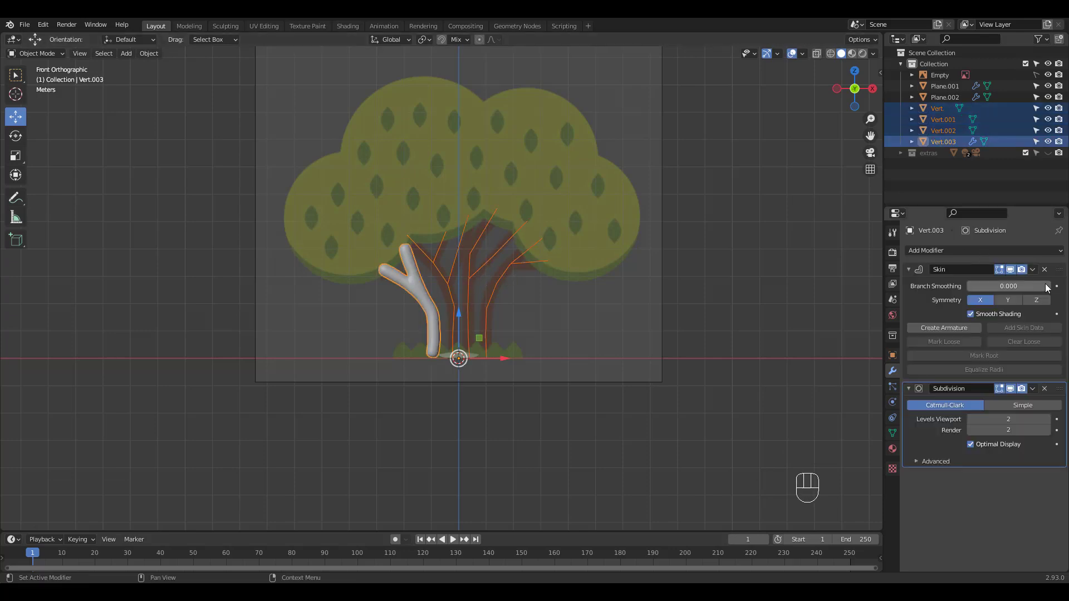
# Copy the skin and subdivision modifiers to all four branch objects with Ctrl+L
pyautogui.moveTo(1034, 275); pyautogui.dragTo(1010, 308)
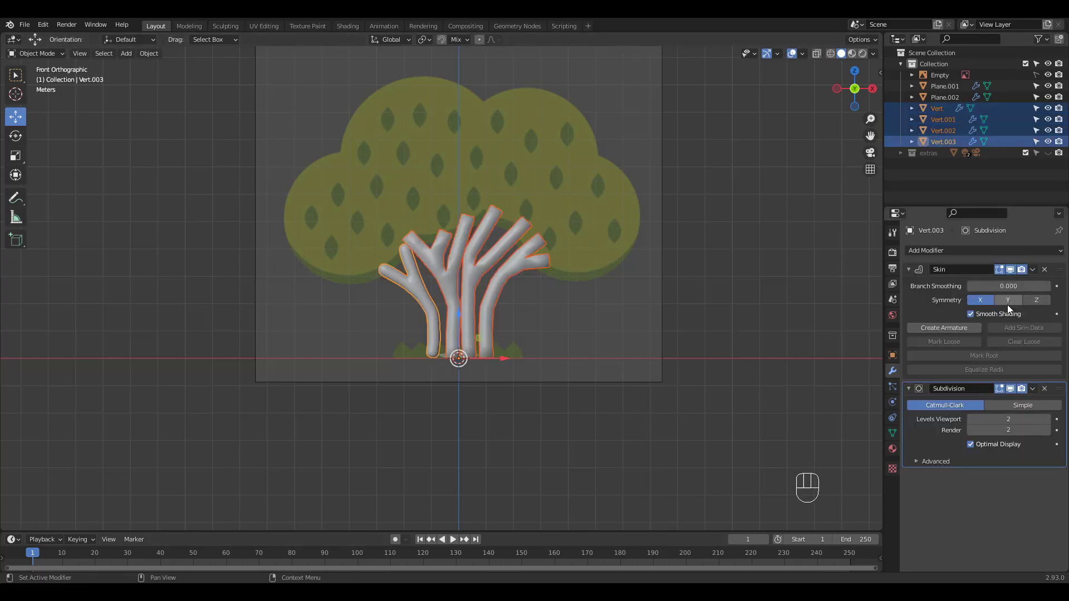
pyautogui.moveTo(1031, 398); pyautogui.dragTo(1011, 429)
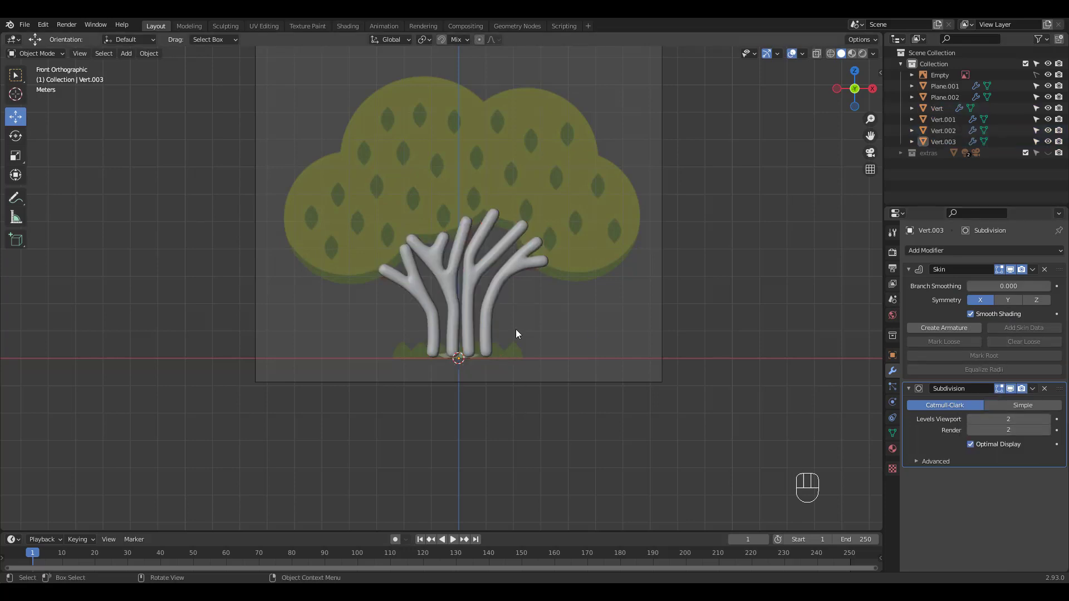
pyautogui.moveTo(507, 297); pyautogui.dragTo(541, 260)
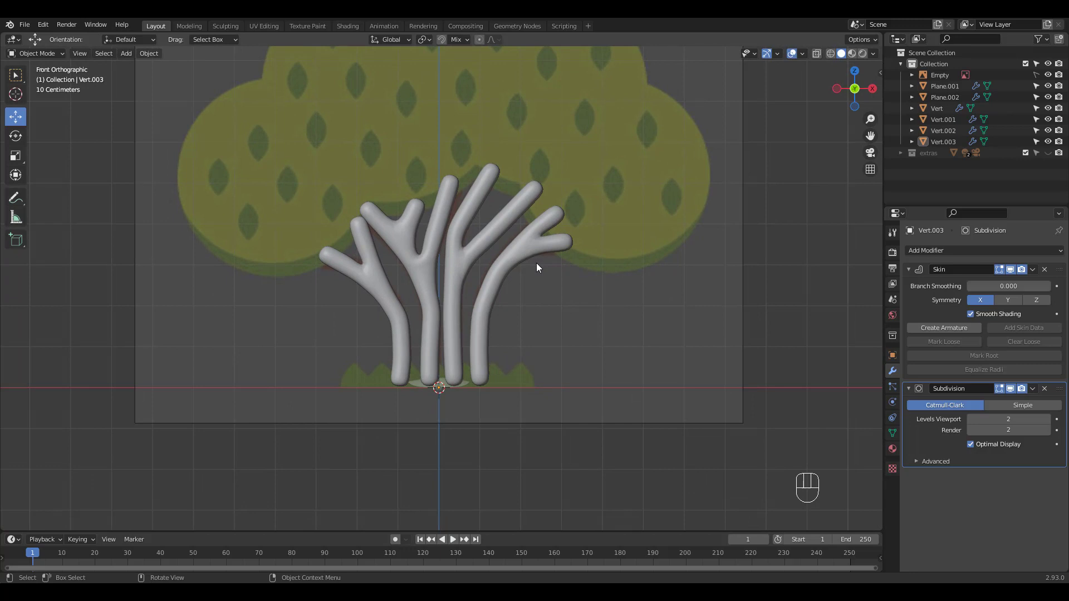
pyautogui.press('Tab')
# Enter Edit Mode on all branch objects together and select the trunk and branch joints
pyautogui.press('alt+z')
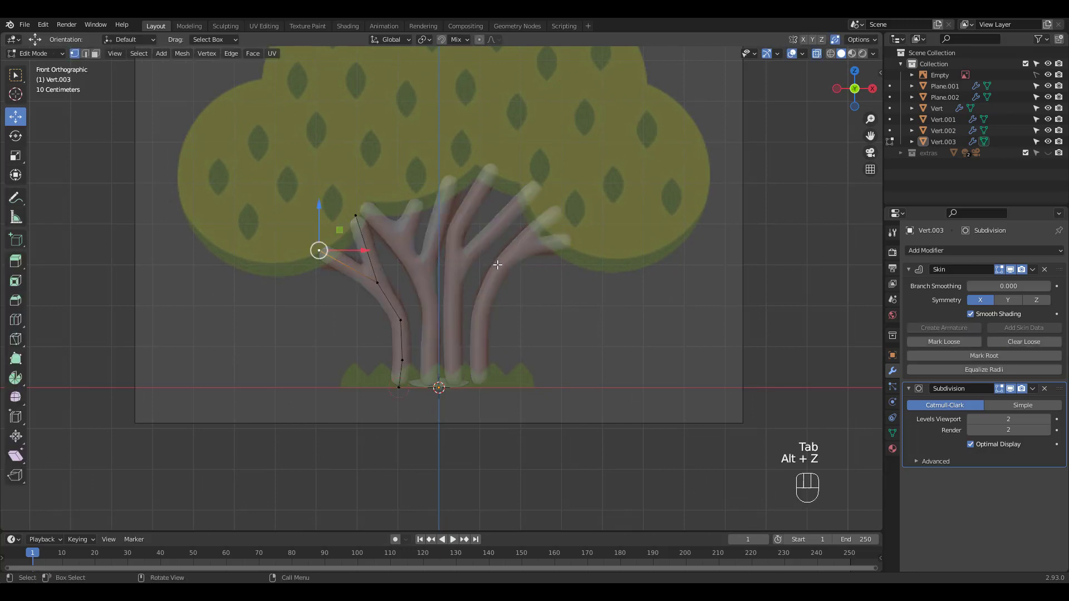
pyautogui.press('Tab')
pyautogui.click(568, 317)
pyautogui.press('Tab')
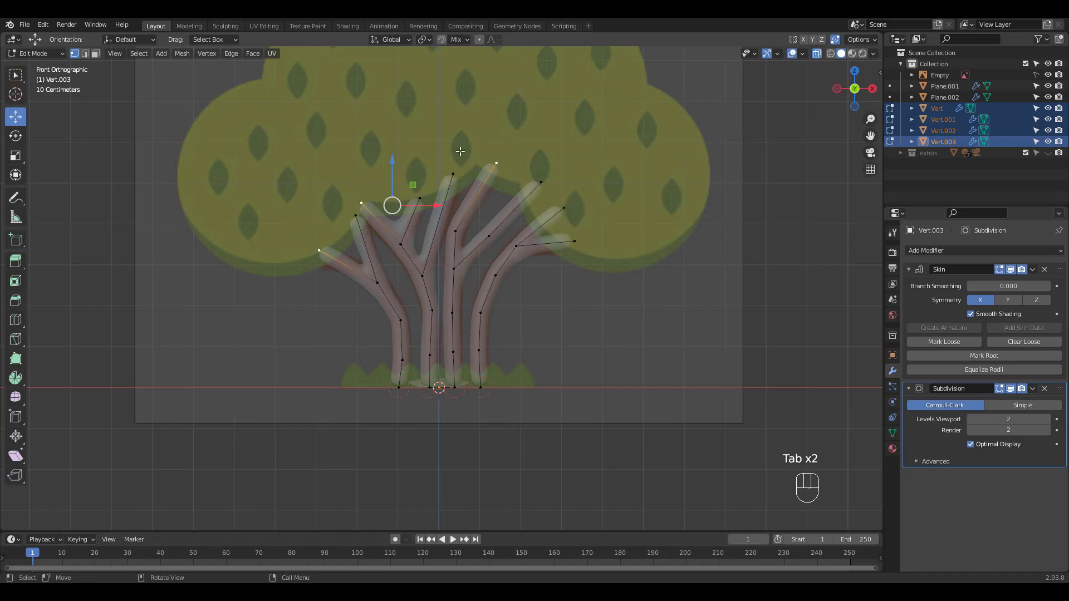
pyautogui.moveTo(580, 250); pyautogui.dragTo(598, 231)
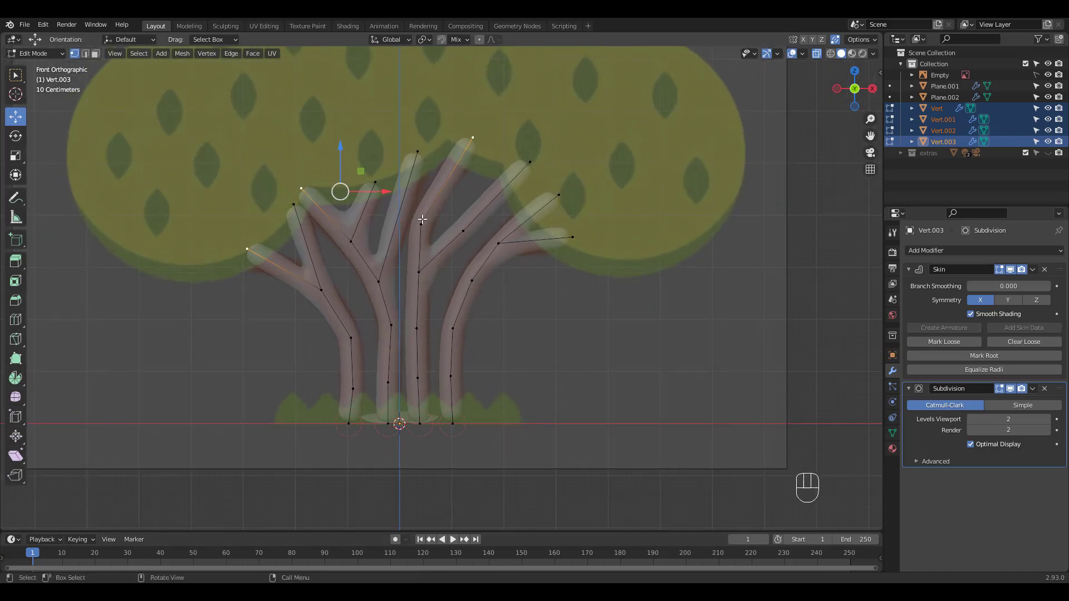
pyautogui.moveTo(217, 206); pyautogui.dragTo(273, 253)
pyautogui.click(293, 200)
pyautogui.click(498, 154)
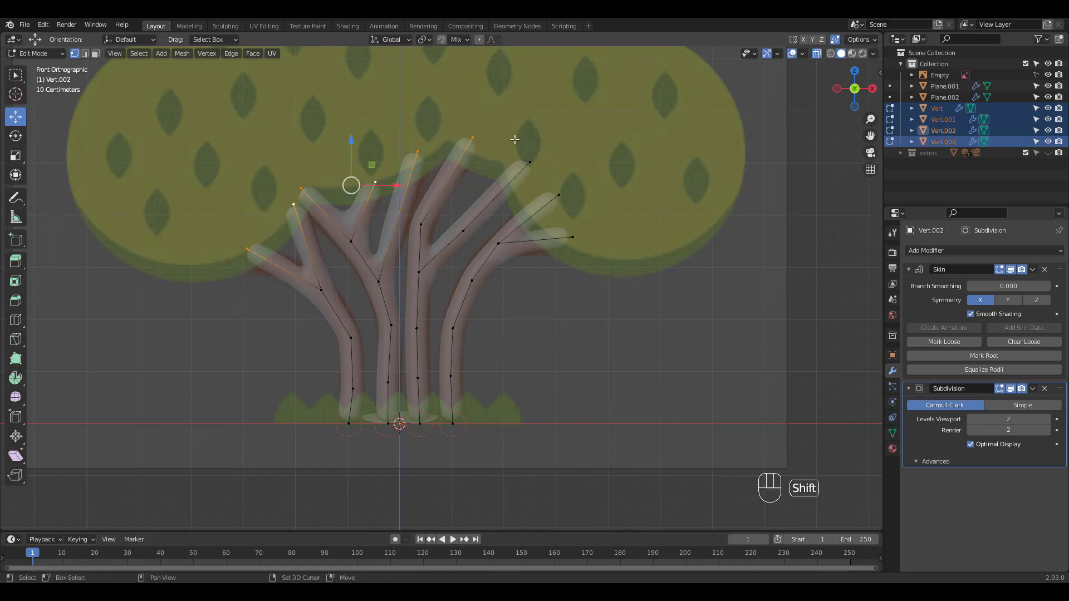
pyautogui.click(550, 178)
pyautogui.click(595, 260)
# Shrink the skin radius at the selected joints so the trunks and left branch taper
pyautogui.press('ctrl+a')
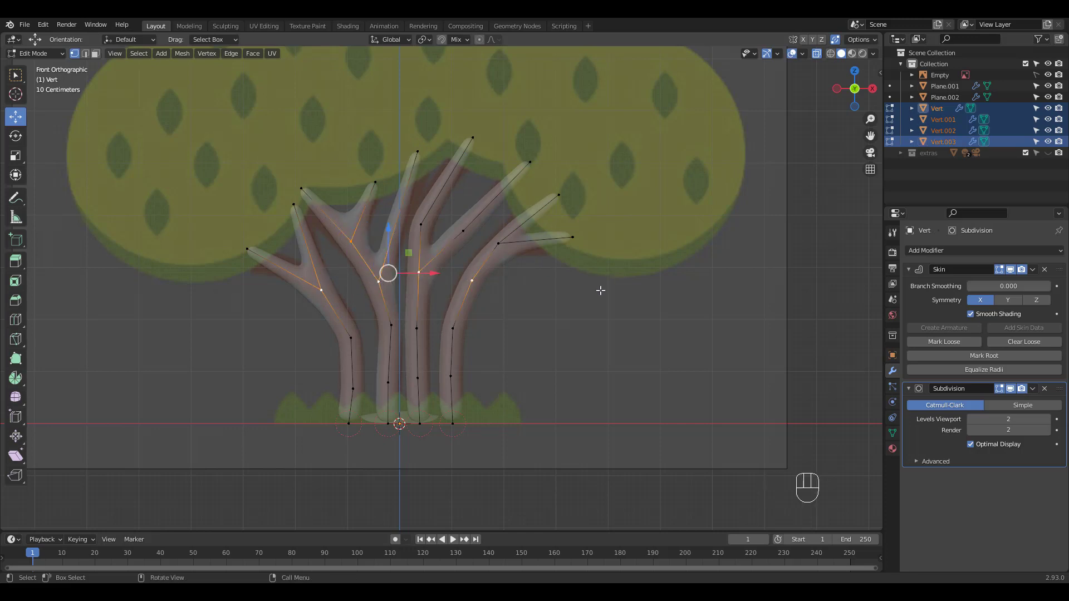
pyautogui.press('ctrl+a')
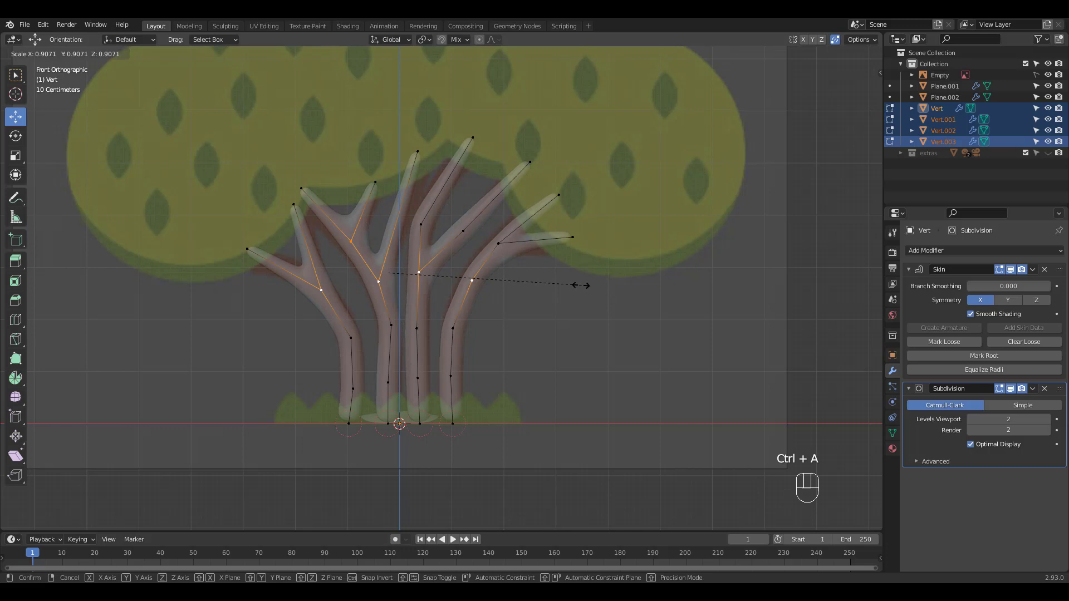
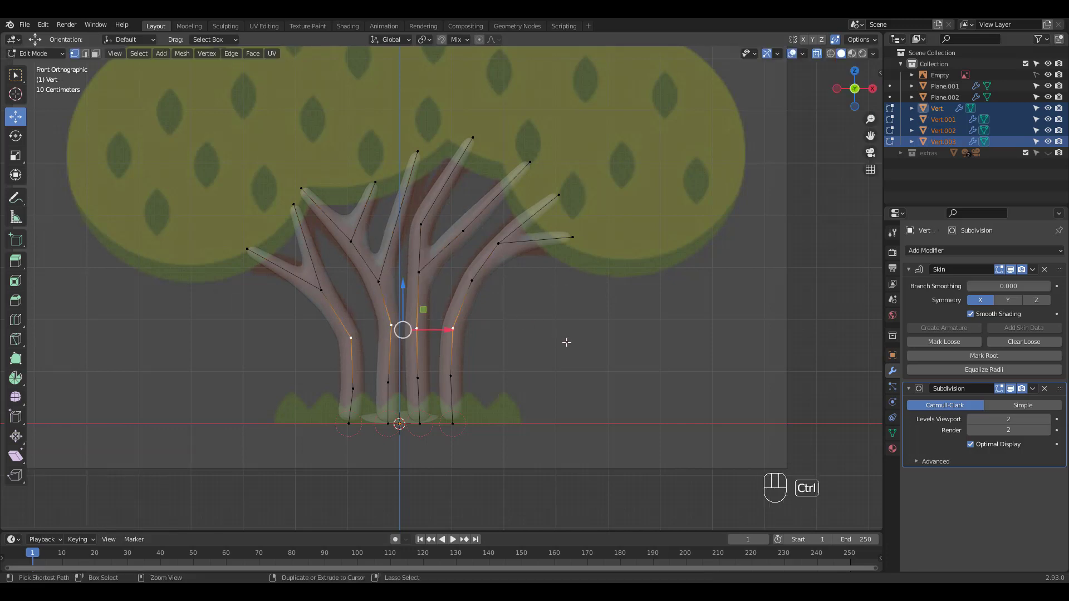
pyautogui.press('ctrl+a')
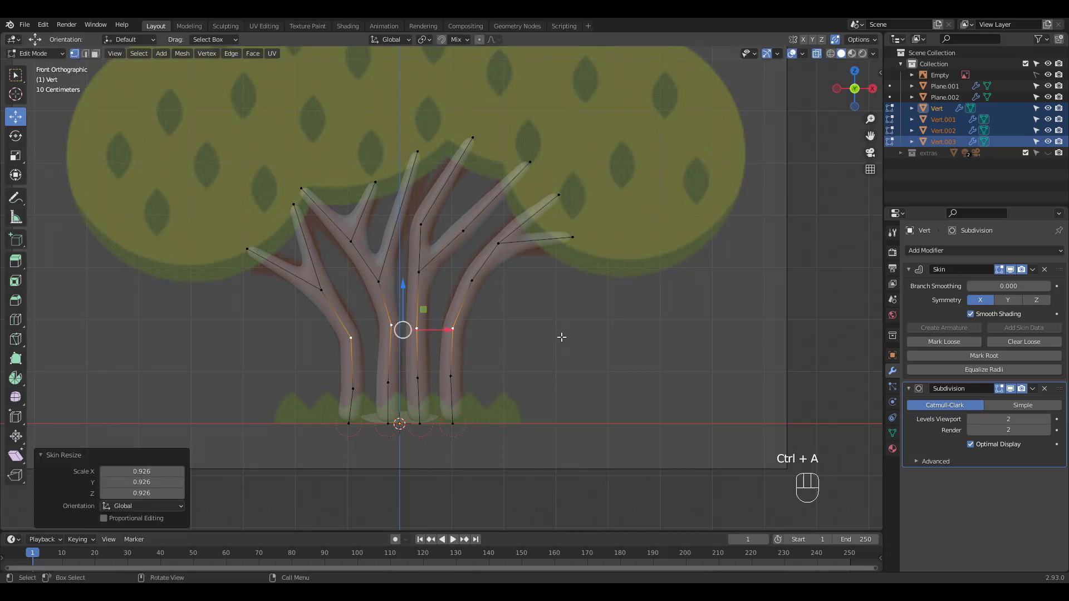
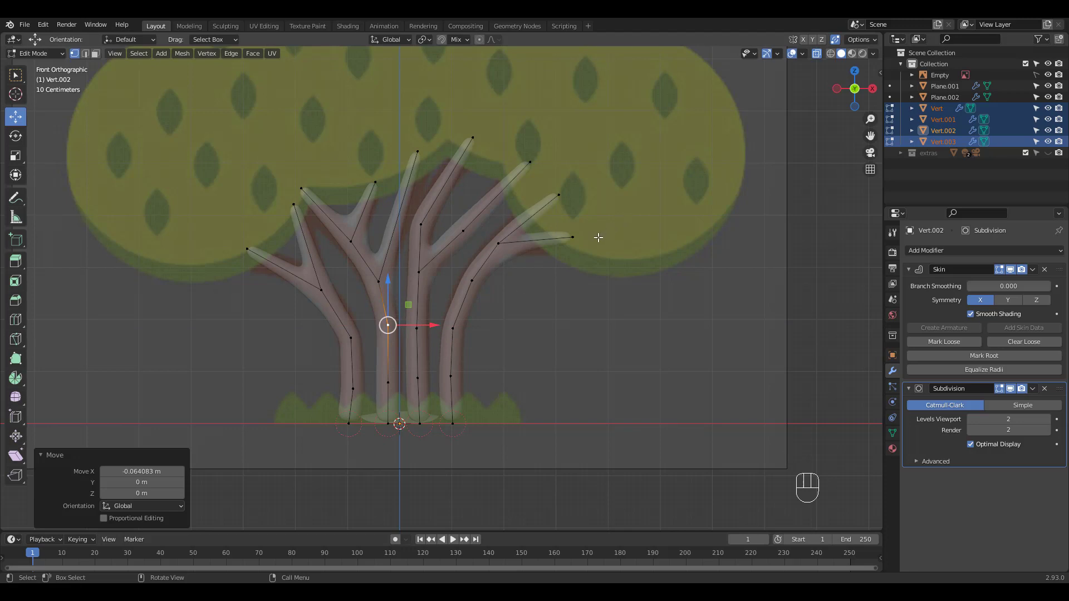
pyautogui.press('alt+z')
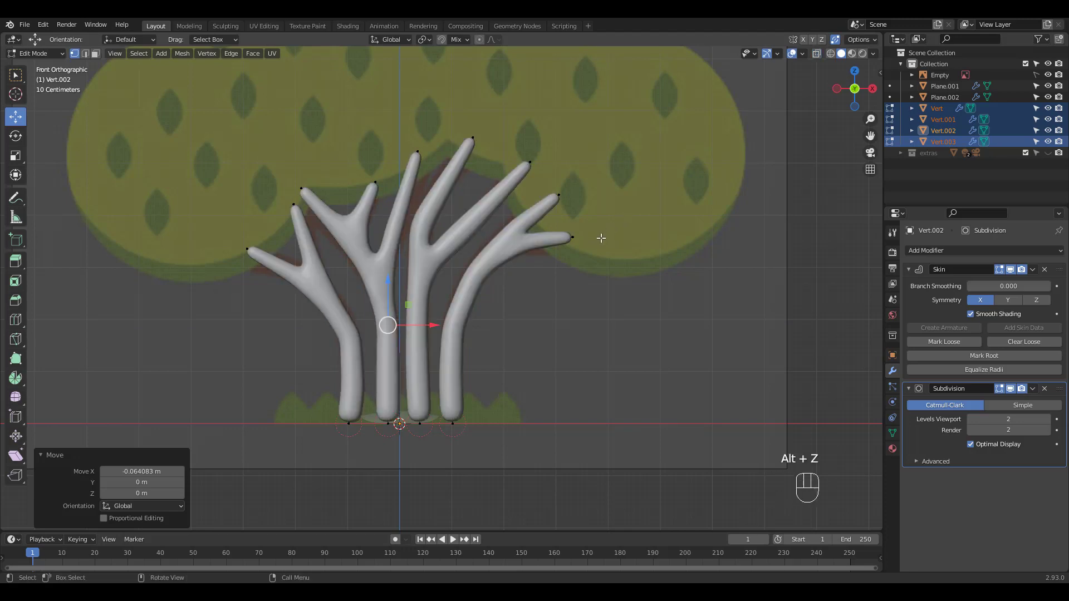
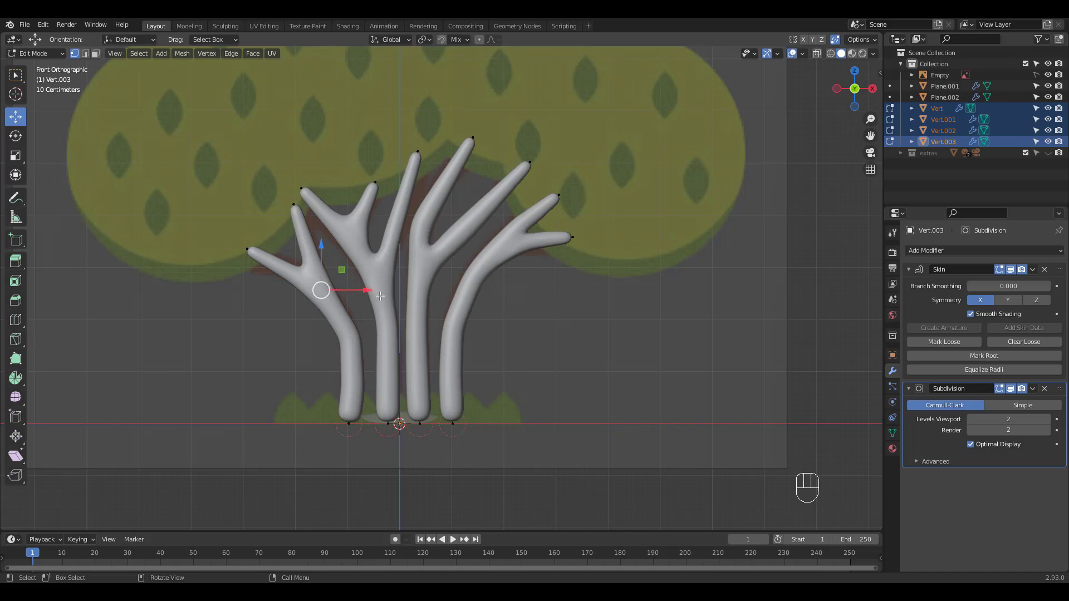
pyautogui.press('ctrl+a')
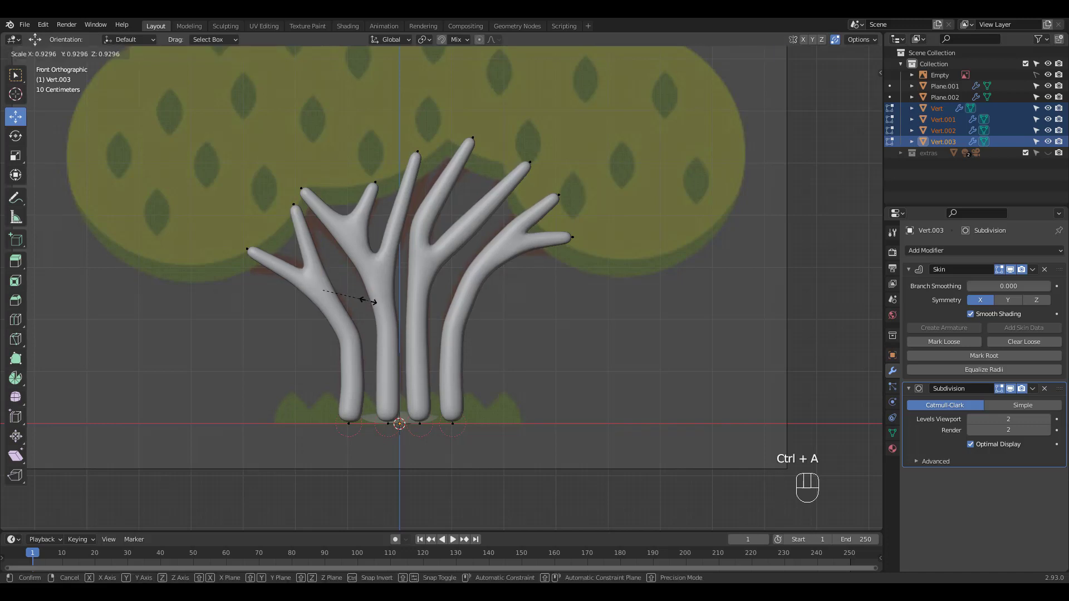
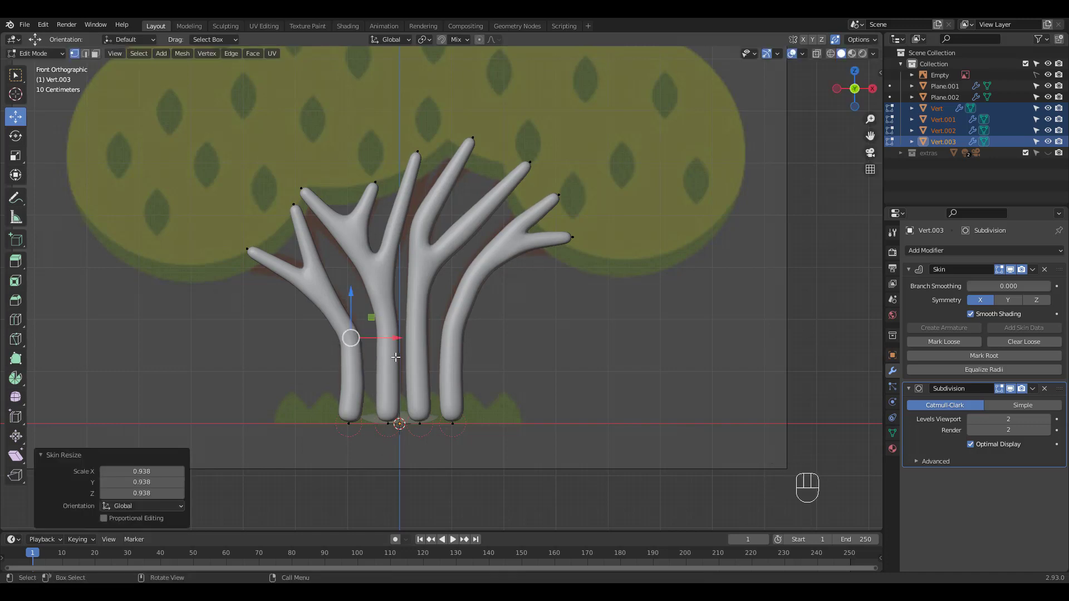
# Thicken the skin at a right branch joint and save the file as tree3.blend
pyautogui.click(472, 286)
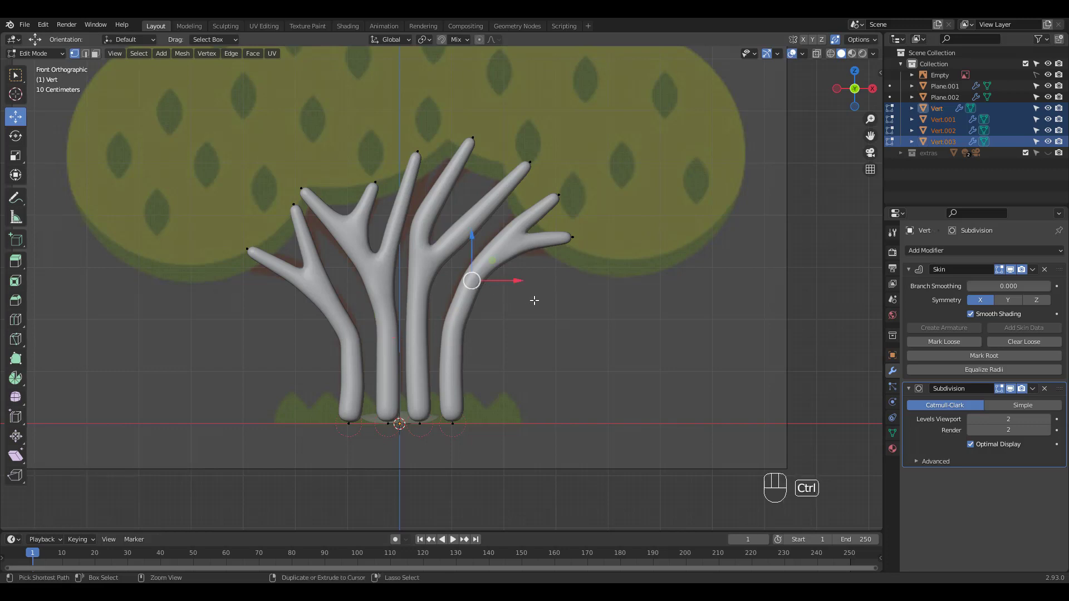
pyautogui.press('ctrl+s')
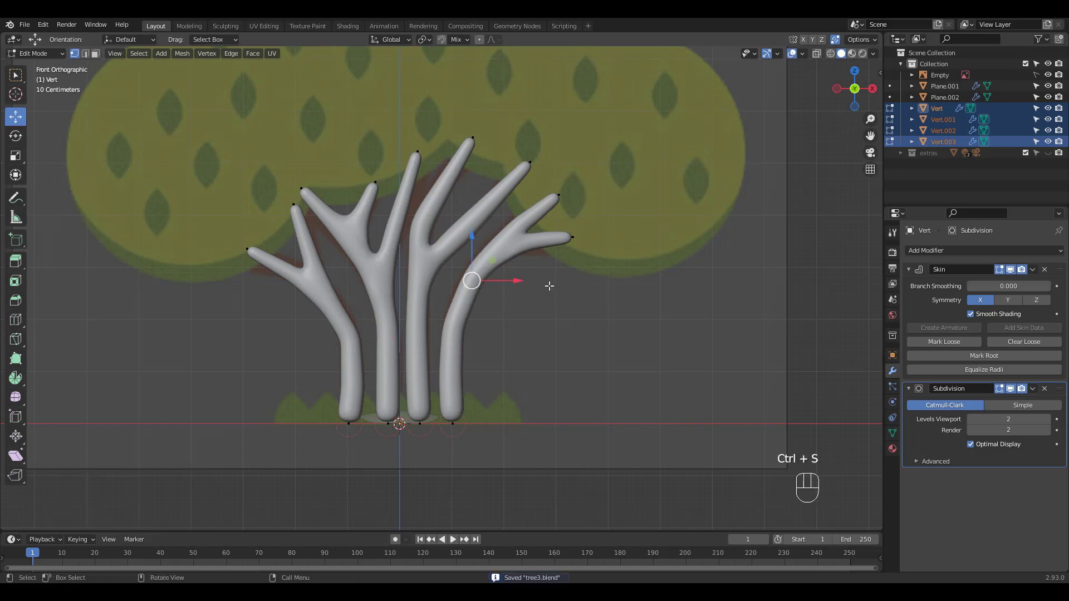
pyautogui.press('ctrl+a')
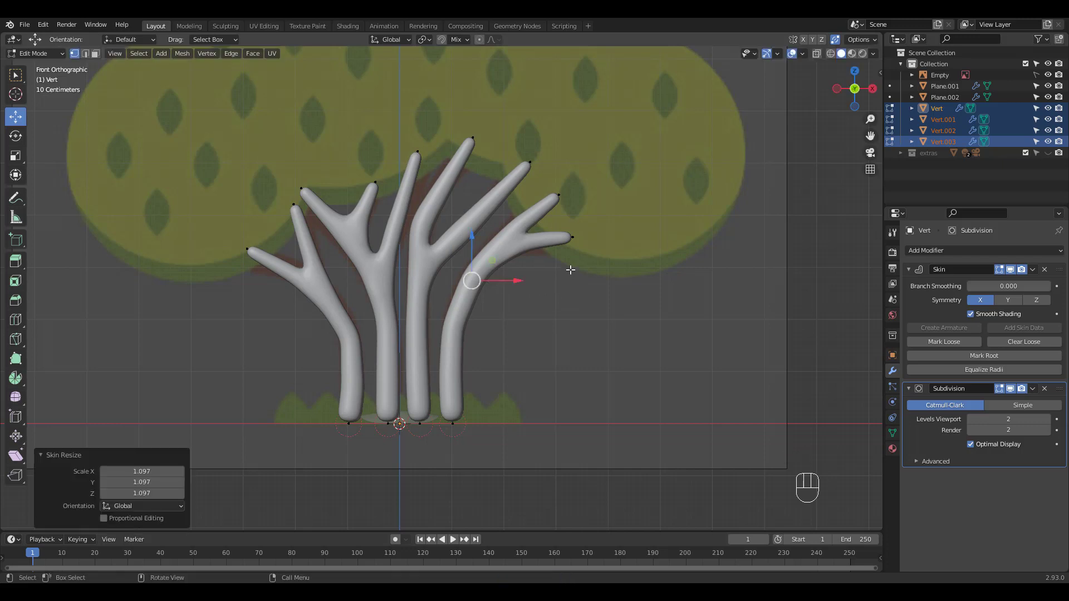
pyautogui.moveTo(647, 245); pyautogui.dragTo(623, 278)
pyautogui.click(632, 343)
# Add a plane at the tree base, stretch it into an oval disc, and apply its subdivision
pyautogui.press('shift+a')
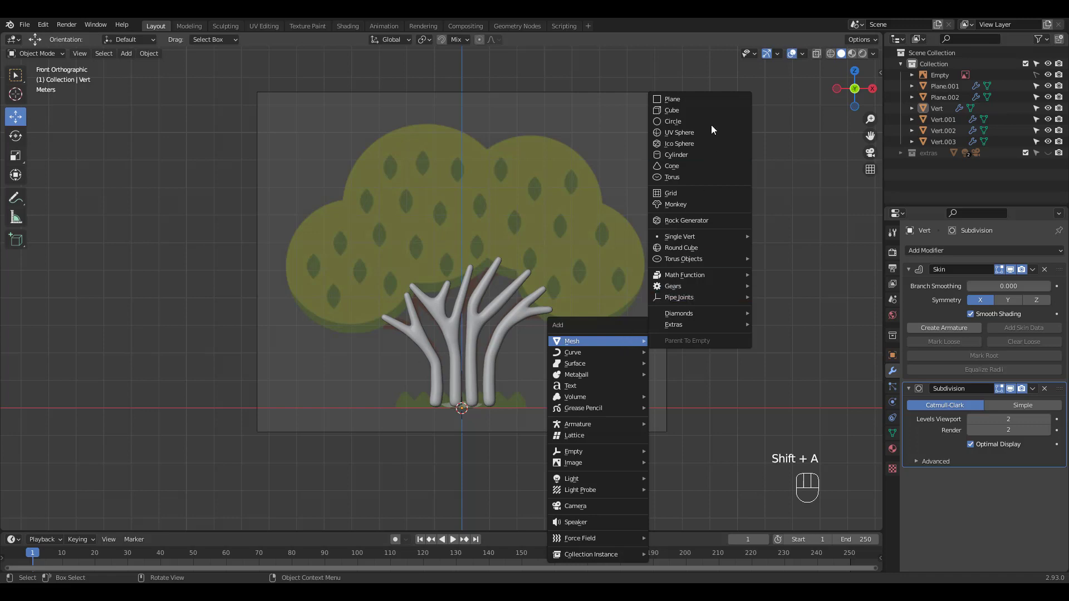
pyautogui.moveTo(513, 341); pyautogui.dragTo(510, 377)
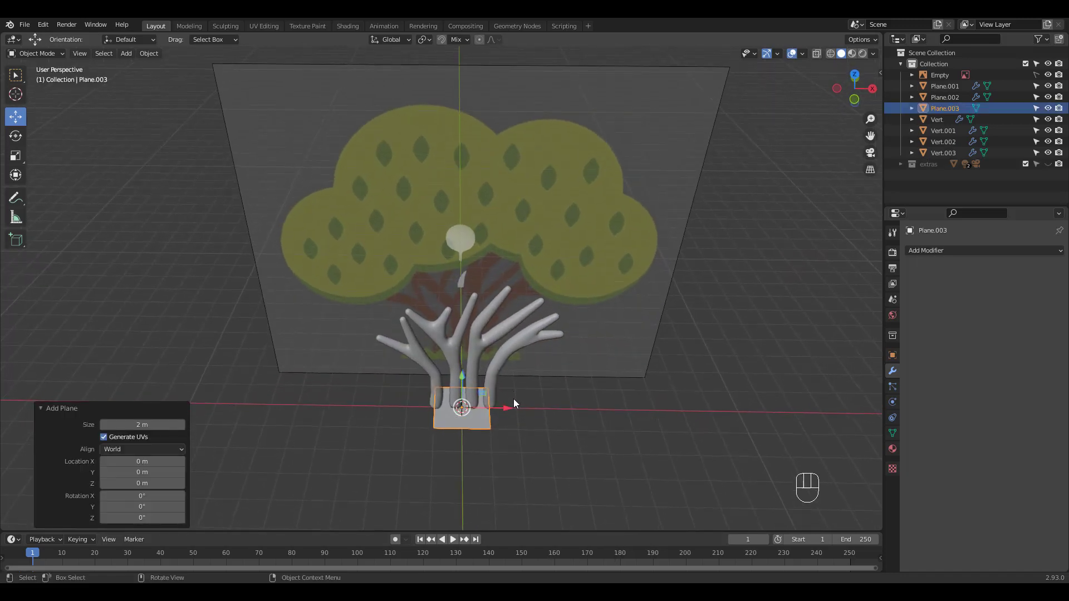
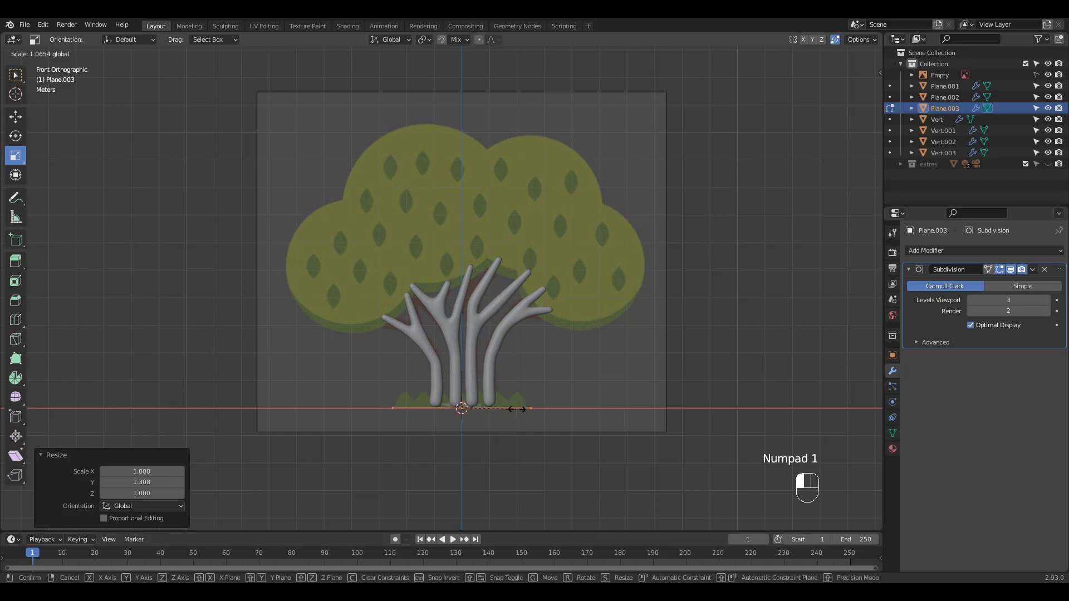
pyautogui.moveTo(613, 338); pyautogui.dragTo(615, 376)
pyautogui.press('Tab')
pyautogui.press('ctrl+a')
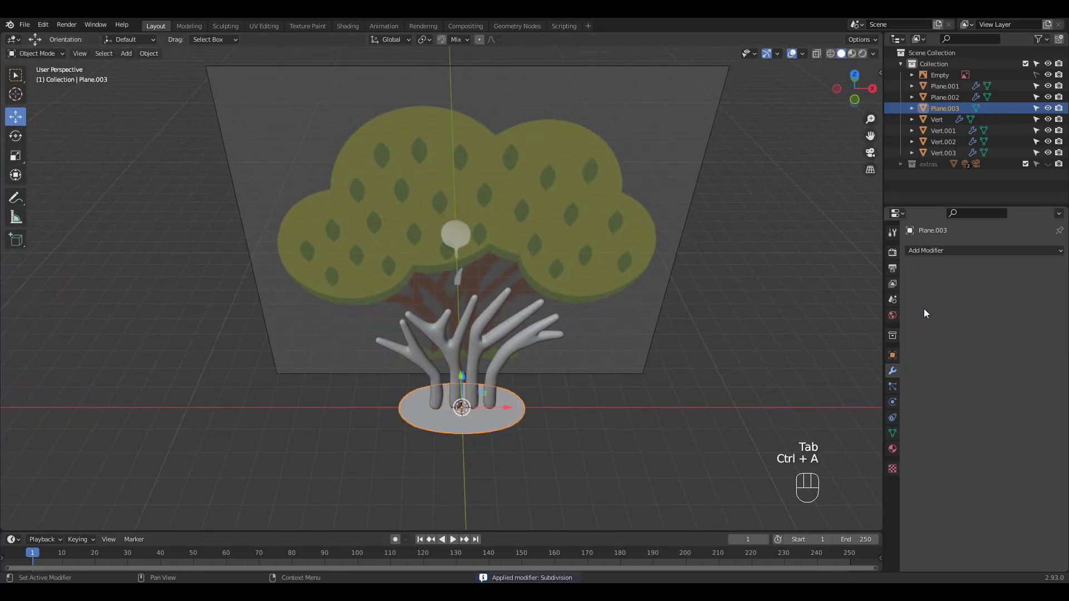
pyautogui.click(431, 370)
# Create a new material on the branch with a dark brown base colour
pyautogui.click(895, 450)
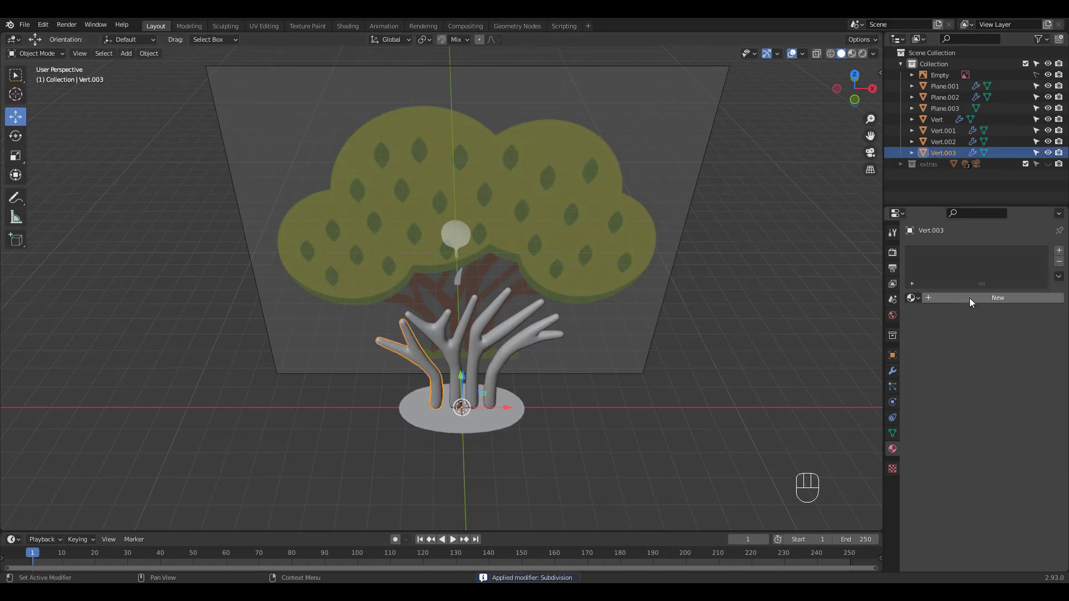
pyautogui.click(856, 60)
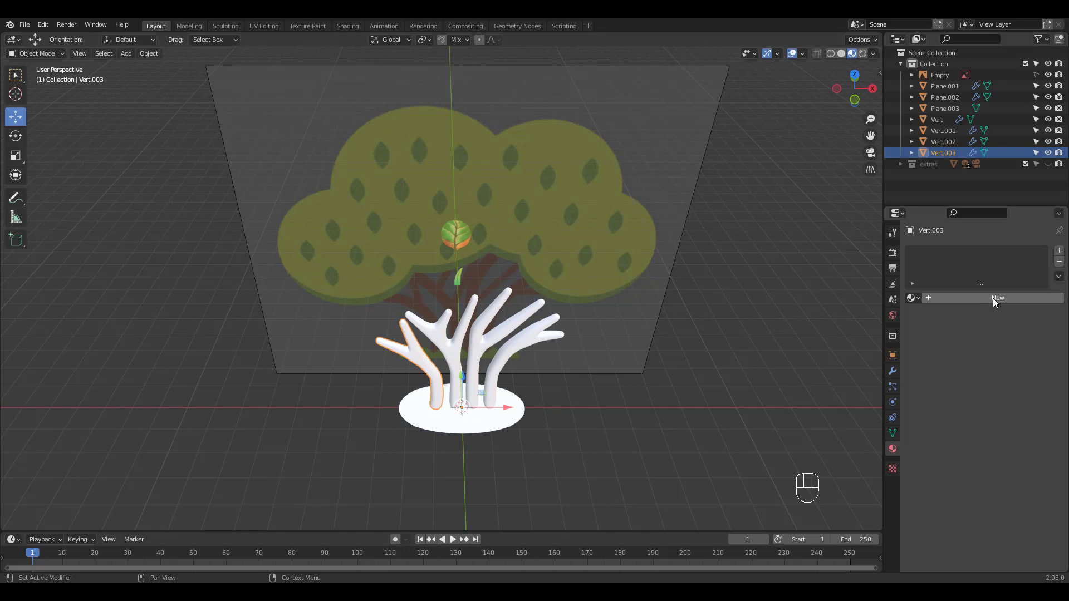
pyautogui.click(1014, 415)
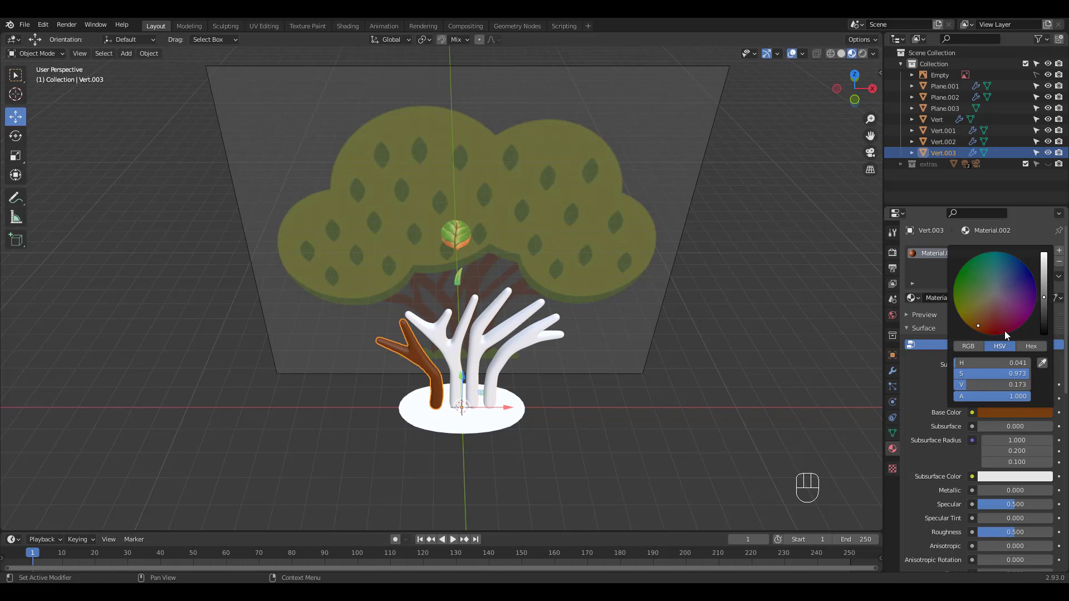
pyautogui.moveTo(507, 308); pyautogui.dragTo(507, 284)
# Link the brown material to all four branch objects, then reselect the ground disc
pyautogui.moveTo(513, 346); pyautogui.dragTo(508, 344)
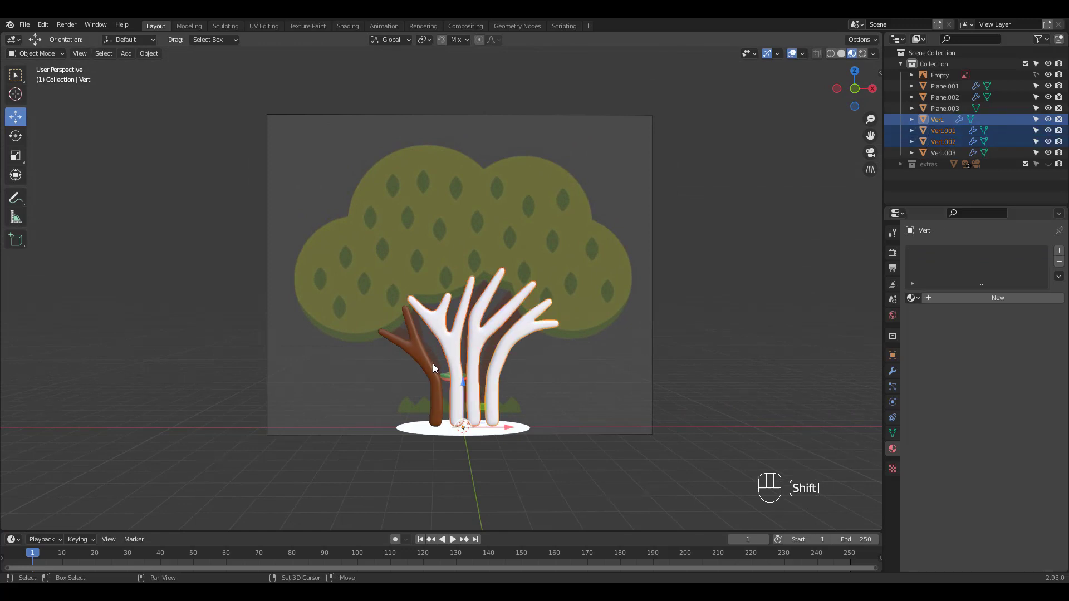
pyautogui.press('ctrl+l')
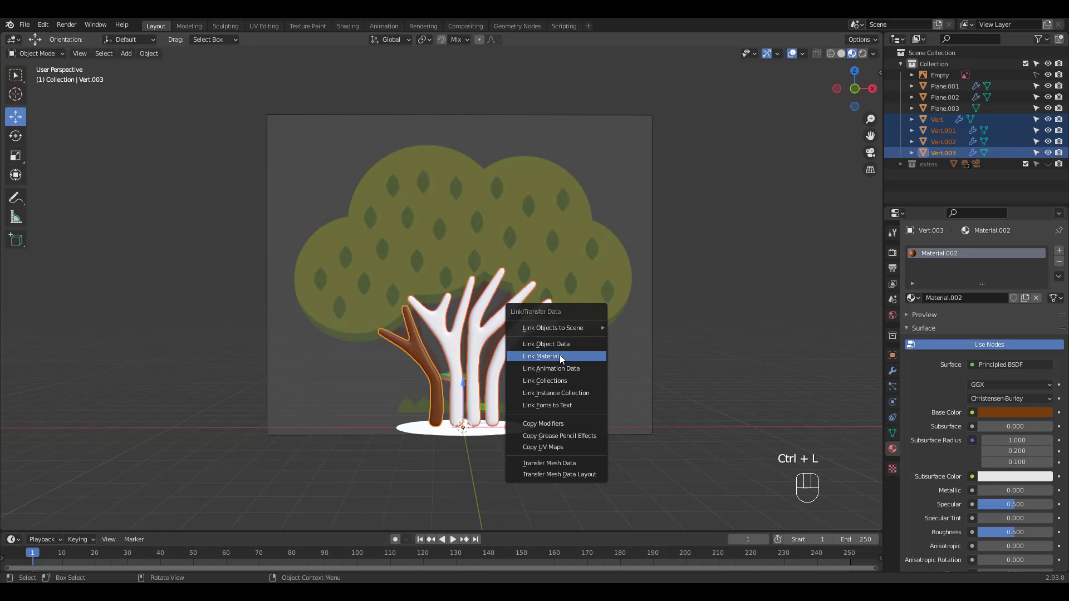
pyautogui.click(703, 274)
pyautogui.click(504, 430)
pyautogui.moveTo(583, 286); pyautogui.dragTo(572, 259)
pyautogui.moveTo(551, 291); pyautogui.dragTo(549, 319)
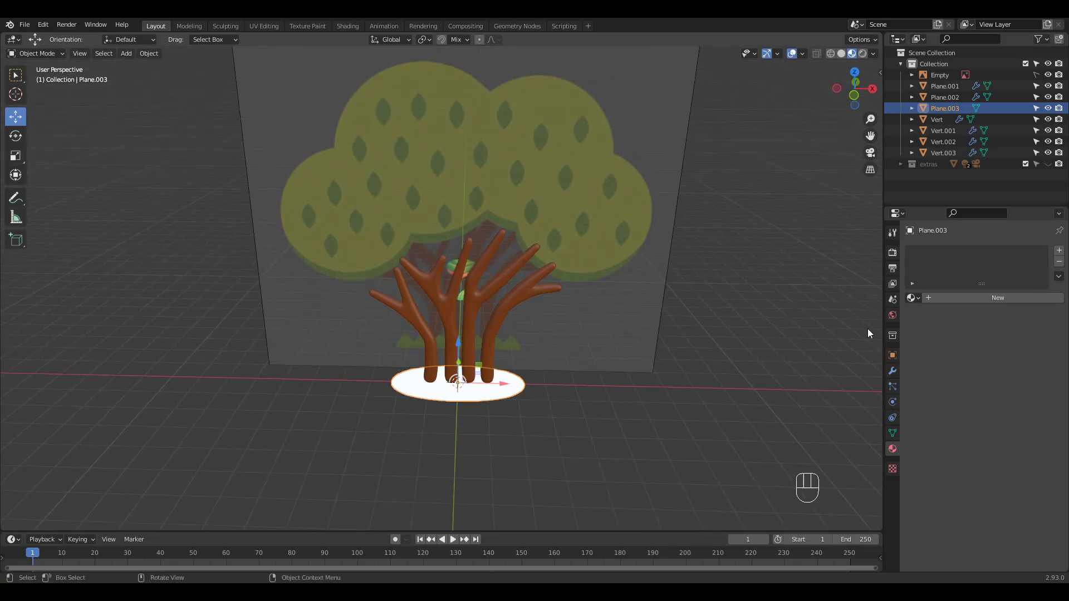
# Add a hair particle system on the disc emitting from vertices and instancing leaf plane Plane.002
pyautogui.click(896, 390)
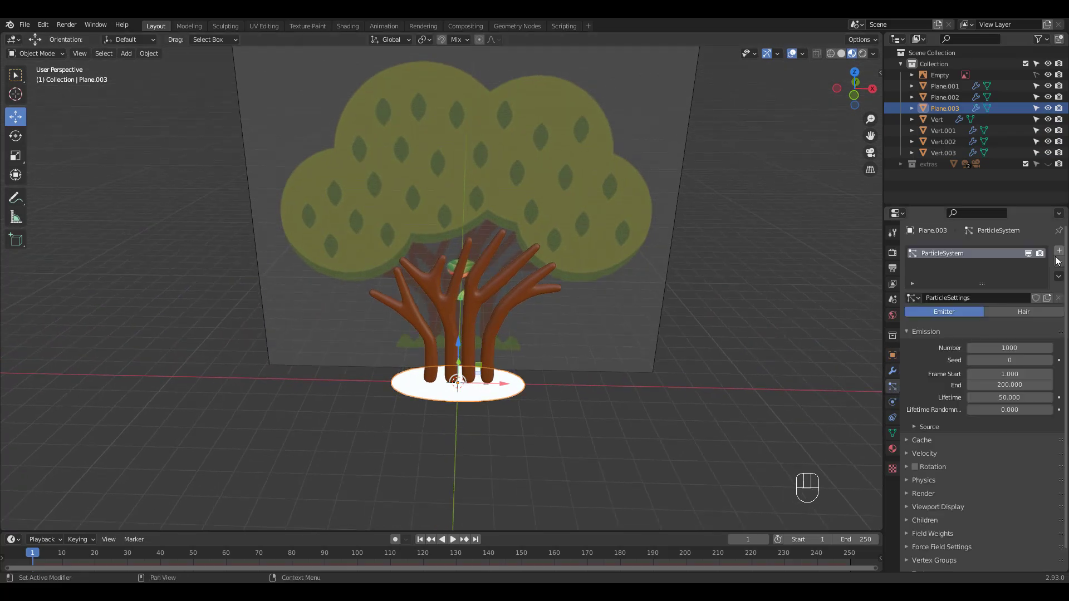
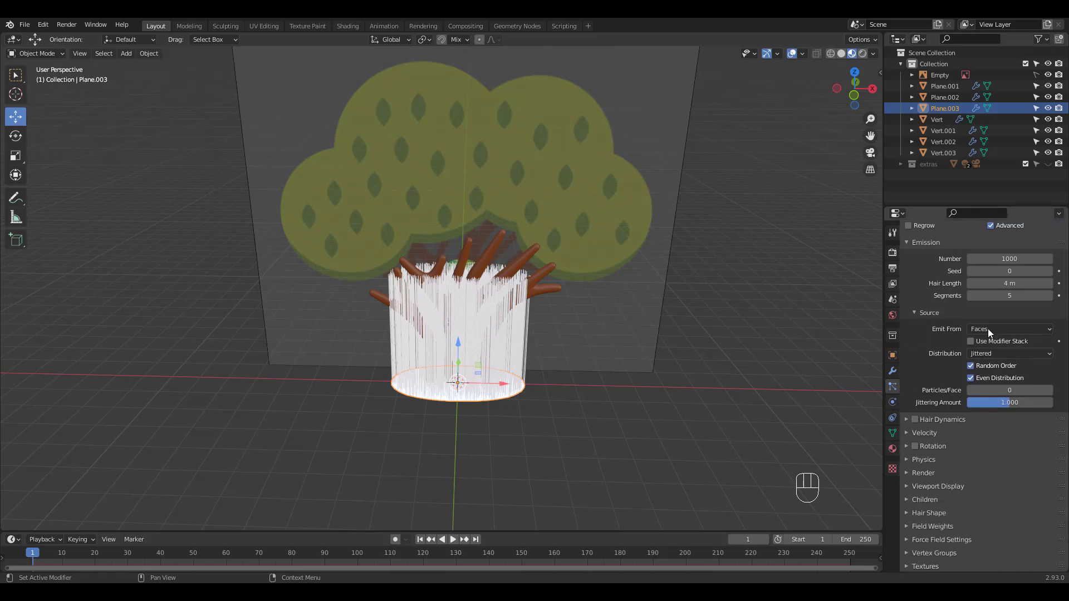
pyautogui.moveTo(991, 335); pyautogui.dragTo(997, 348)
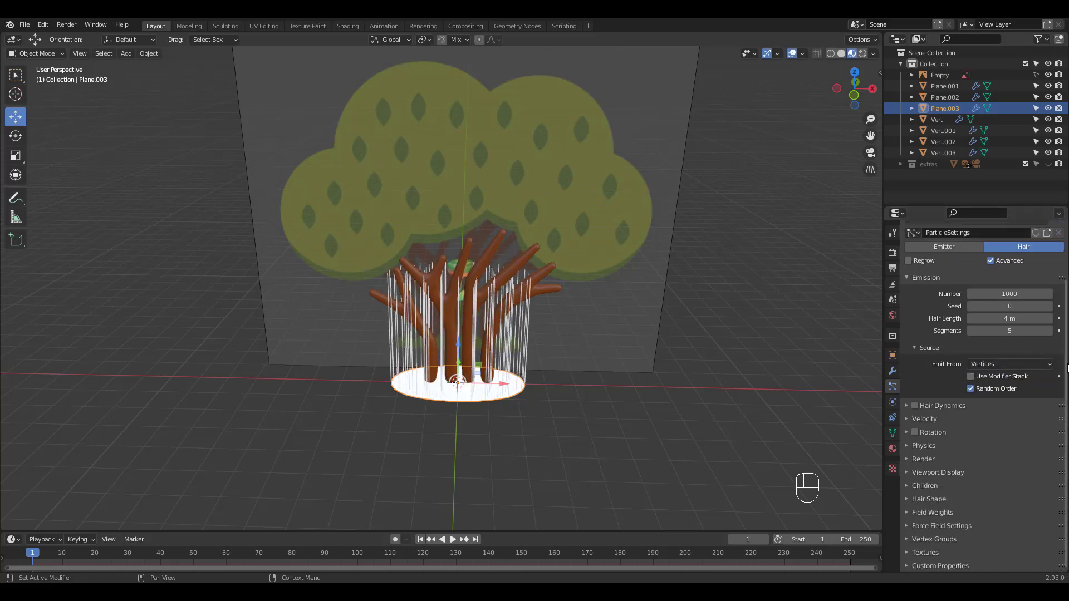
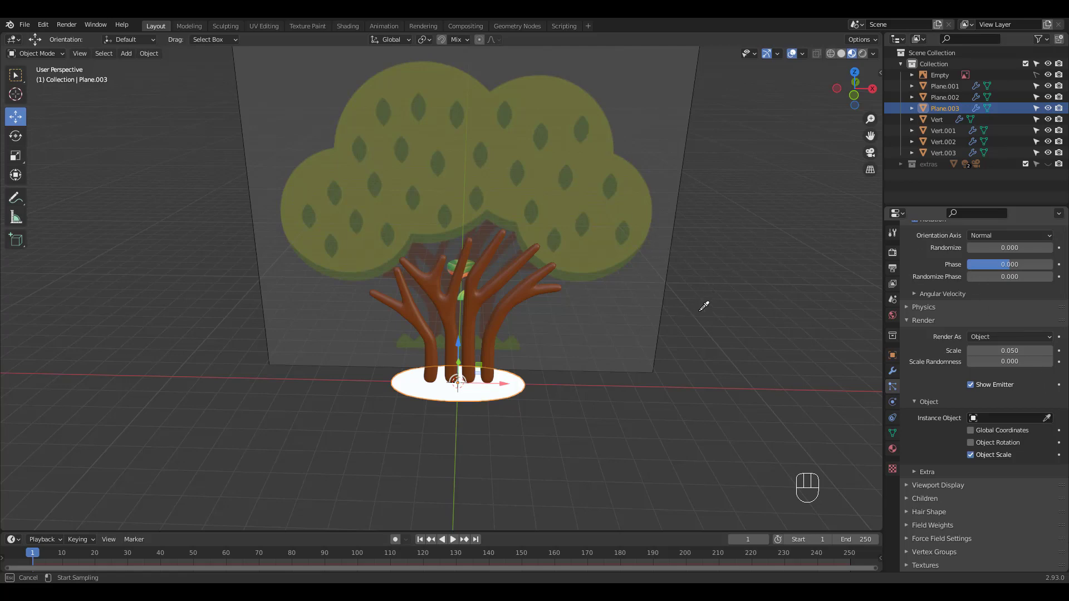
pyautogui.moveTo(725, 255); pyautogui.dragTo(674, 300)
pyautogui.moveTo(751, 234); pyautogui.dragTo(705, 226)
pyautogui.click(1045, 418)
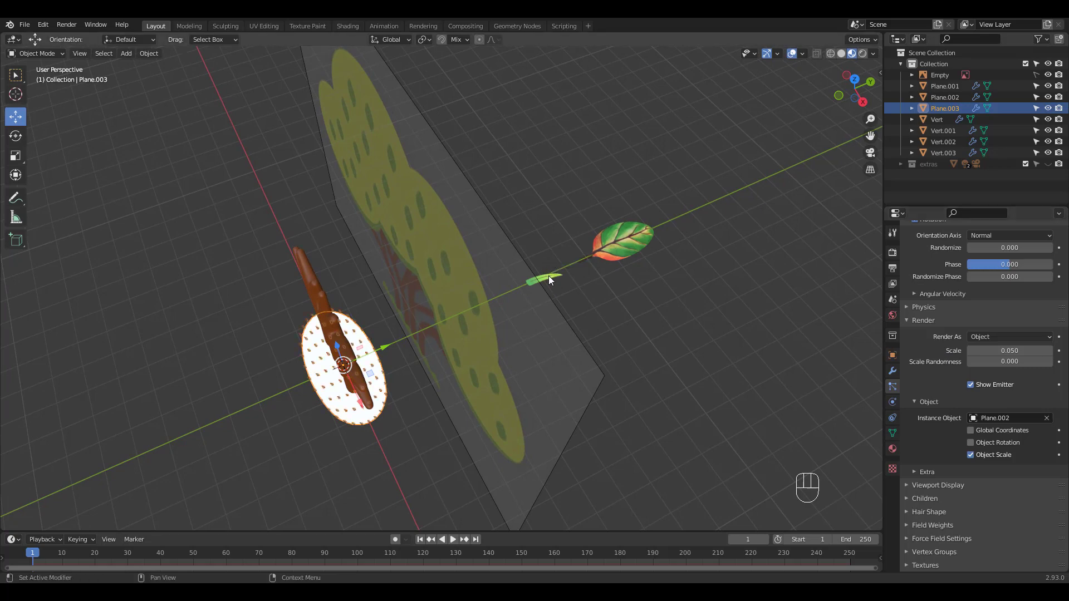
pyautogui.moveTo(496, 319); pyautogui.dragTo(578, 280)
pyautogui.moveTo(611, 278); pyautogui.dragTo(681, 282)
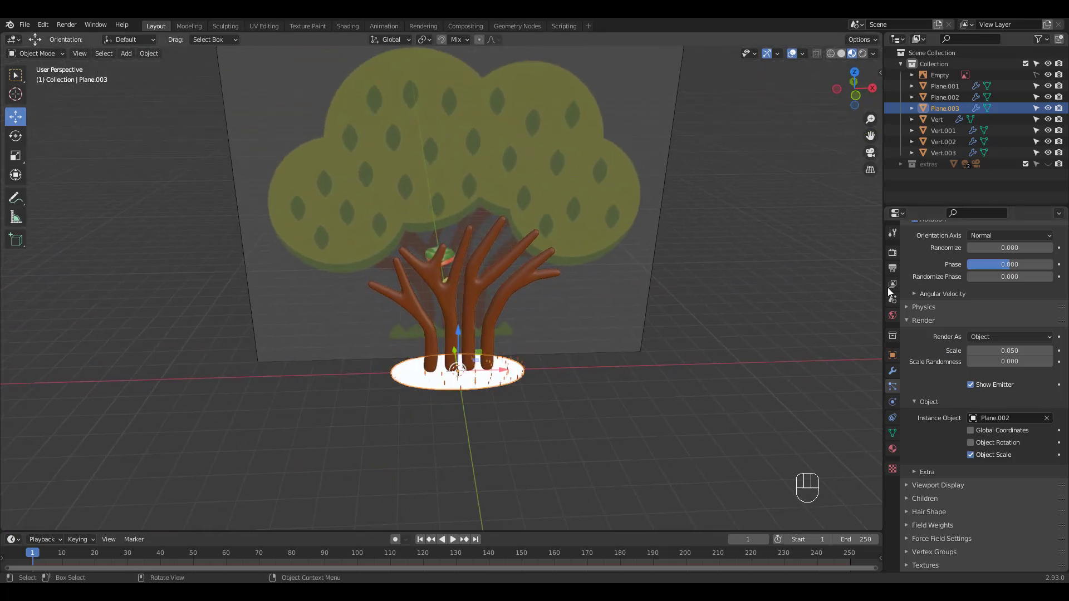
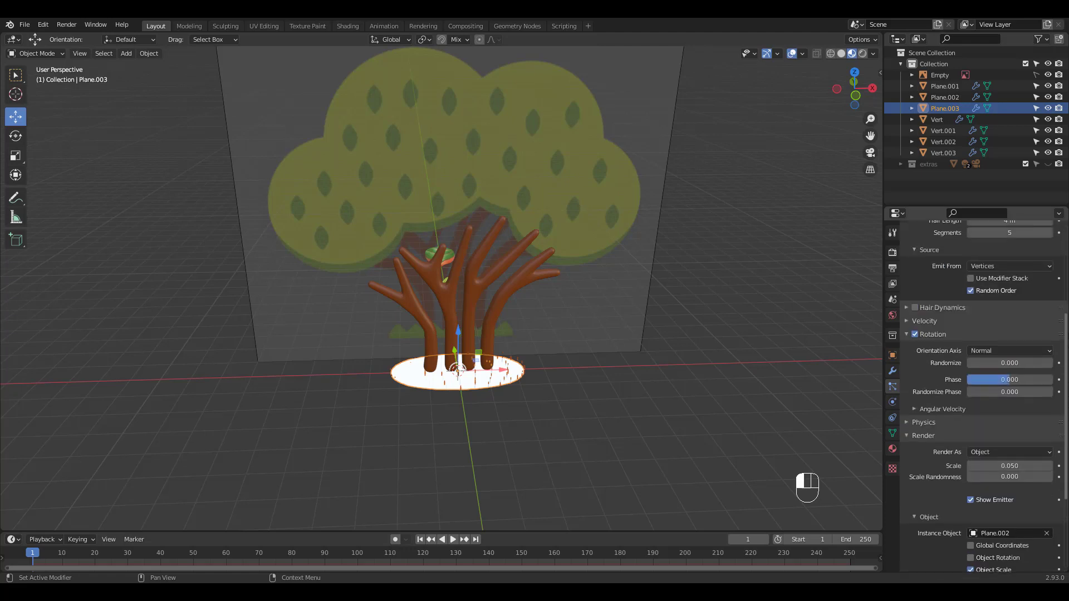
# Randomize the orientation of the grass blades in the particle rotation settings
pyautogui.moveTo(1014, 364); pyautogui.dragTo(1036, 369)
pyautogui.moveTo(1008, 366); pyautogui.dragTo(1031, 369)
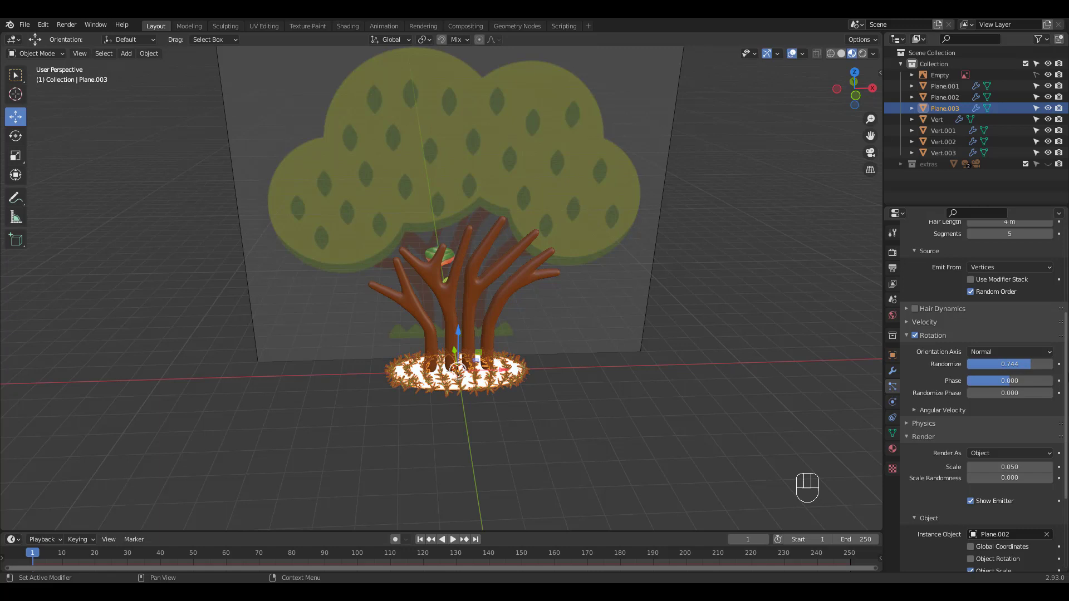
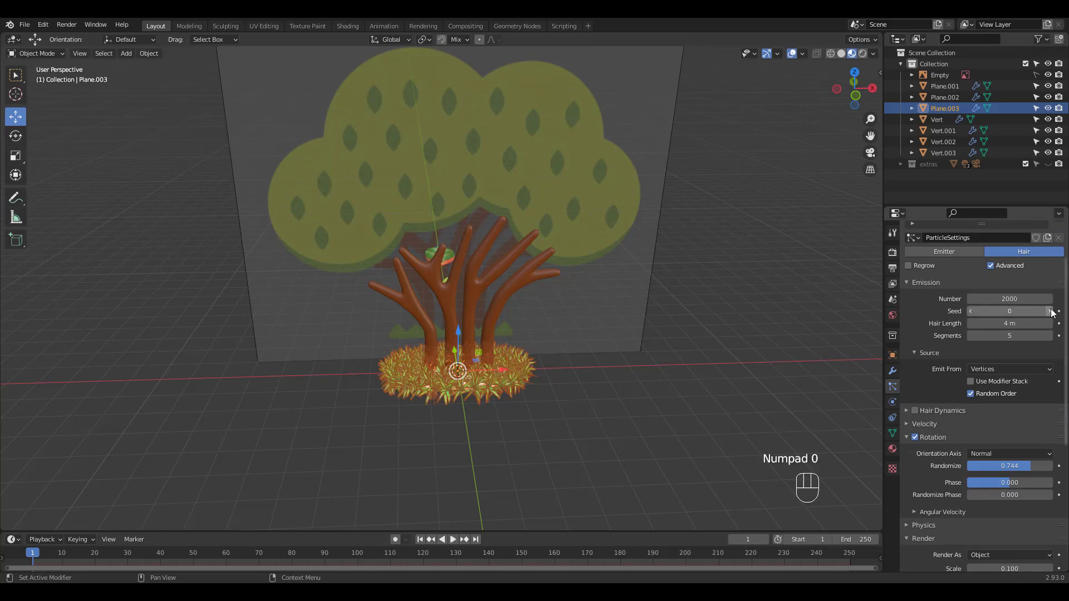
pyautogui.middleClick(524, 382)
pyautogui.moveTo(529, 336); pyautogui.dragTo(547, 310)
pyautogui.moveTo(513, 358); pyautogui.dragTo(542, 338)
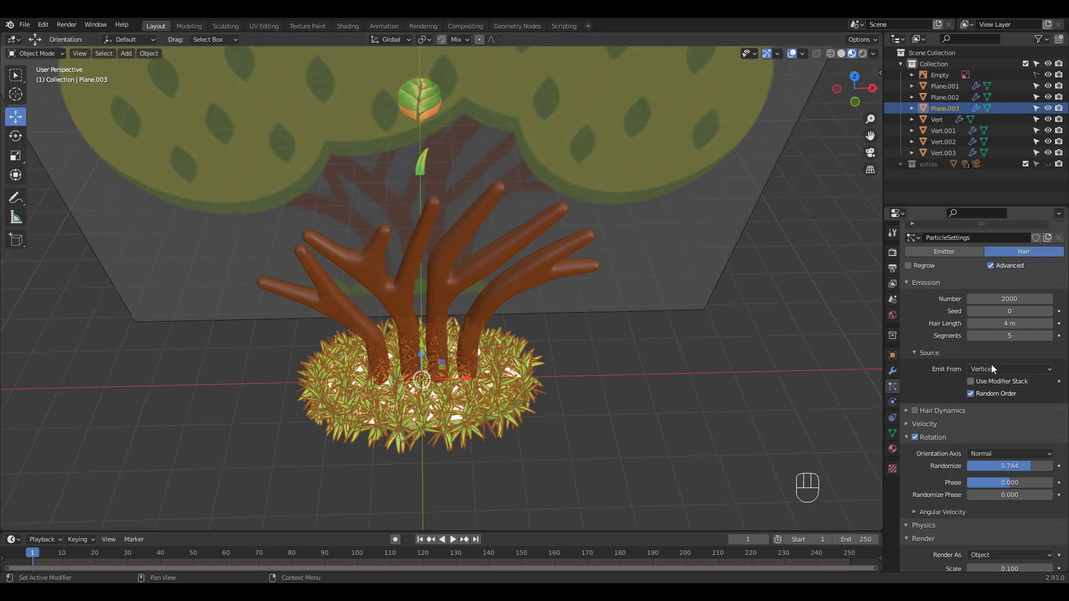
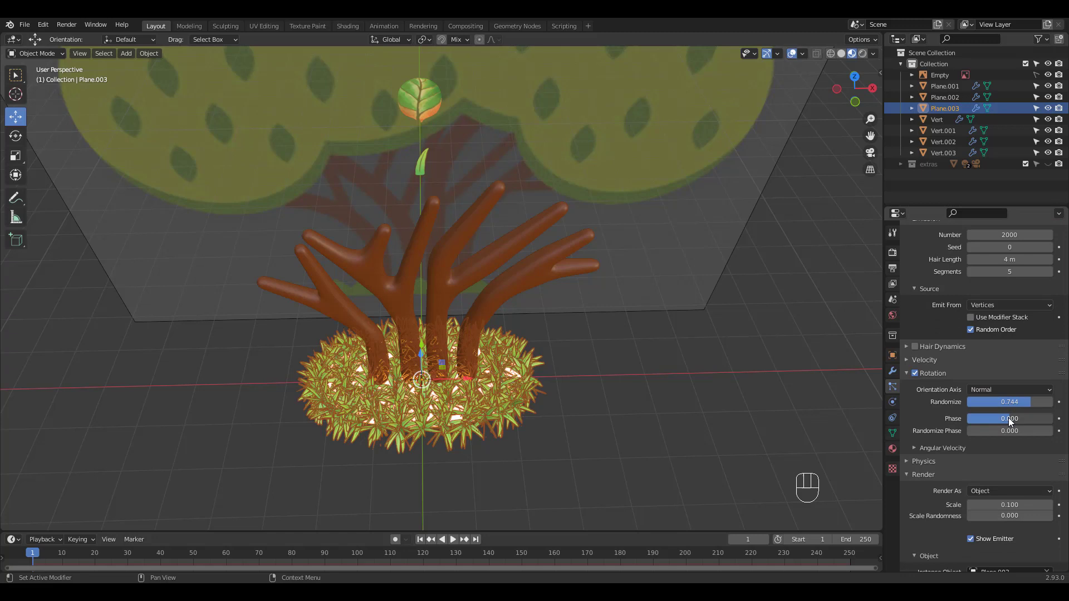
# Vary the blades' phase and random phase, tune rotation randomness, and set render scale to 0.170
pyautogui.moveTo(1016, 423); pyautogui.dragTo(1027, 431)
pyautogui.moveTo(996, 434); pyautogui.dragTo(1022, 425)
pyautogui.click(1032, 406)
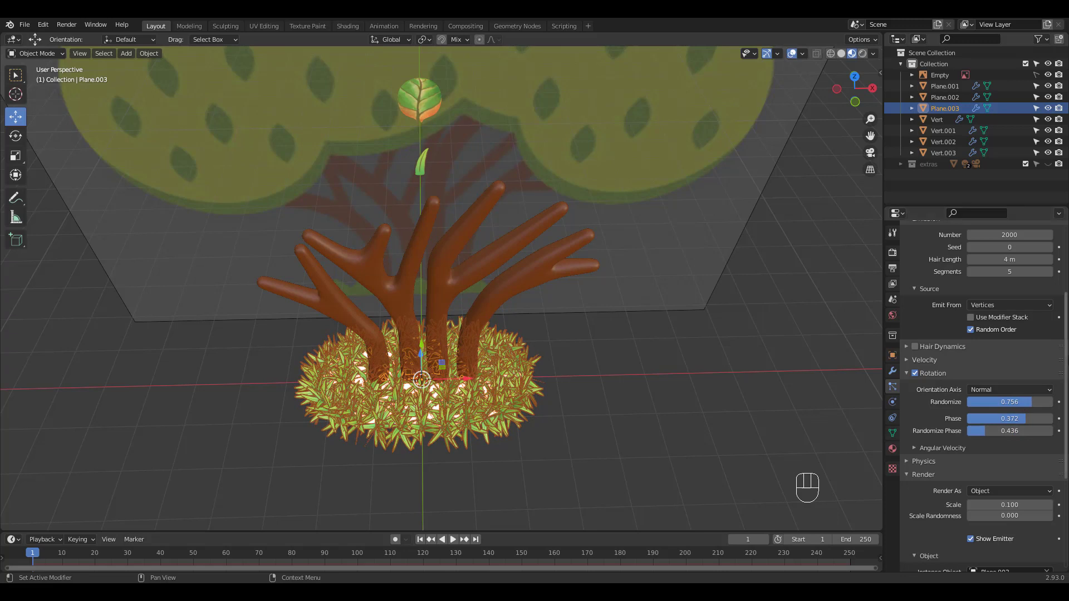
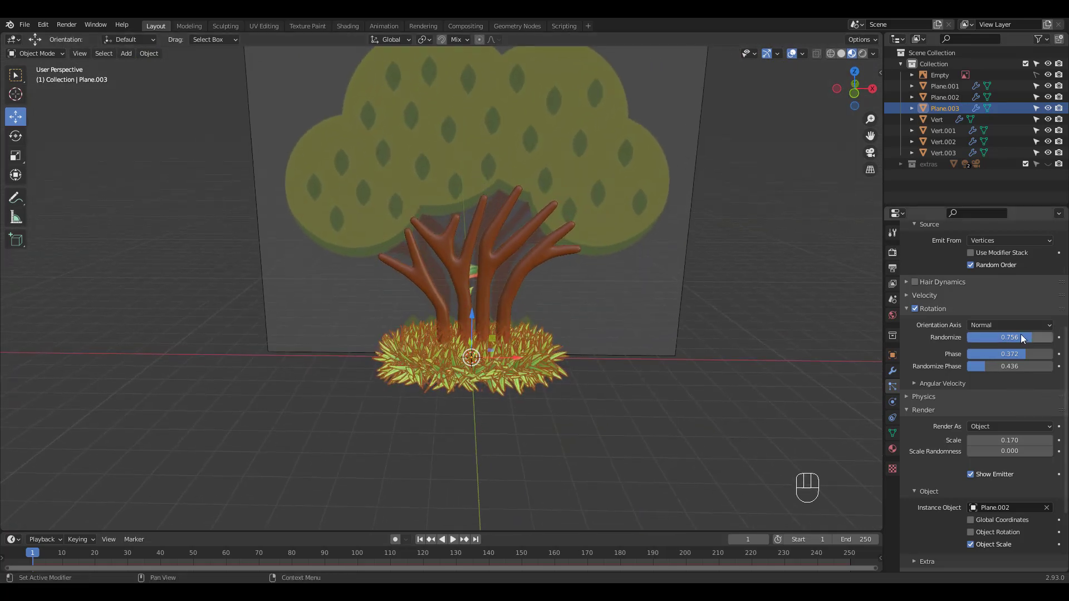
pyautogui.moveTo(1027, 339); pyautogui.dragTo(993, 340)
pyautogui.moveTo(538, 360); pyautogui.dragTo(550, 354)
pyautogui.moveTo(550, 392); pyautogui.dragTo(550, 412)
pyautogui.moveTo(548, 416); pyautogui.dragTo(545, 368)
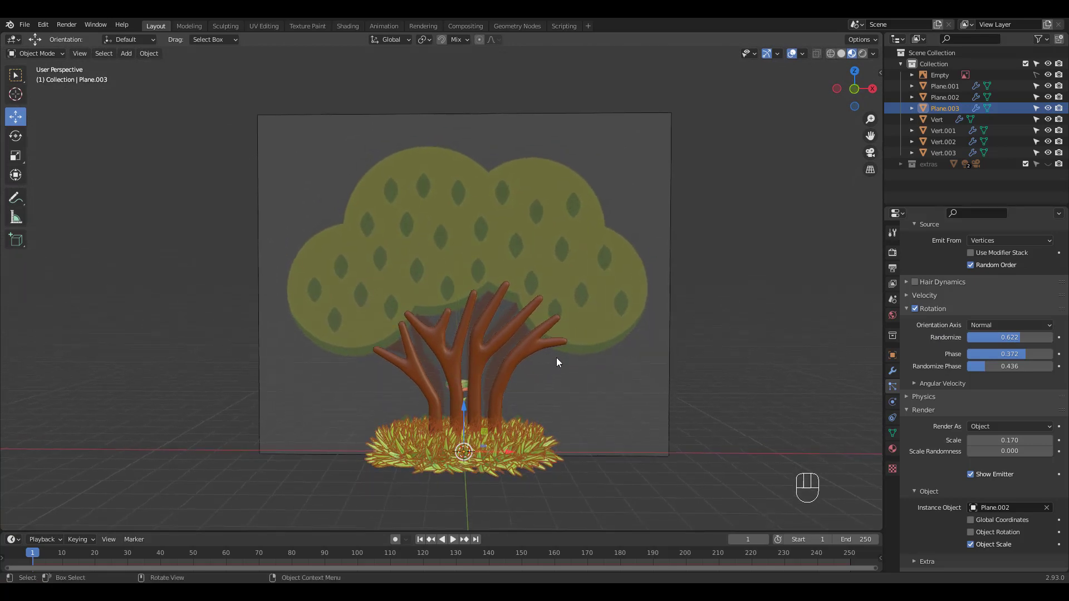
pyautogui.moveTo(625, 308); pyautogui.dragTo(625, 263)
pyautogui.click(745, 236)
# From front view, add an icosphere and move it into the left canopy lobe
pyautogui.press('KP_1')
pyautogui.moveTo(590, 249); pyautogui.dragTo(598, 288)
pyautogui.press('shift+a')
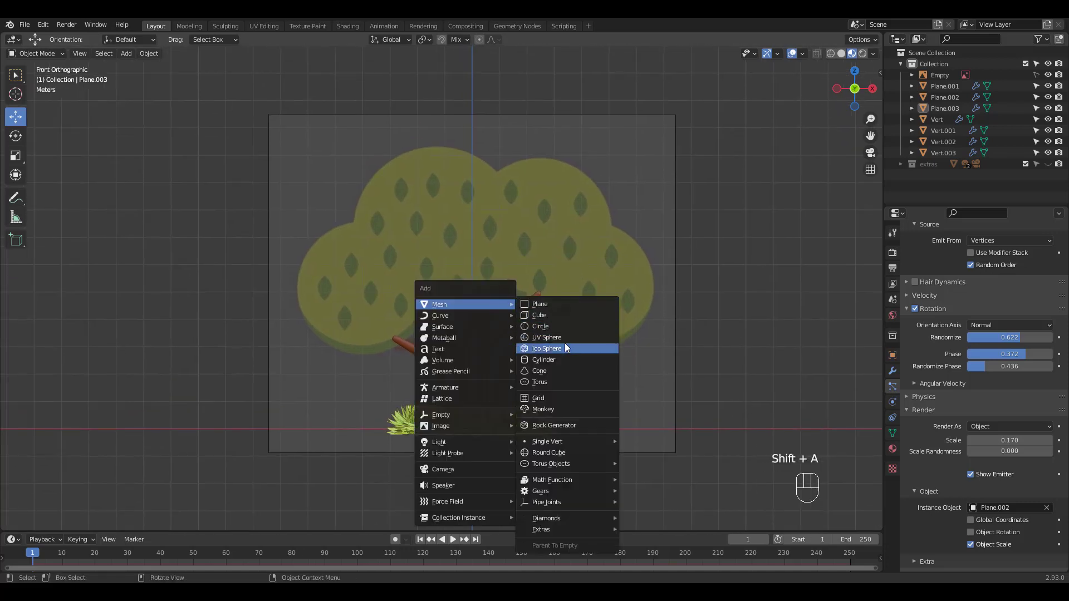
pyautogui.click(477, 390)
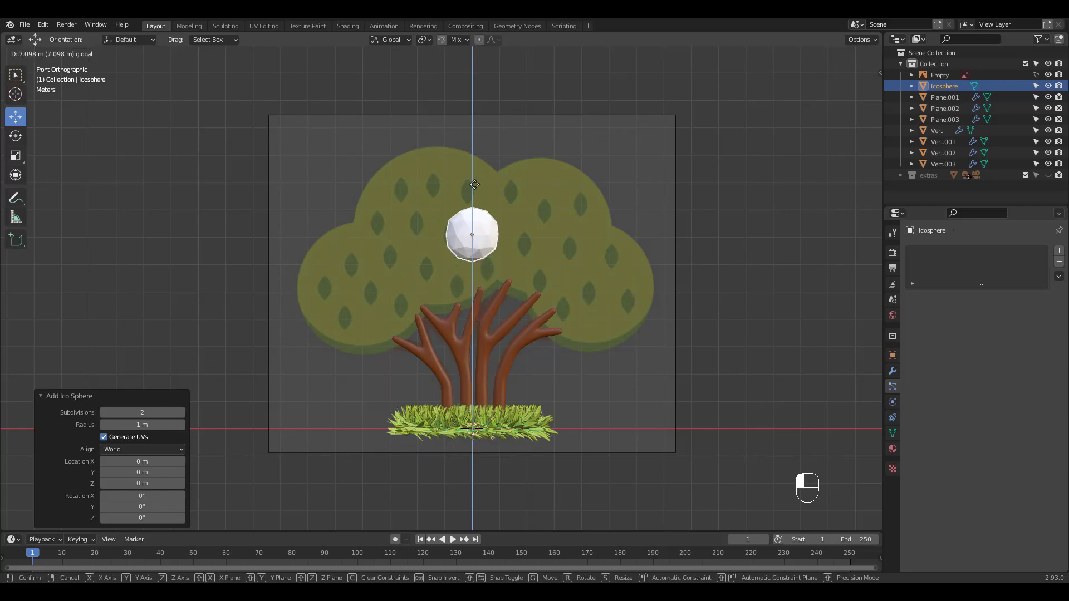
pyautogui.click(505, 236)
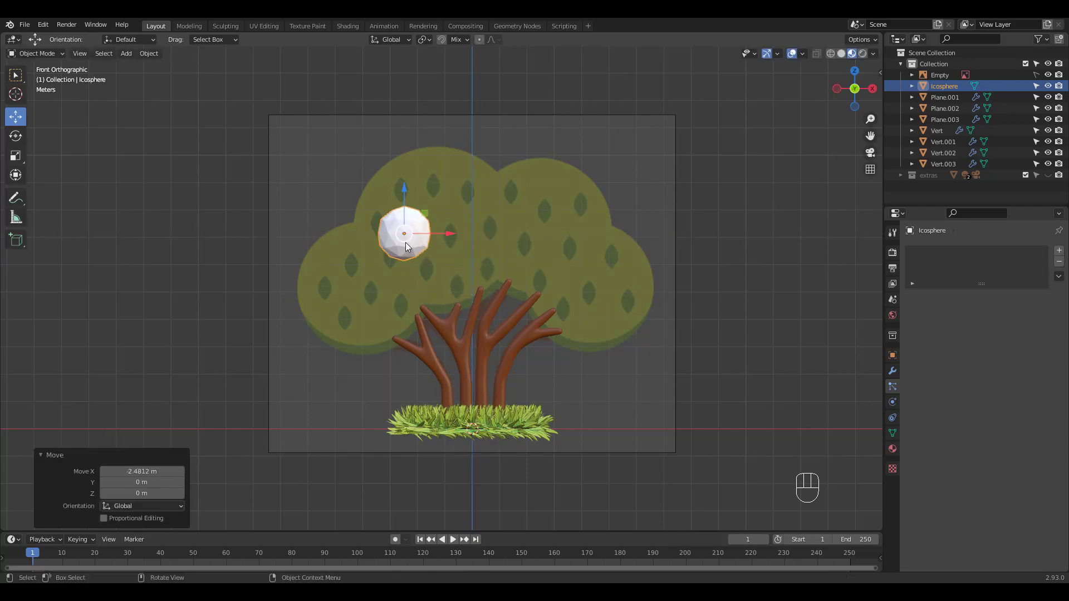
pyautogui.moveTo(399, 246); pyautogui.dragTo(353, 298)
# Duplicate the icosphere three times into the other canopy lobes and select the upper two
pyautogui.press('shift+d')
pyautogui.press('shift+d')
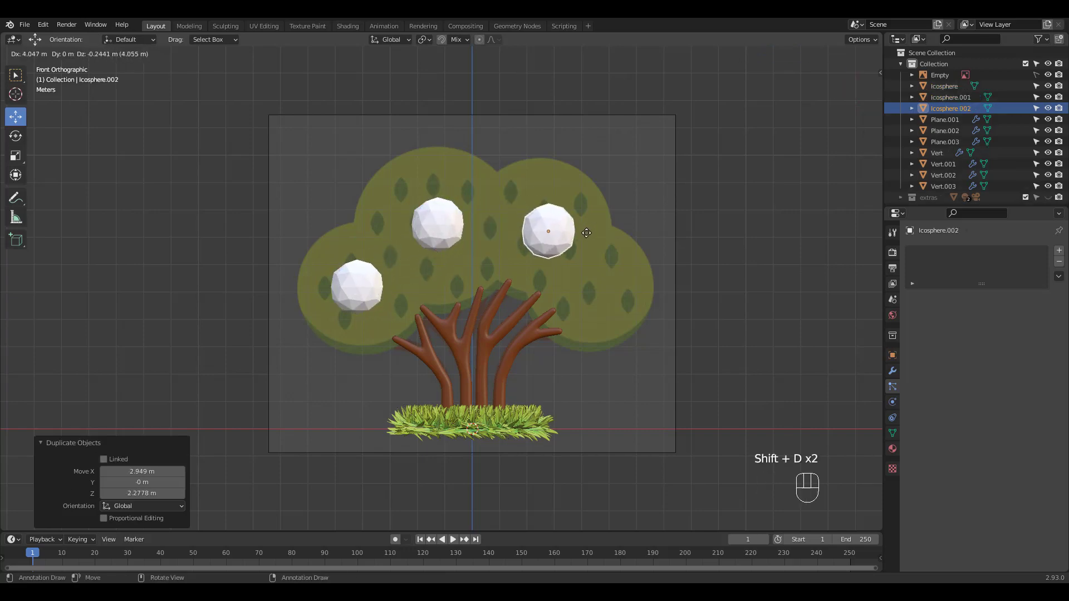
pyautogui.press('shift+d')
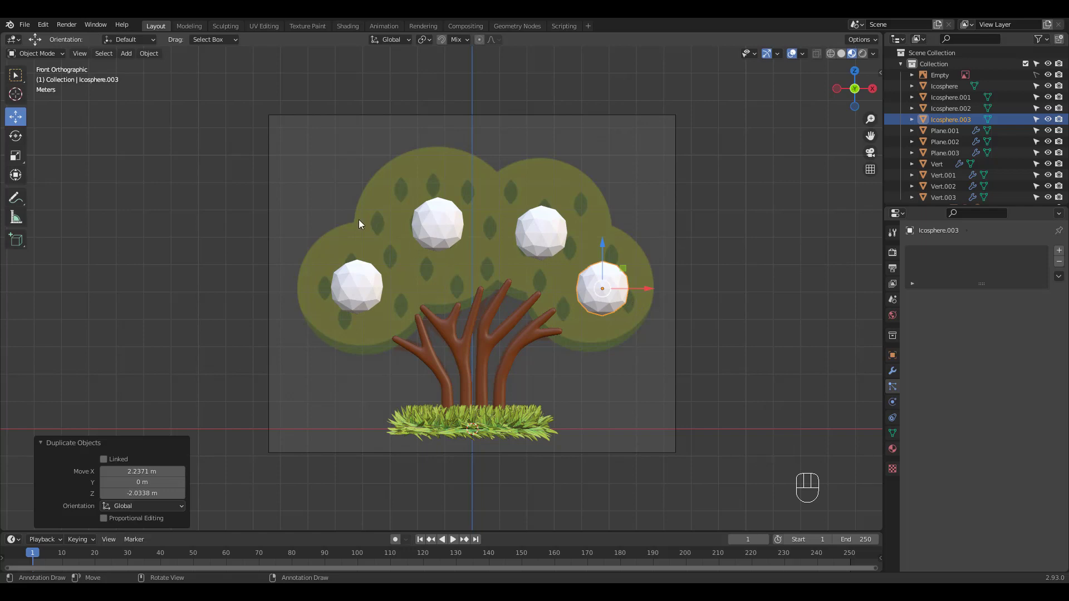
pyautogui.moveTo(383, 190); pyautogui.dragTo(653, 258)
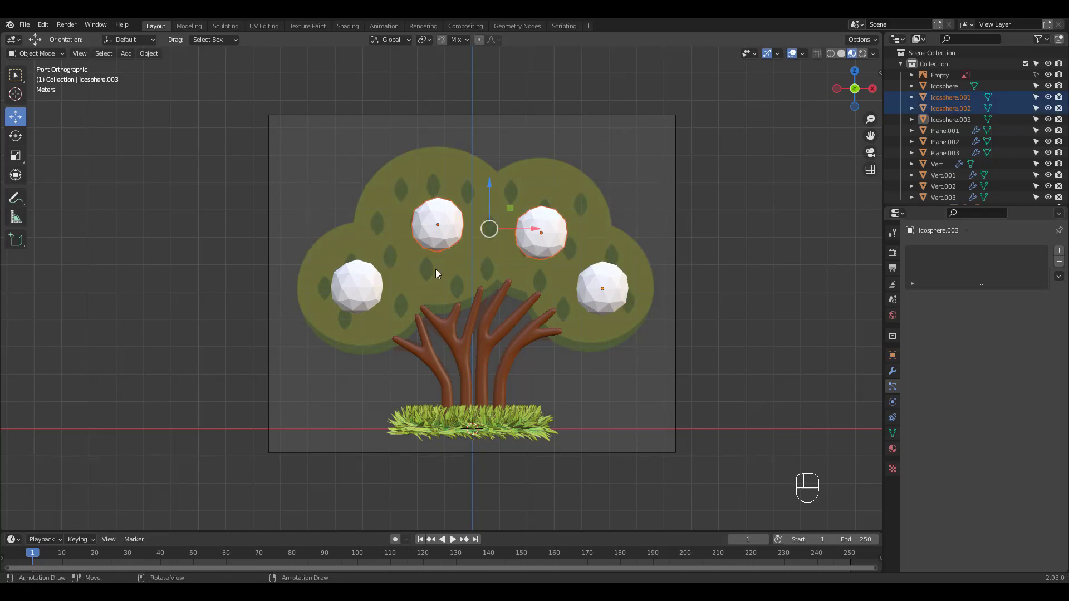
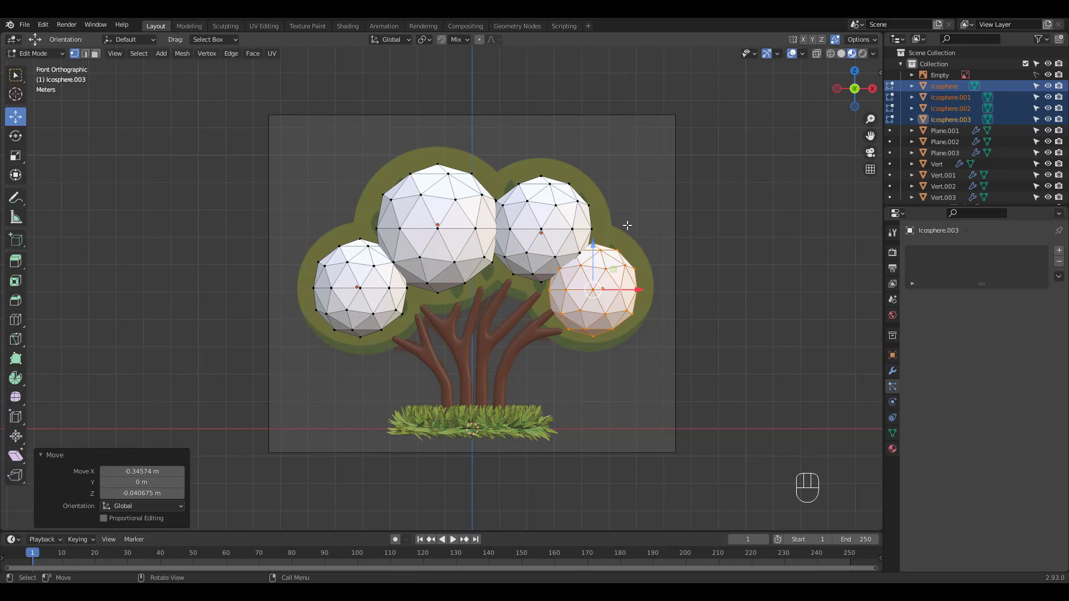
# Join the four icospheres into Icosphere.003, briefly sculpt the canopy, and return to Object Mode
pyautogui.press('Tab')
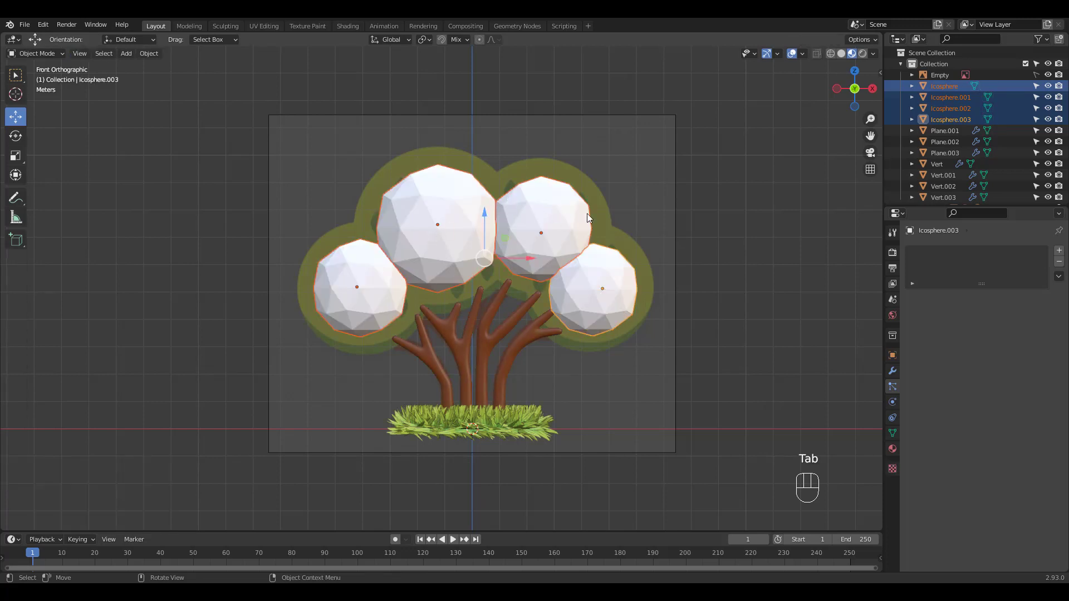
pyautogui.press('ctrl+j')
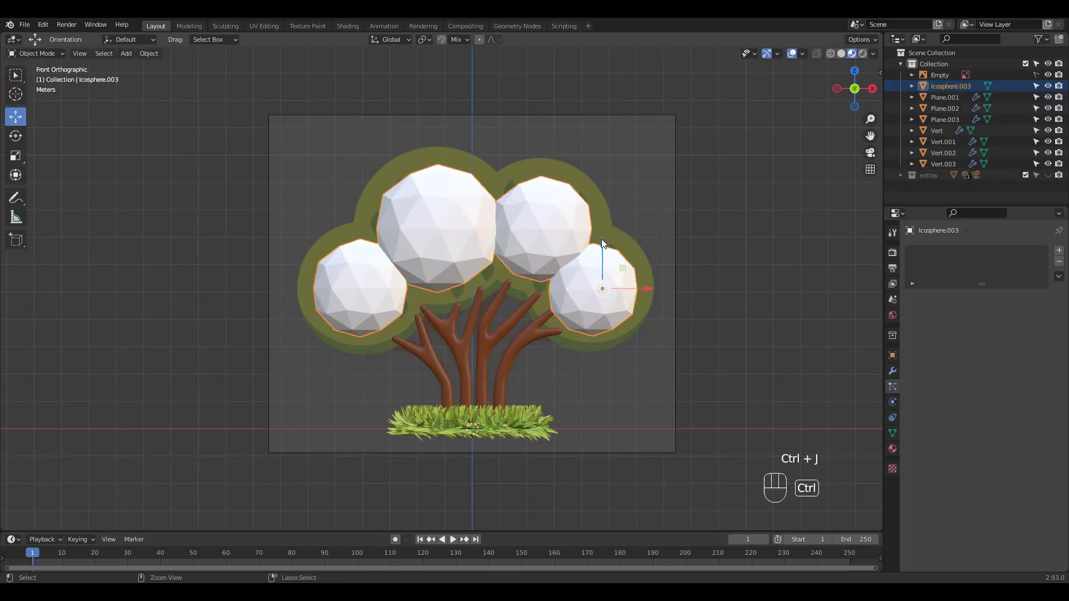
pyautogui.press('ctrl+Tab')
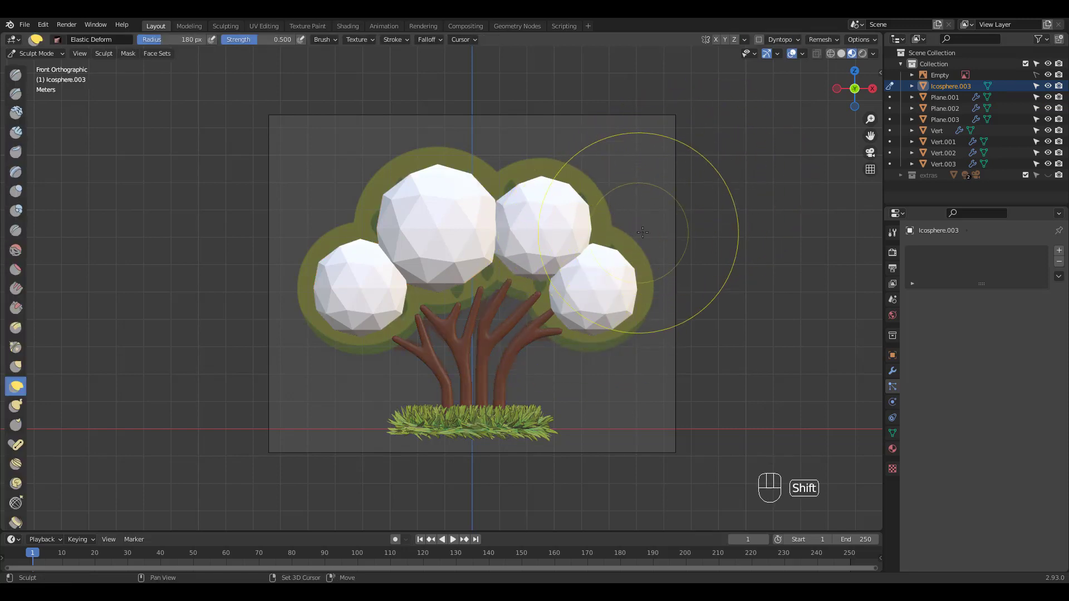
pyautogui.press('shift+r')
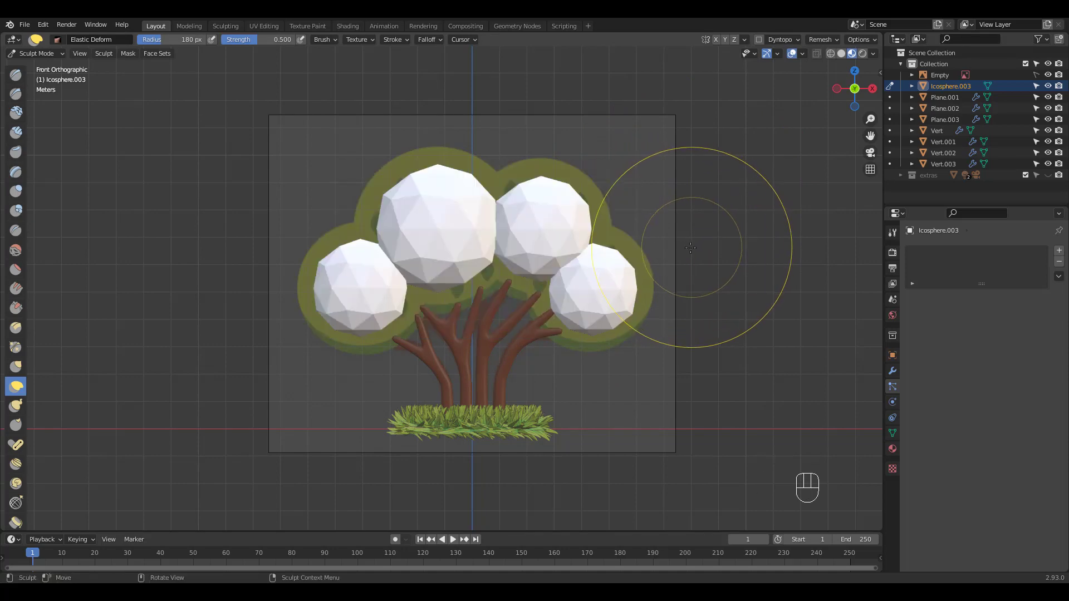
pyautogui.press('ctrl+r')
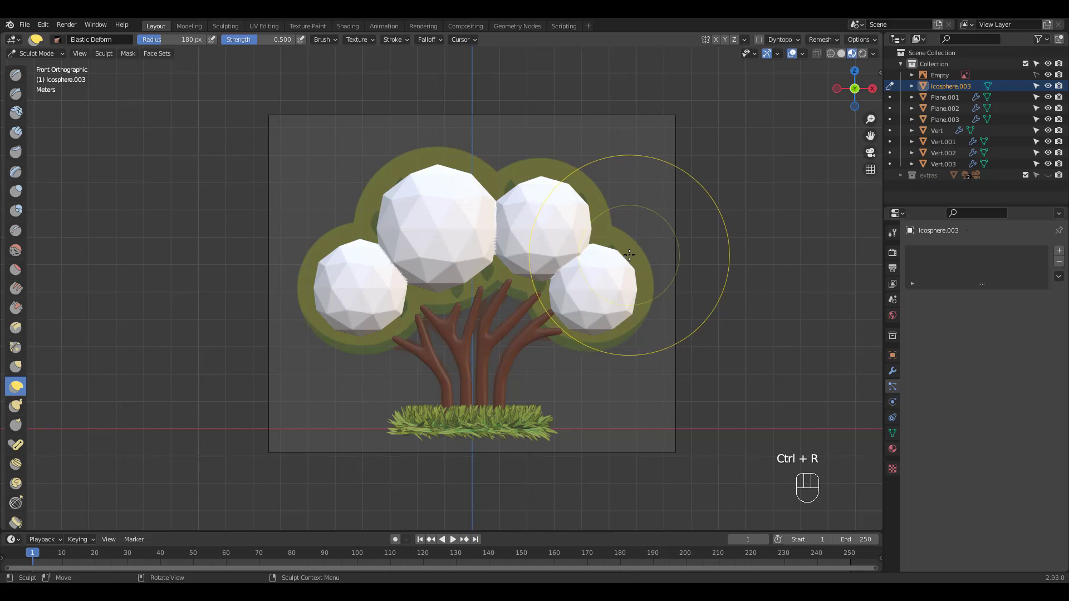
pyautogui.press('ctrl+Tab')
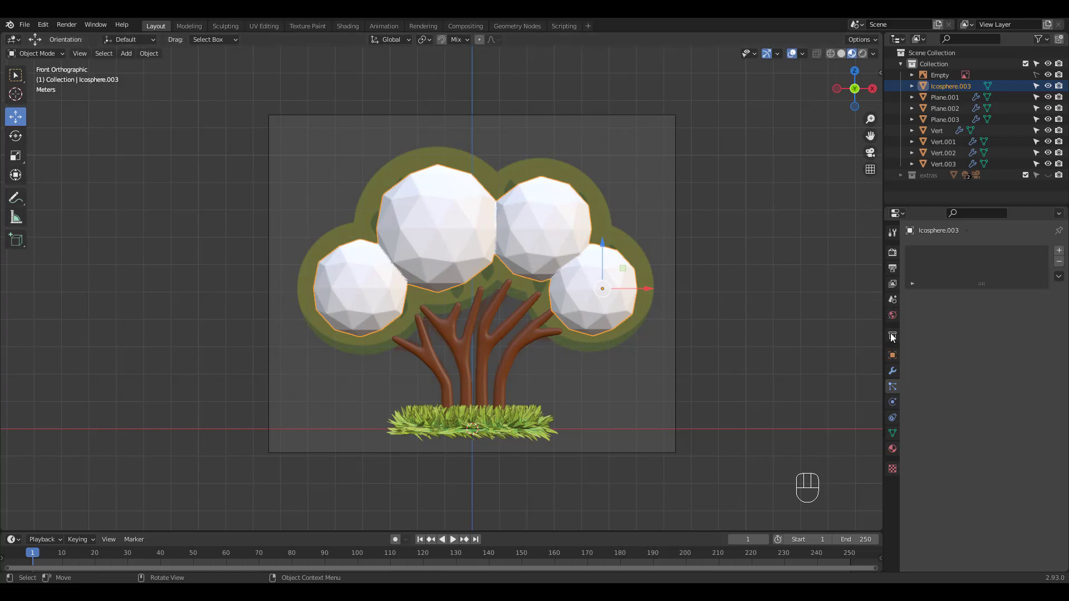
# Add a hair system instancing Plane.001 leaves, aligned to normals with randomized rotation phase
pyautogui.click(1053, 254)
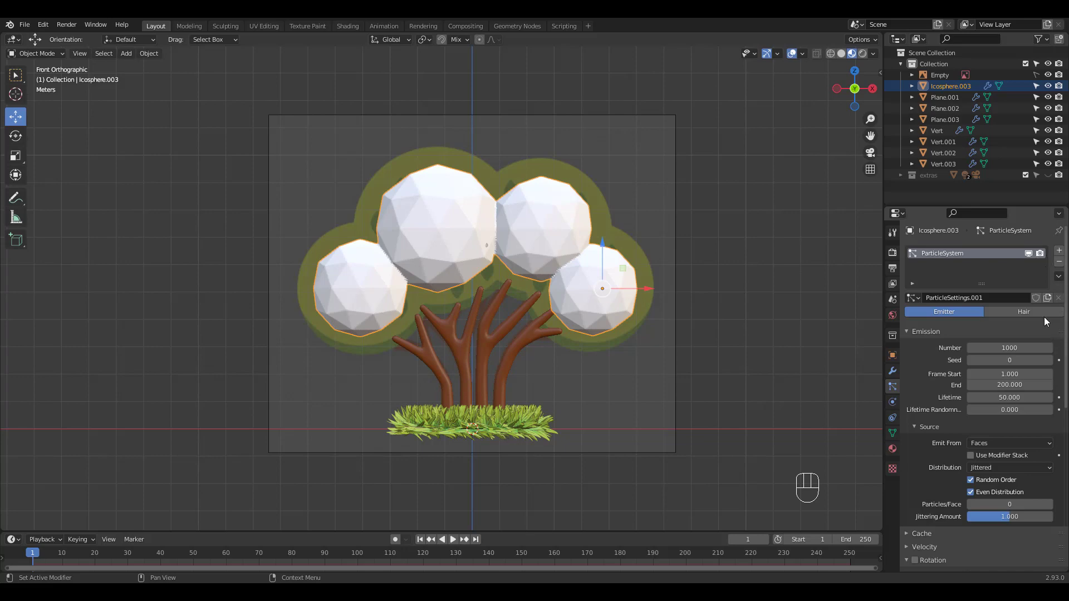
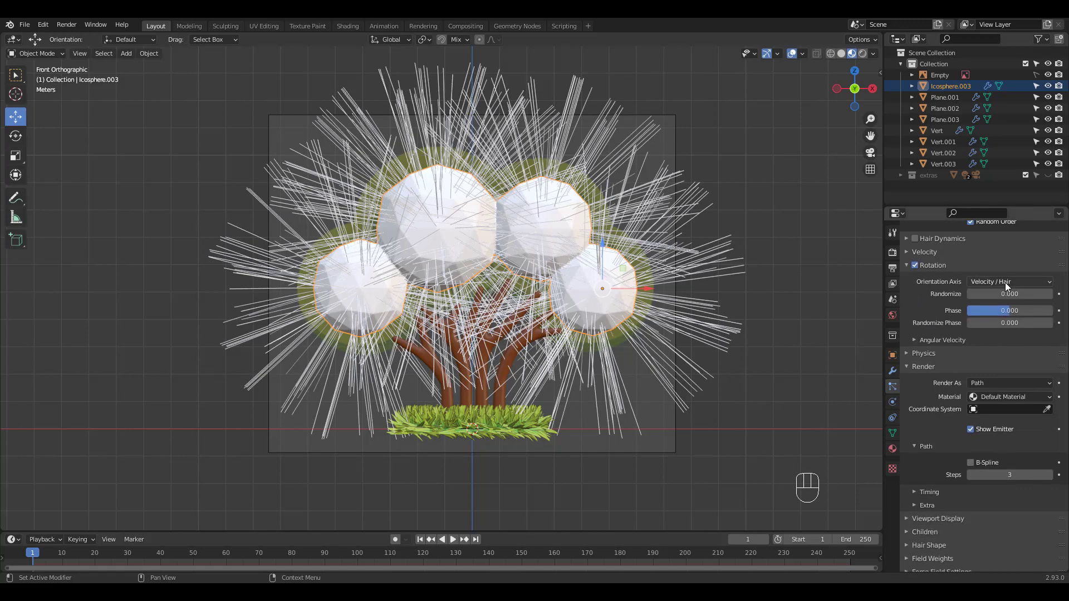
pyautogui.moveTo(1006, 287); pyautogui.dragTo(999, 321)
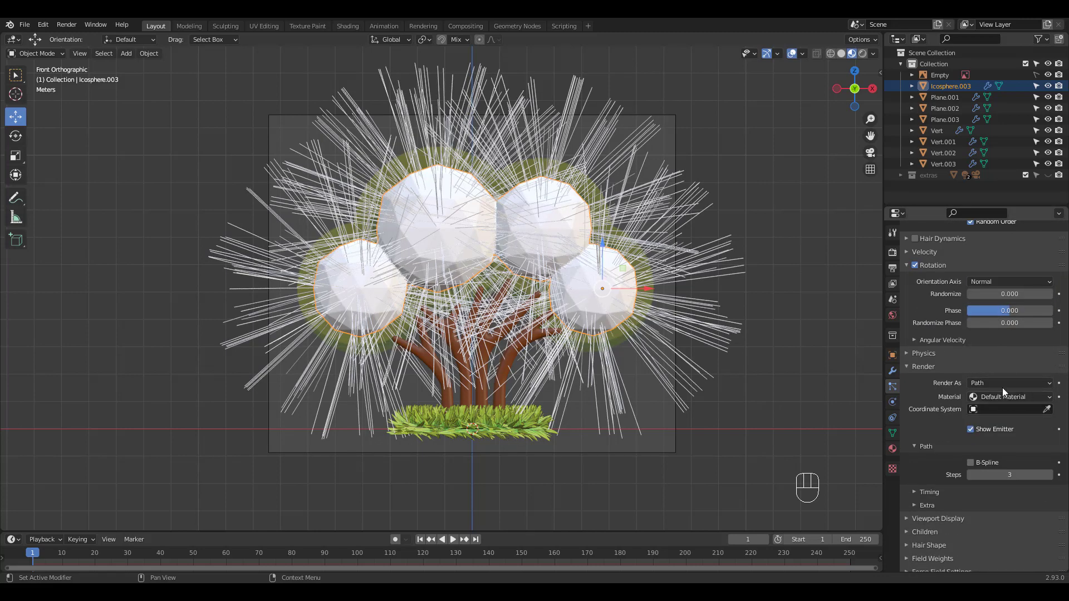
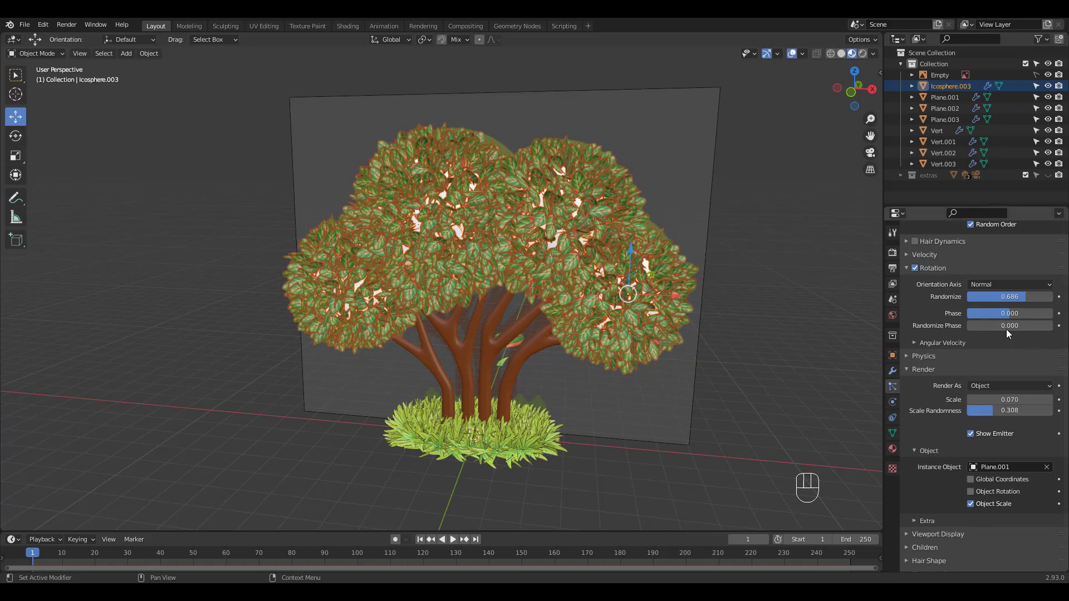
pyautogui.moveTo(1004, 330); pyautogui.dragTo(1028, 391)
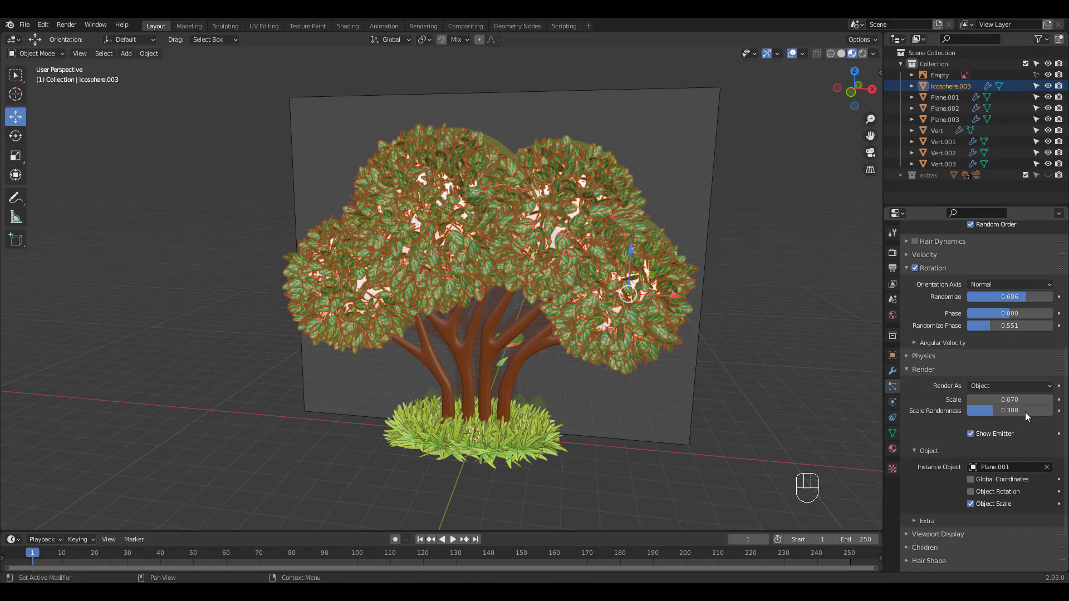
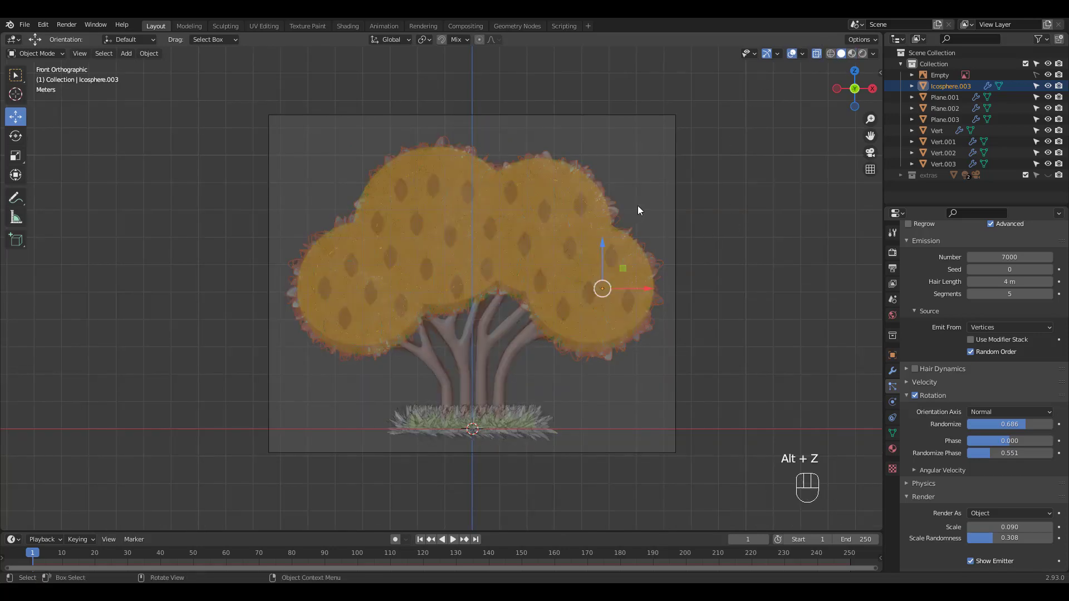
# In Material Preview, give the canopy a new material with a Transparent BSDF surface
pyautogui.press('alt+z')
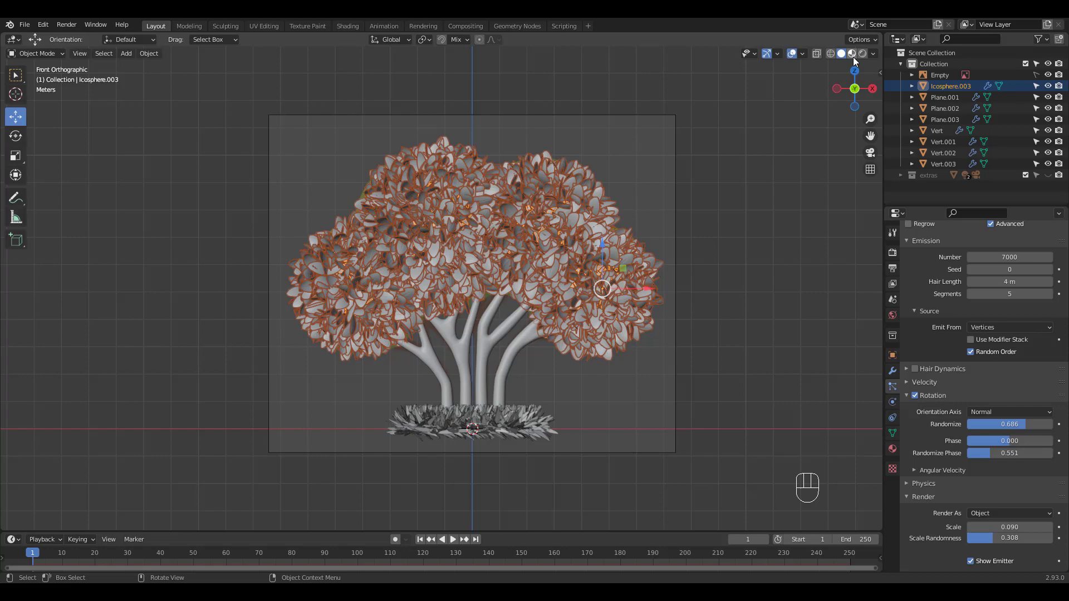
pyautogui.click(855, 58)
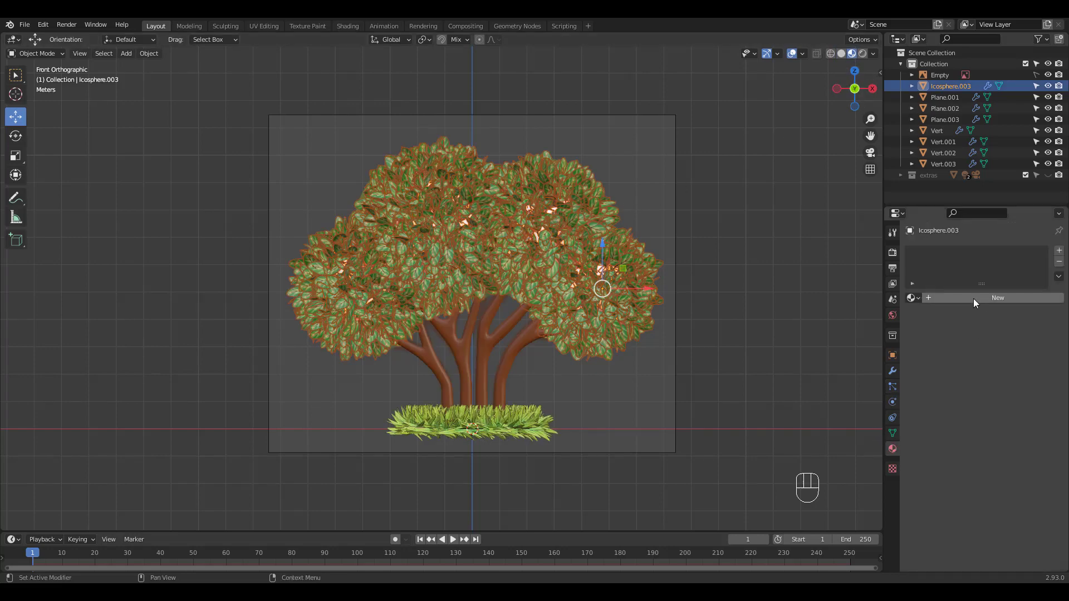
pyautogui.click(969, 342)
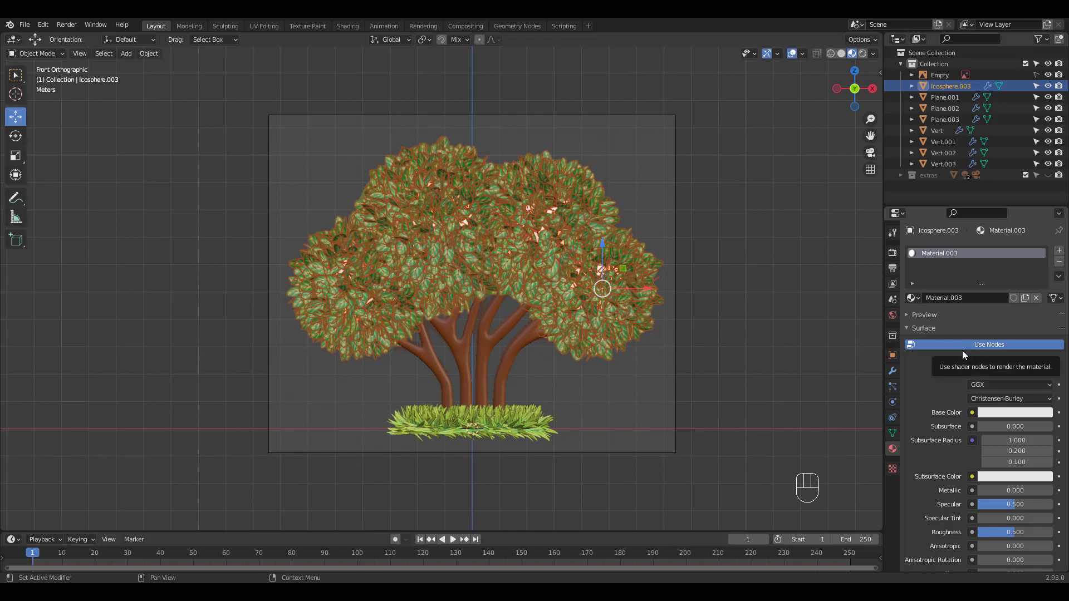
pyautogui.moveTo(992, 373); pyautogui.dragTo(921, 319)
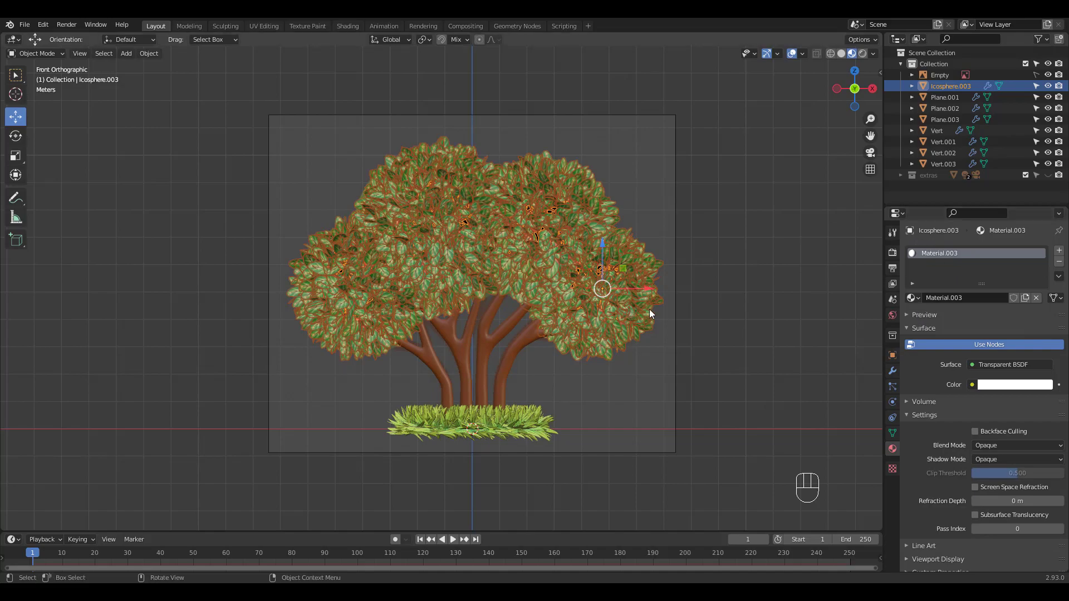